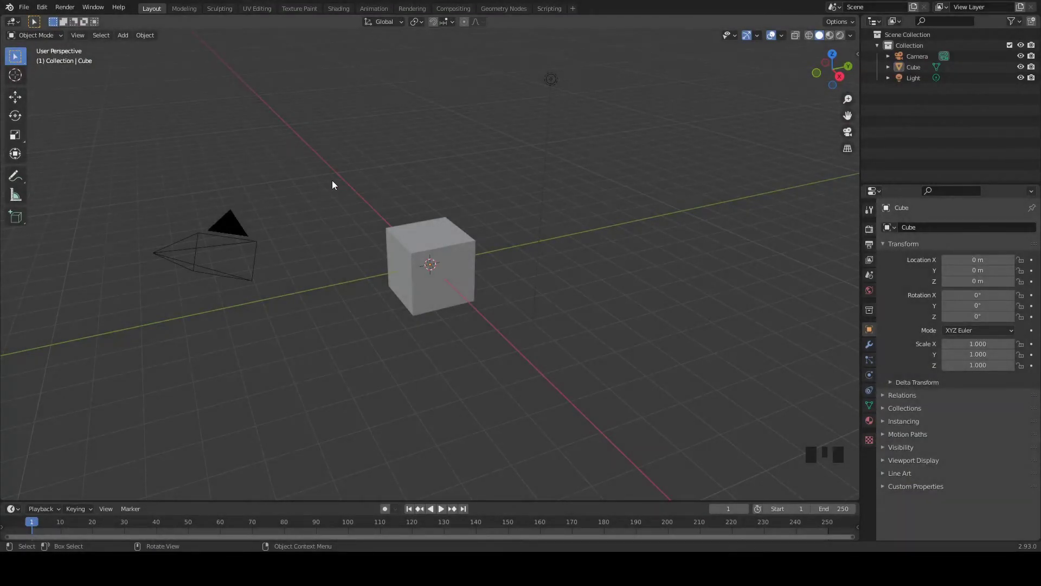
Delete the default cube, camera and light, leaving an empty scene in front view
scroll(down, 3)
drag(225, 129, 608, 316)
key(Delete)
key(KP_1)
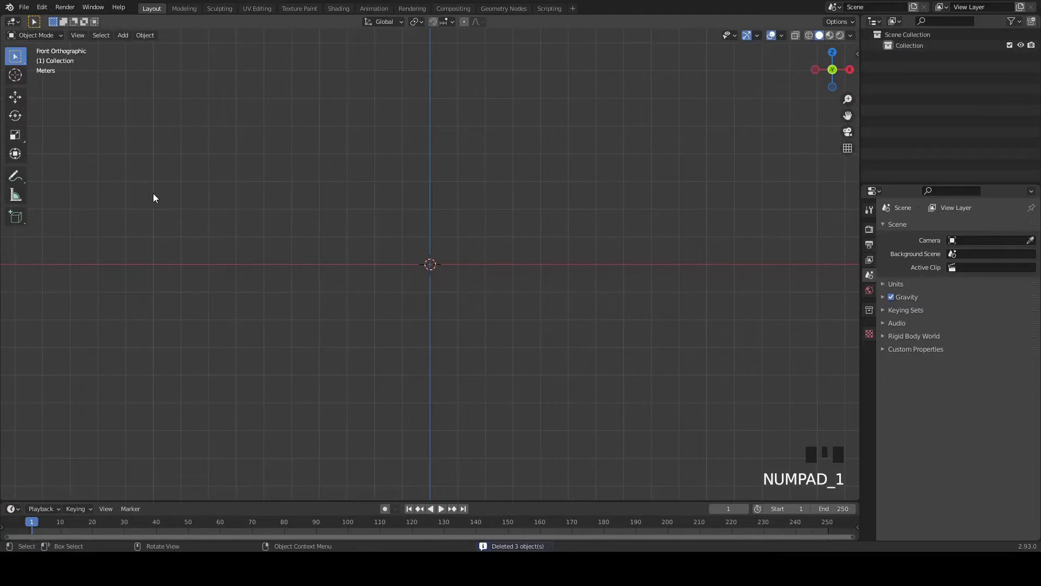
Add a mesh circle and a Bezier circle at the origin and orbit to a perspective angle
key(shift+a)
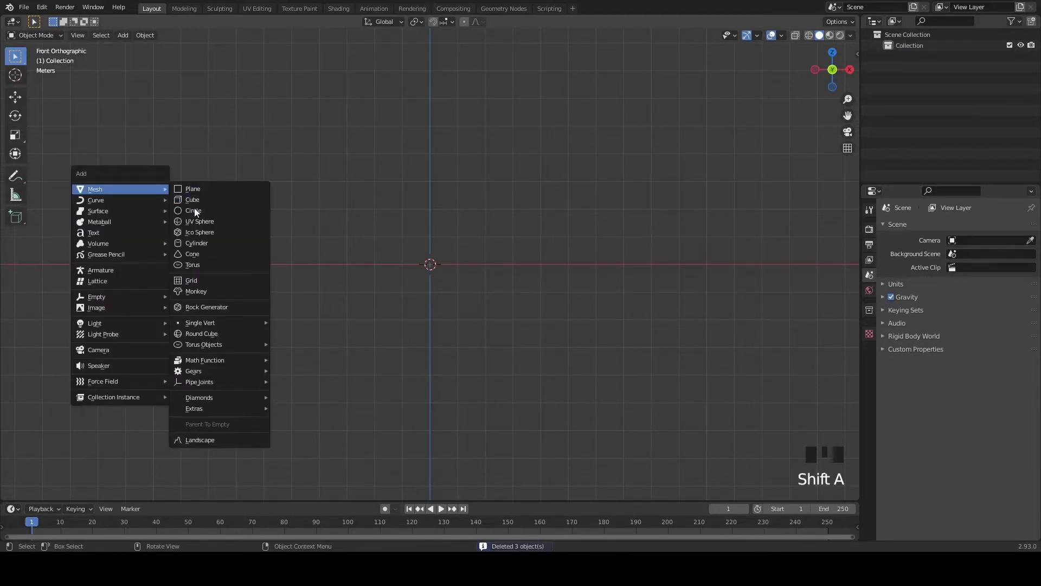
key(shift+a)
scroll(up, 3)
drag(369, 239, 860, 102)
click(909, 73)
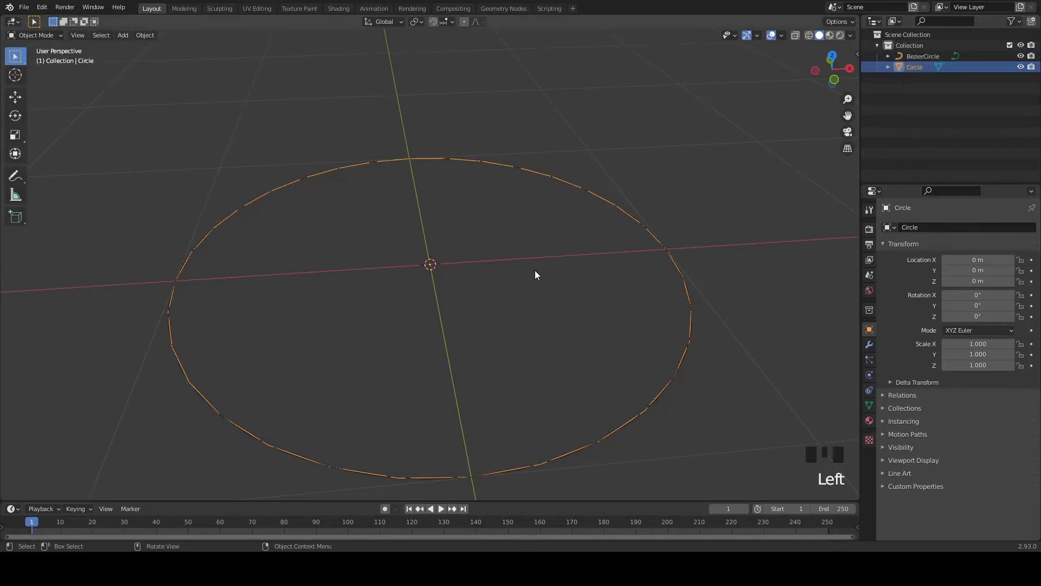
Subdivide the mesh circle's points and the Bezier circle's control points with 10 cuts
key(Tab)
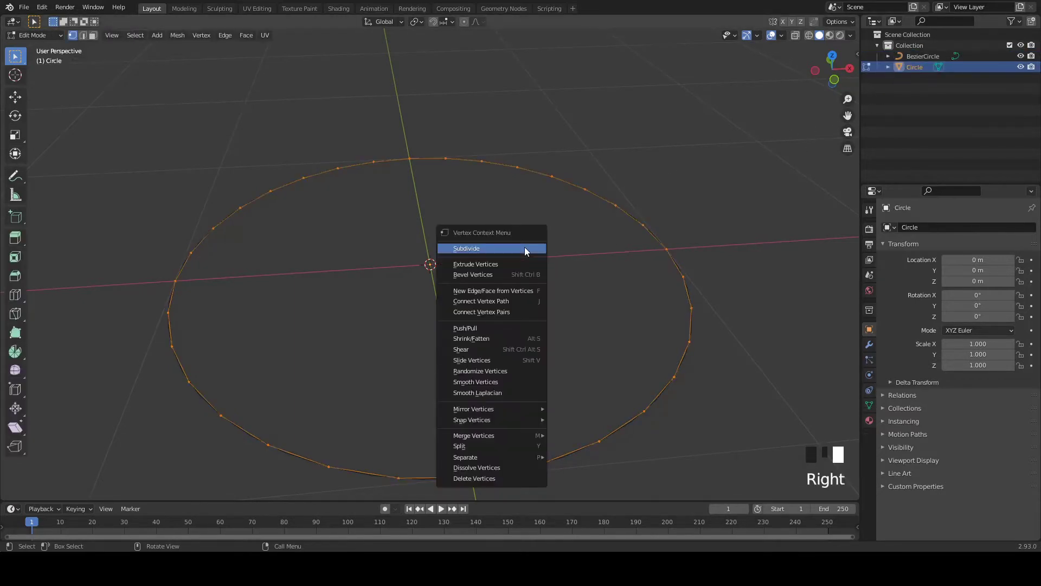
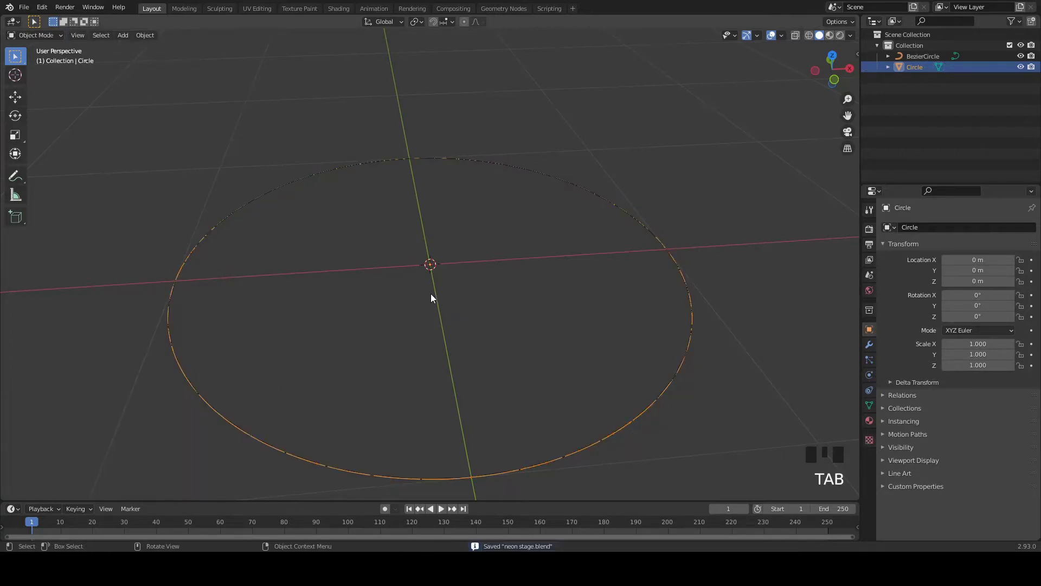
click(919, 58)
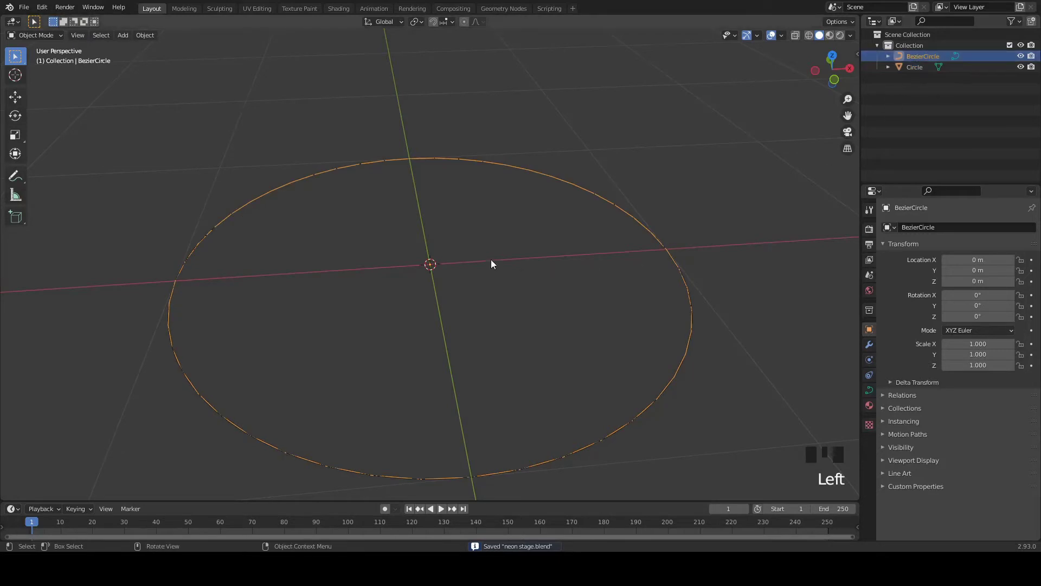
key(Tab)
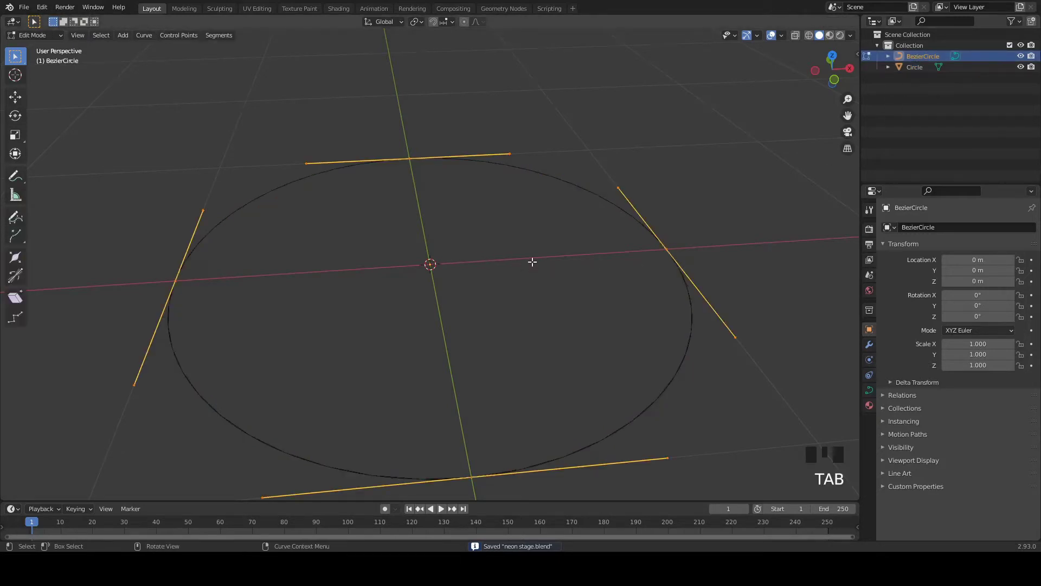
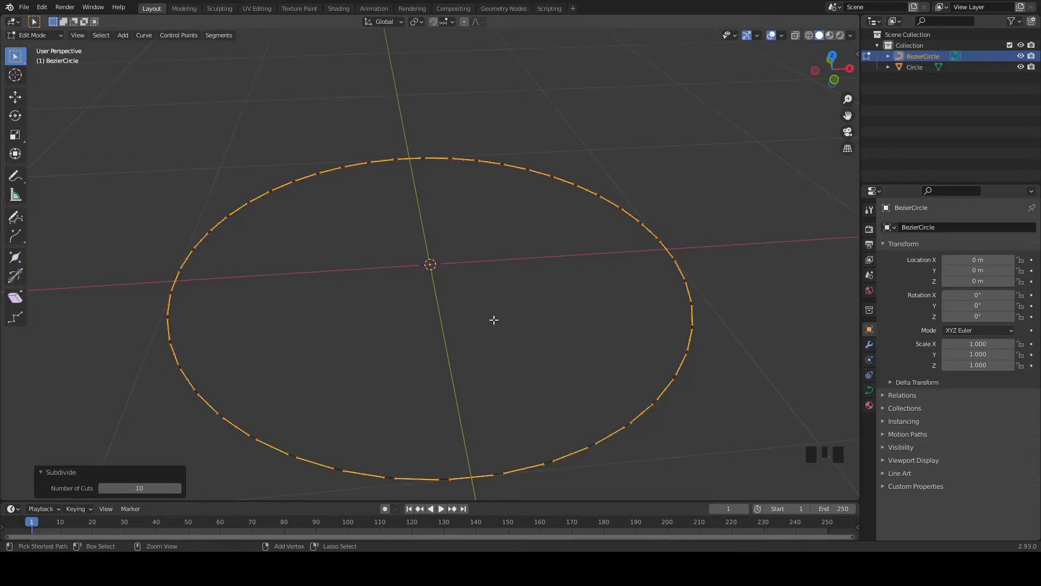
key(ctrl+s)
key(Tab)
scroll(down, 3)
drag(496, 326, 721, 153)
Fill the mesh circle into a solid disc and save the project
click(911, 69)
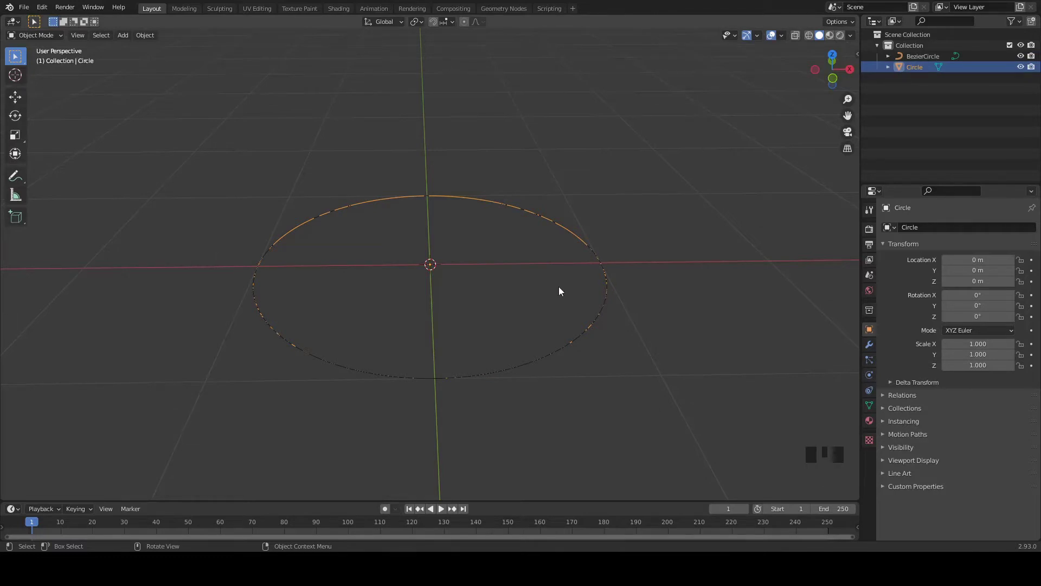
key(Tab)
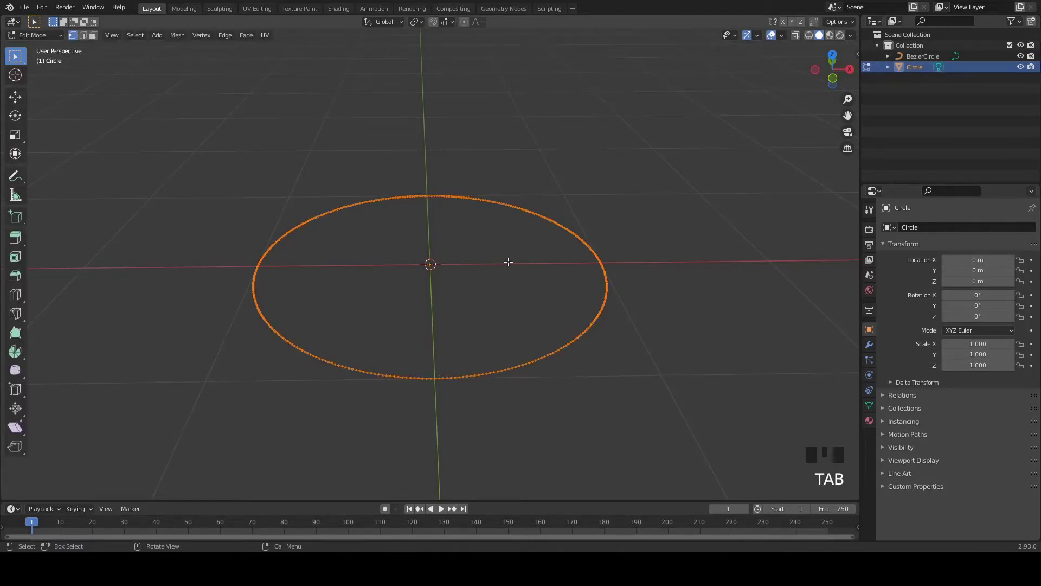
key(f)
key(ctrl+s)
key(Tab)
click(936, 60)
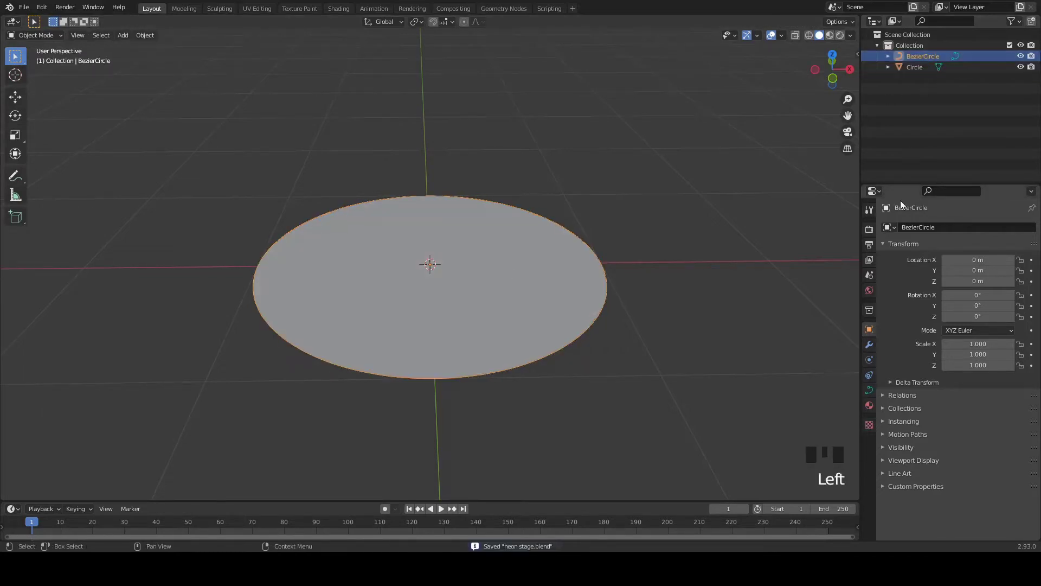
Extrude the Bezier circle in its curve Shape and Geometry settings into a raised rim
click(873, 395)
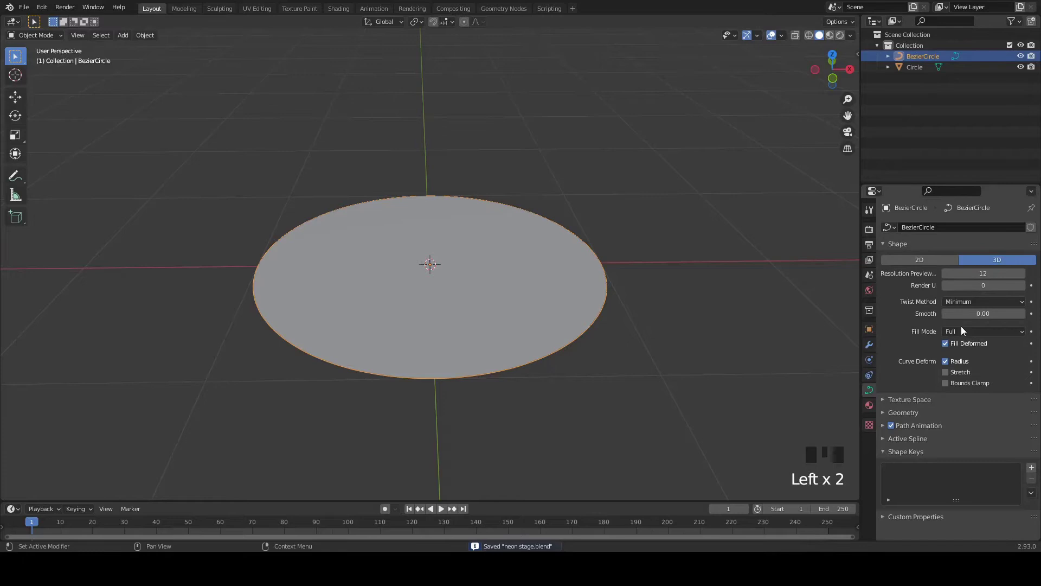
drag(890, 248, 607, 291)
drag(606, 291, 599, 247)
scroll(up, 3)
drag(1024, 379, 510, 218)
drag(509, 217, 947, 382)
drag(947, 382, 497, 162)
Add a thin rounded bevel to the rim so it forms a shallow tray around the disc
scroll(down, 3)
drag(493, 162, 486, 152)
scroll(up, 3)
drag(487, 152, 889, 272)
drag(890, 272, 652, 244)
scroll(down, 3)
drag(493, 256, 530, 261)
click(529, 261)
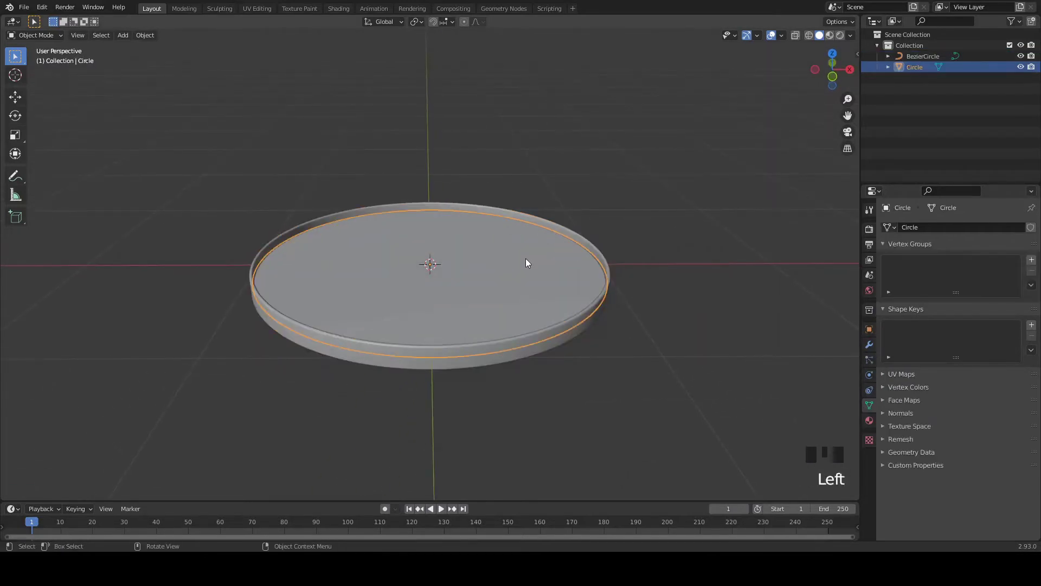
Raise the mesh disc along Z to sit just inside the rim's top and save the file
key(KP_1)
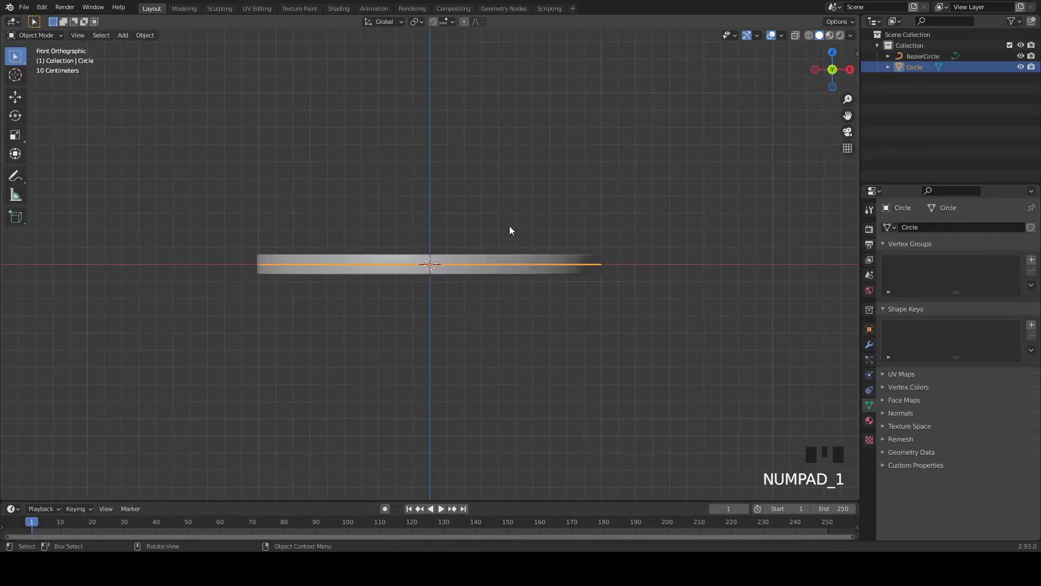
key(g)
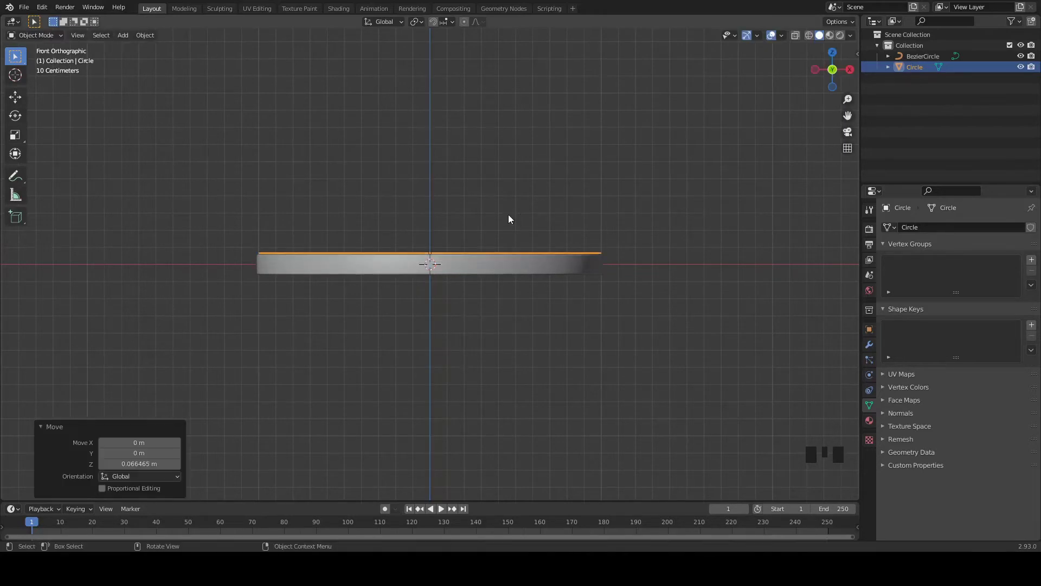
drag(419, 199, 585, 171)
click(585, 171)
scroll(up, 3)
key(ctrl+s)
scroll(down, 3)
key(ctrl+s)
click(608, 293)
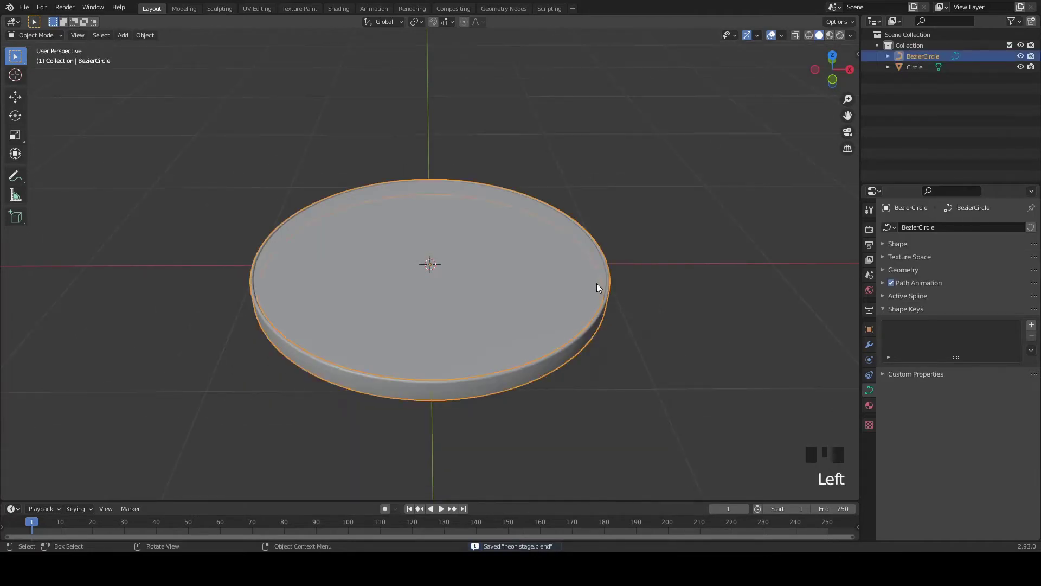
Duplicate the rim and disc together and scale the copy to about 0.71
click(574, 277)
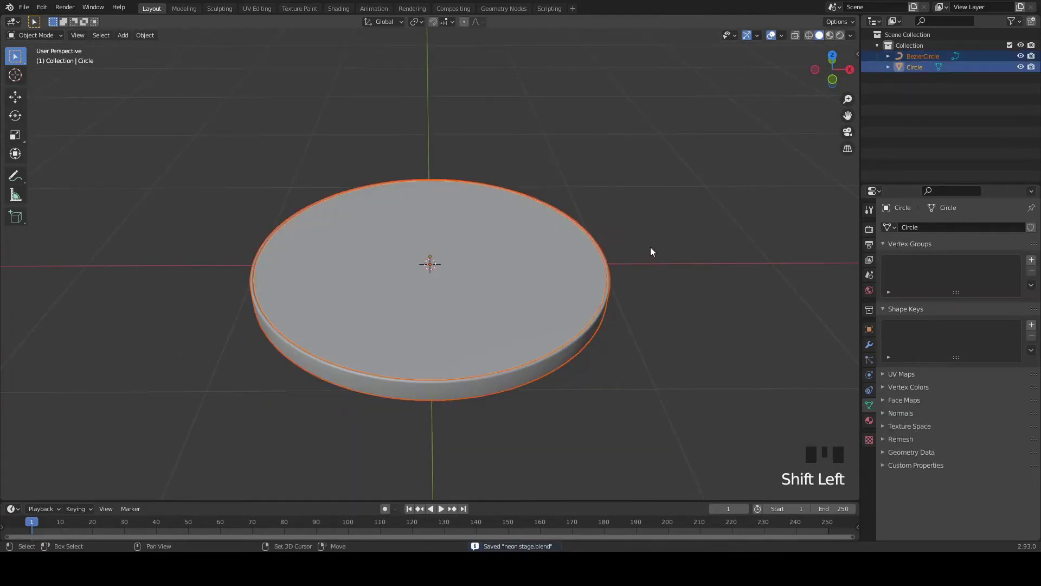
key(shift+d)
key(s)
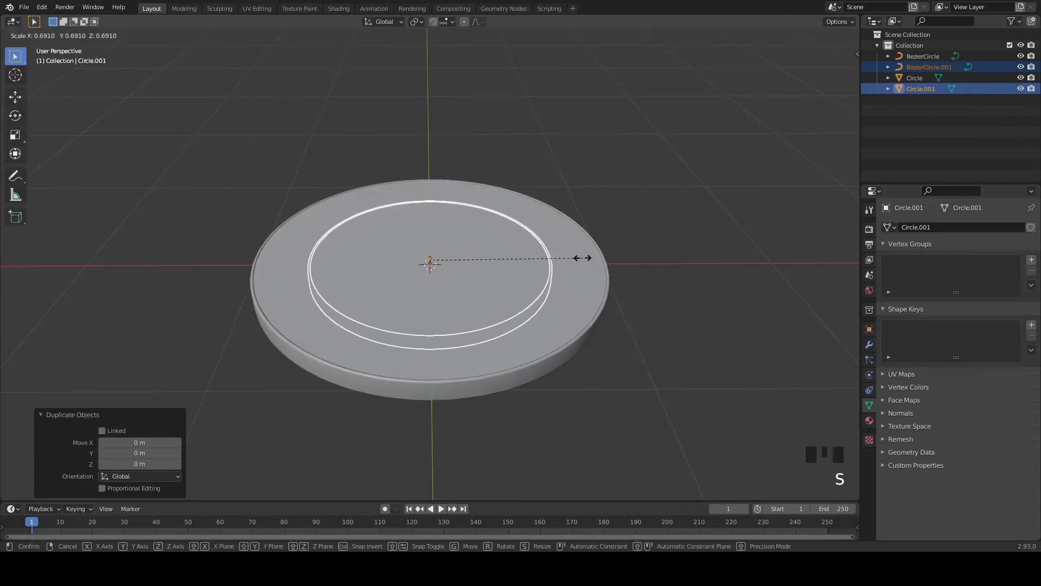
key(KP_1)
Lift the smaller copy above the base as a second tier and save the file
key(g)
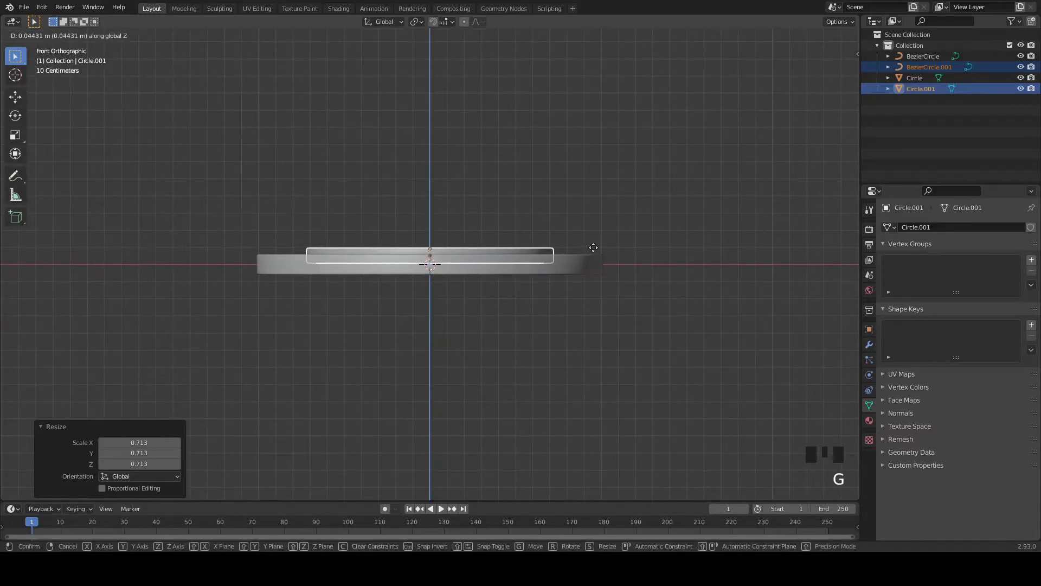
drag(484, 195, 591, 179)
key(ctrl+s)
scroll(up, 3)
key(ctrl+s)
click(651, 293)
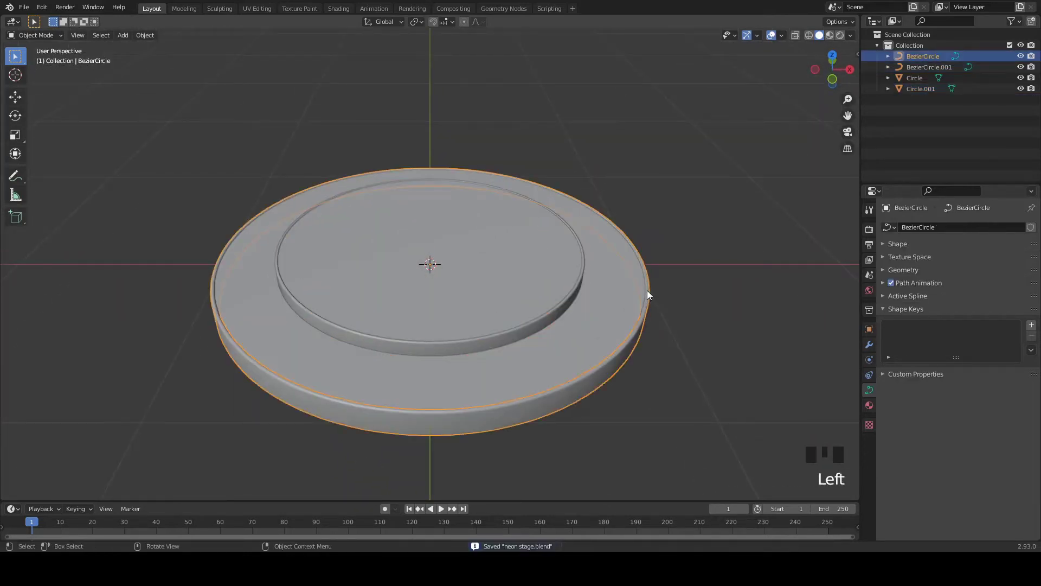
Duplicate each tier's rim curve and scale the copies to 0.885 as thin inner rings
key(shift+d)
key(s)
click(584, 288)
key(shift+d)
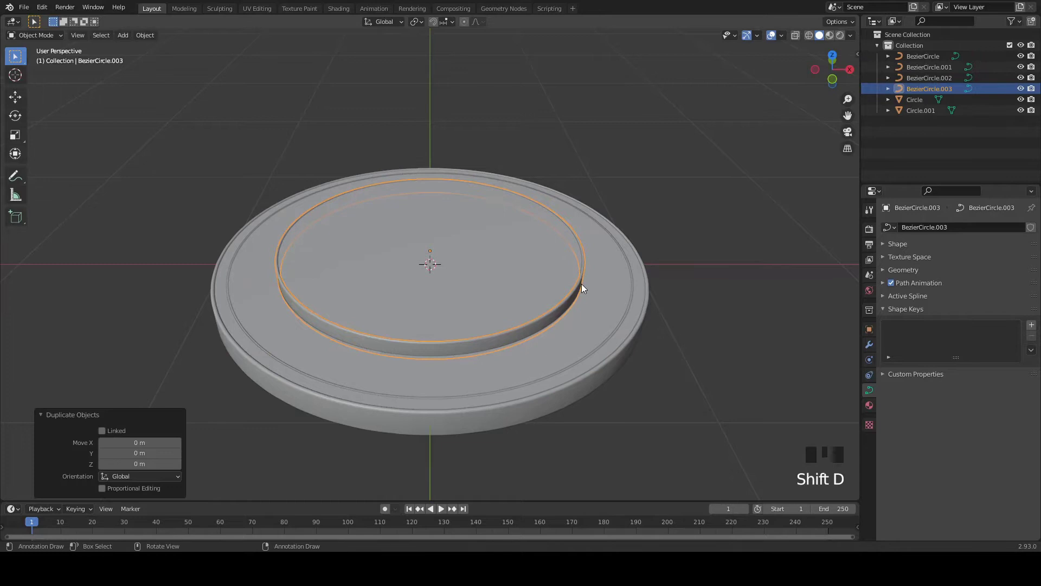
key(s)
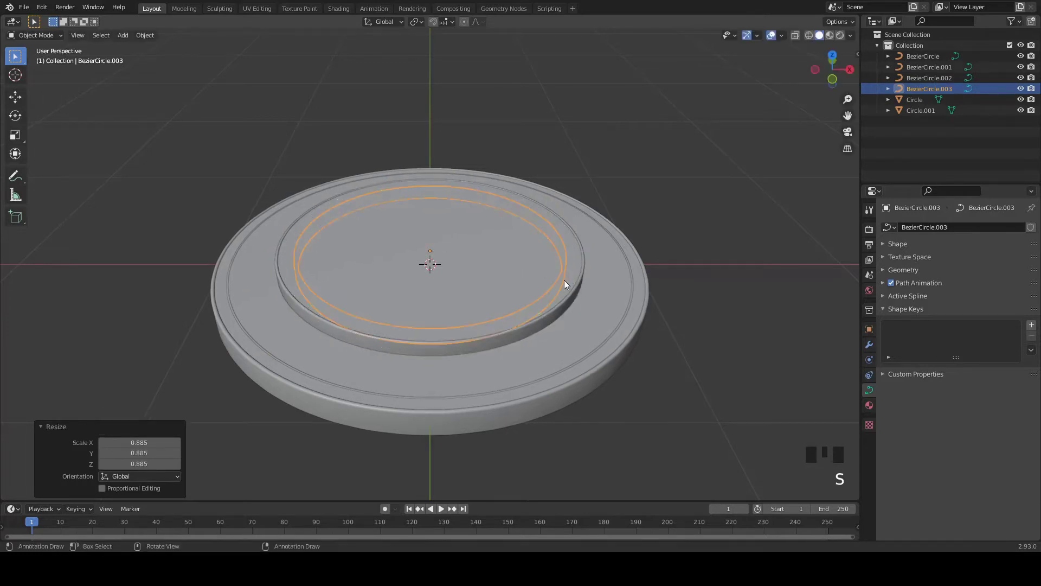
drag(558, 287, 551, 260)
Lift both inner rings slightly along Z as trim lines and save the file
key(g)
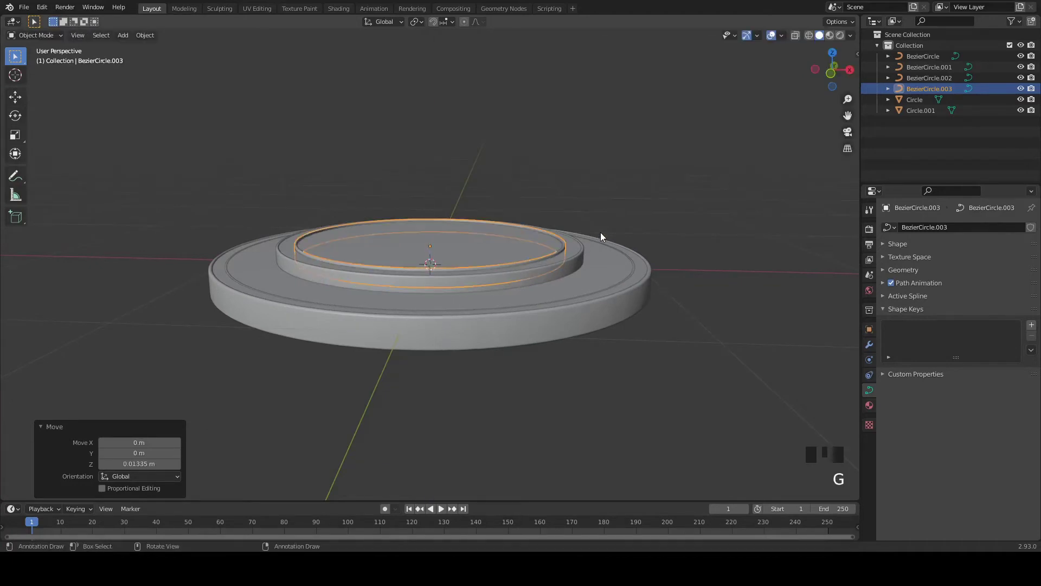
click(633, 277)
key(g)
click(649, 216)
scroll(up, 3)
key(ctrl+s)
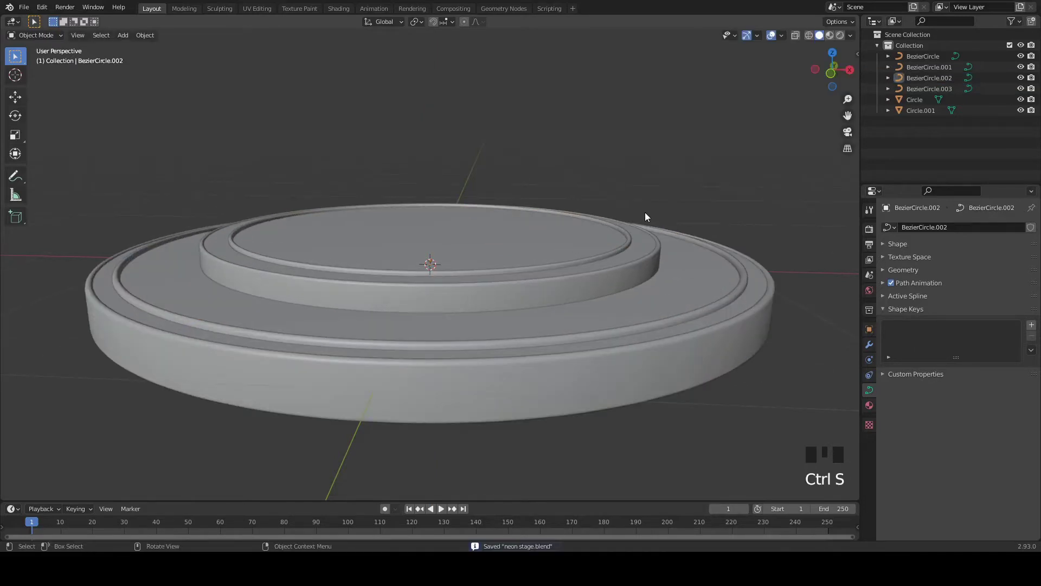
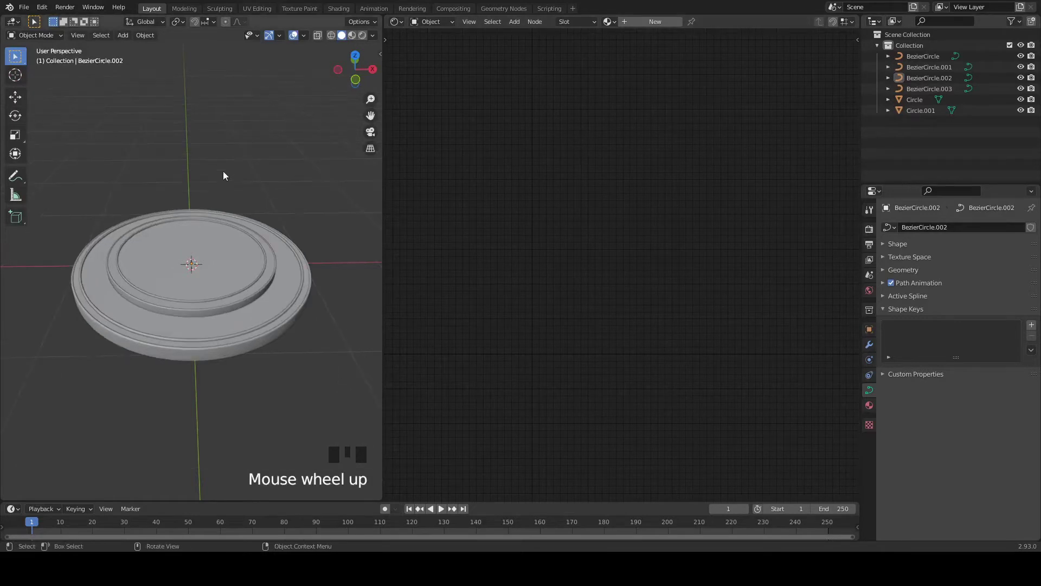
Select the top tier's inner ring and clear its default shader node
key(ctrl+s)
scroll(up, 3)
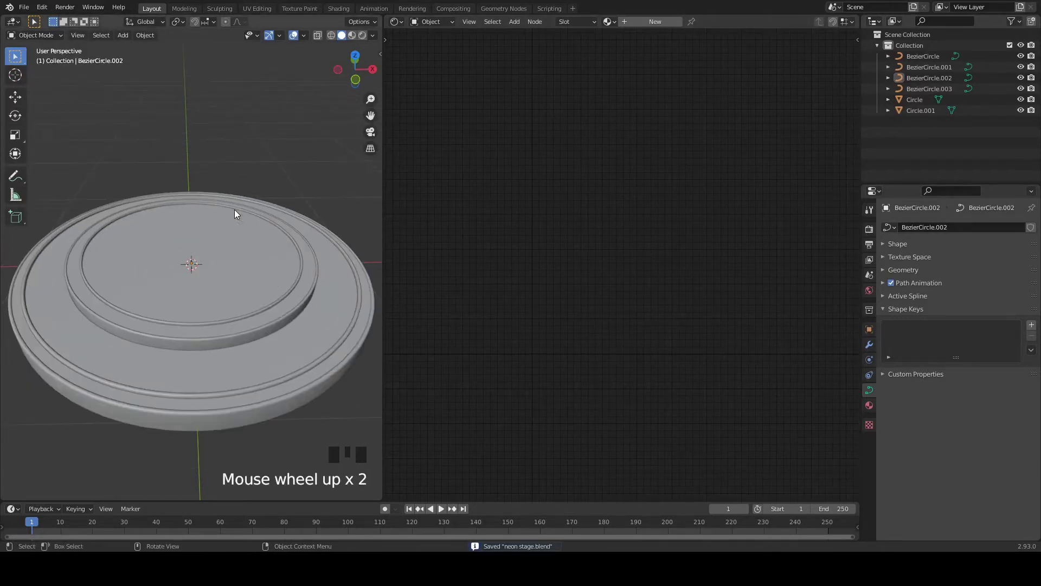
drag(301, 249, 580, 187)
drag(580, 187, 553, 230)
click(552, 230)
key(Delete)
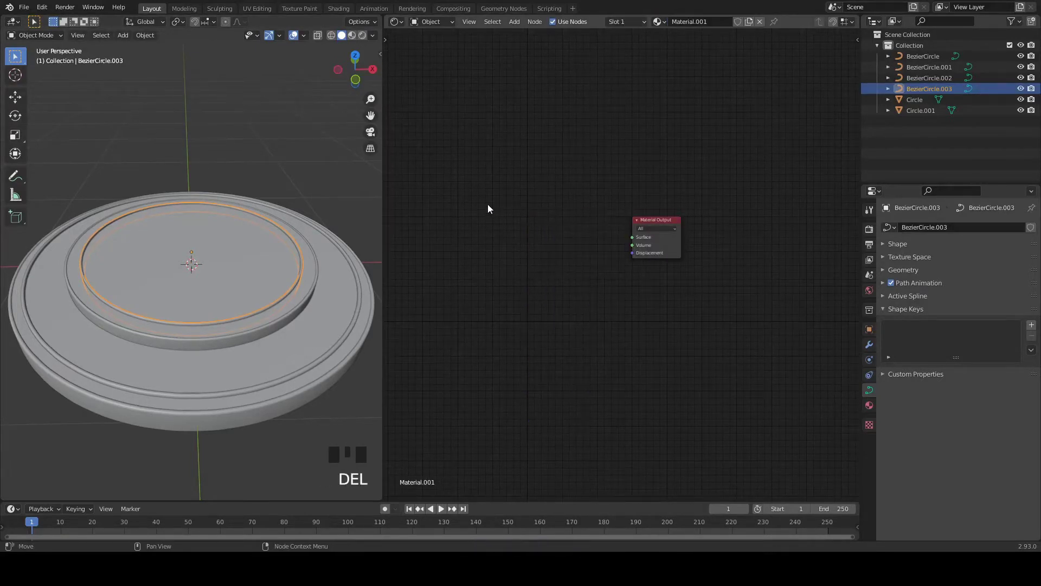
Wire a cyan-to-white ColorRamp into an Emission shader at strength 10 for the ring
key(shift+a)
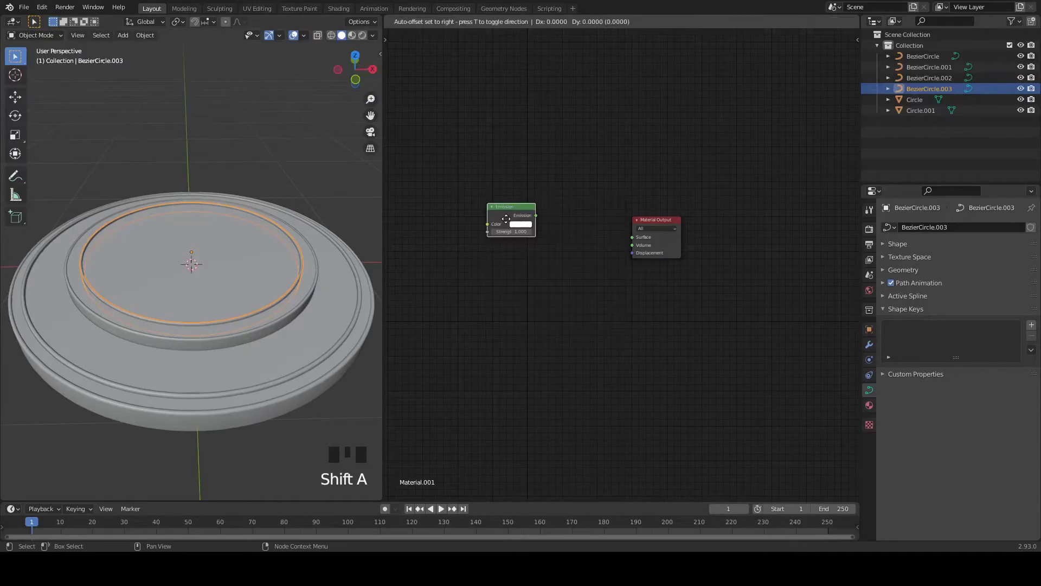
drag(514, 186, 508, 208)
key(shift+a)
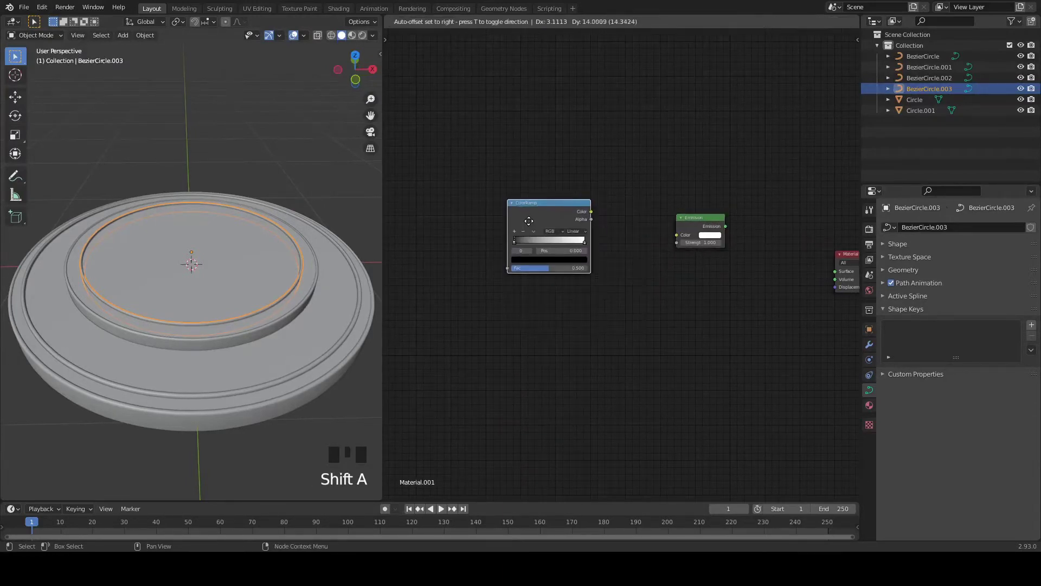
key(shift+a)
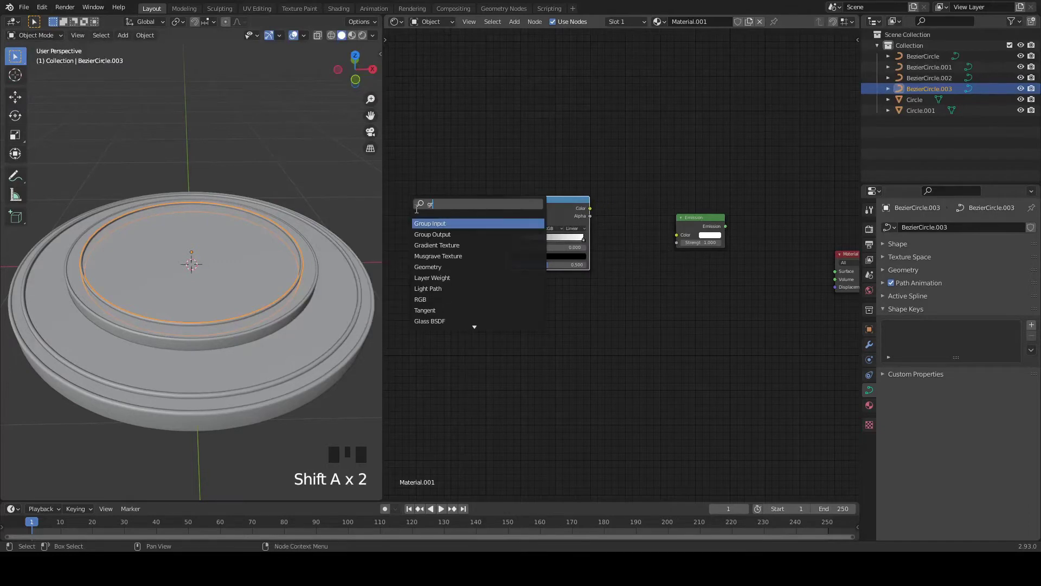
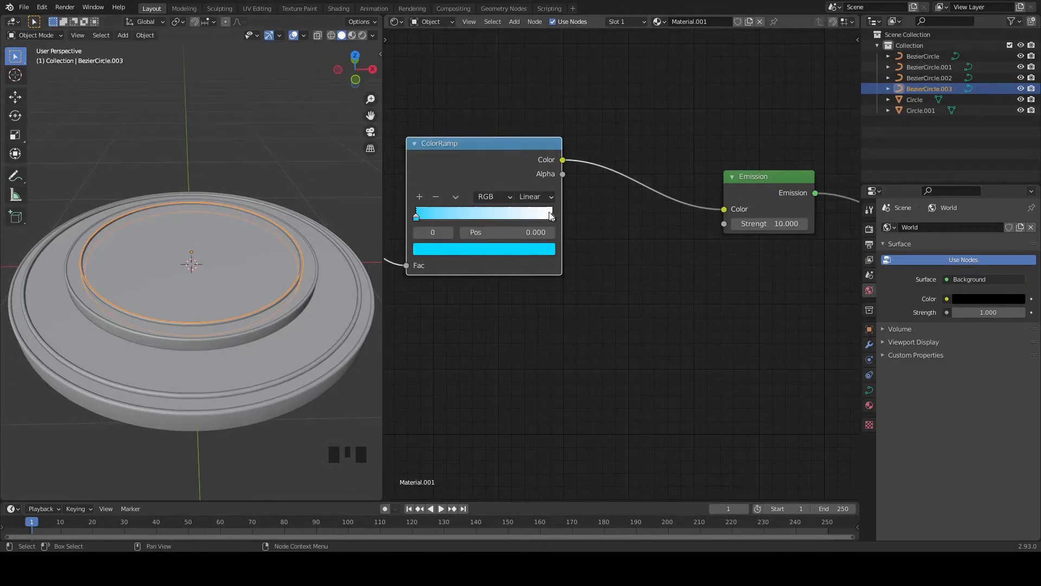
drag(556, 218, 222, 239)
Select the Circle stage piece ready for its own material
scroll(up, 3)
scroll(down, 3)
scroll(down, 3)
click(344, 38)
scroll(down, 3)
drag(361, 305, 326, 316)
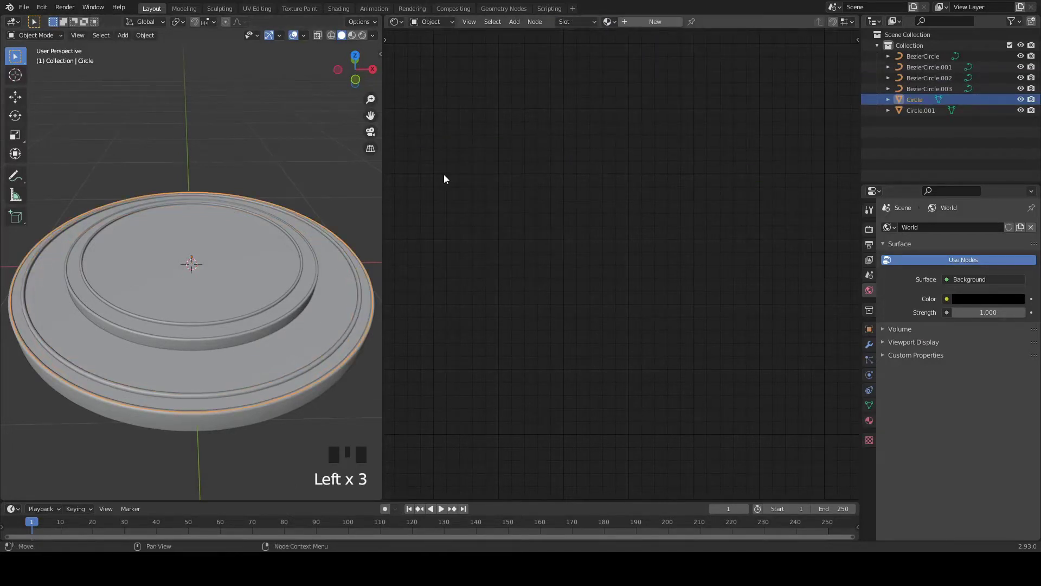
Assign Material.002 with a Principled BSDF at Metallic 1 to Circle and Circle.001
drag(637, 26, 766, 273)
drag(766, 273, 613, 266)
drag(613, 266, 365, 182)
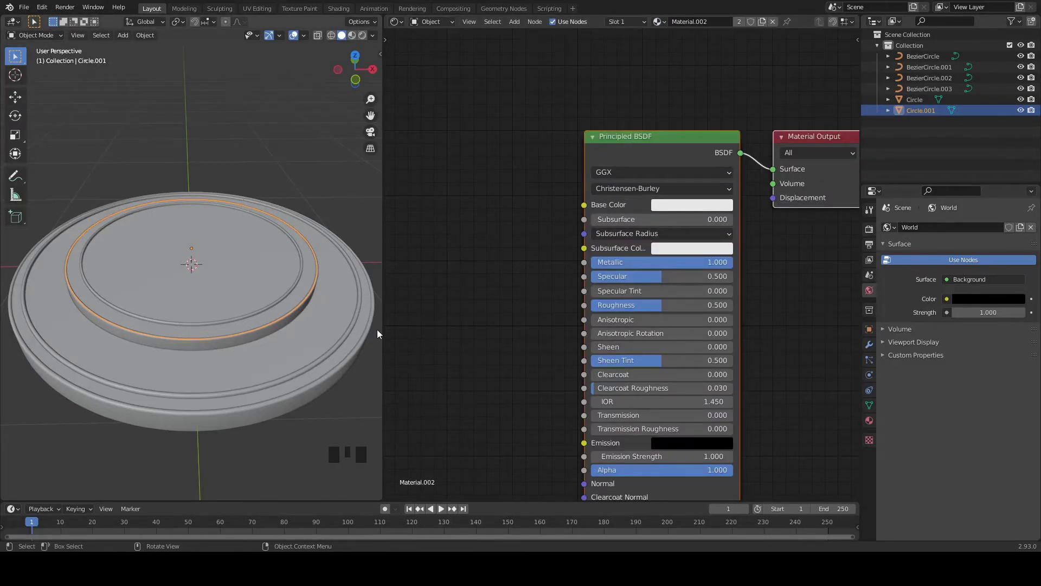
drag(365, 344, 309, 293)
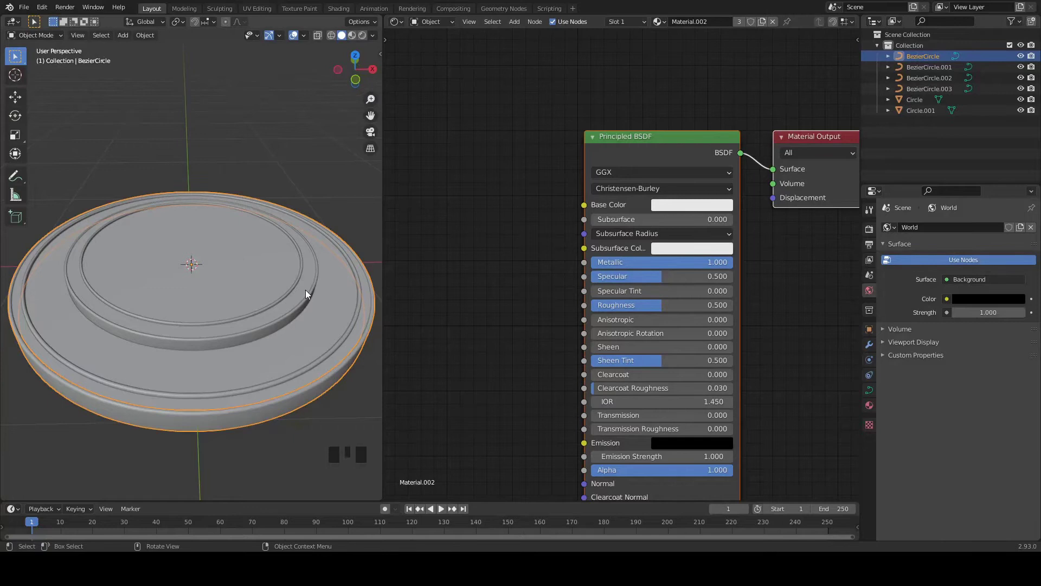
drag(311, 299, 930, 90)
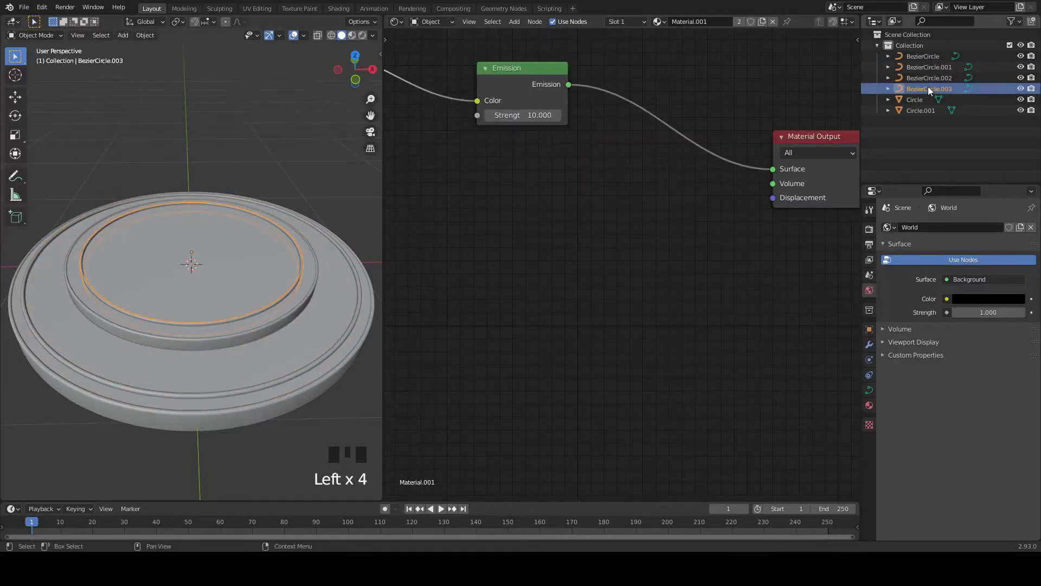
click(916, 102)
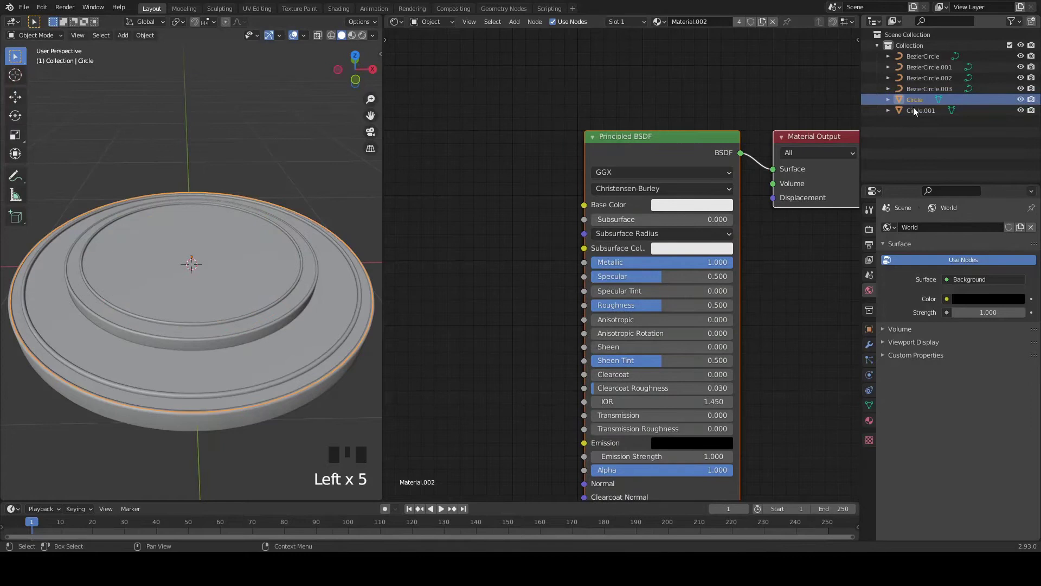
Set the metal's roughness to 0.45, preview in Rendered shading and save
drag(919, 114, 229, 186)
drag(227, 179, 154, 202)
scroll(down, 3)
drag(152, 203, 646, 220)
drag(646, 220, 643, 218)
key(ctrl+s)
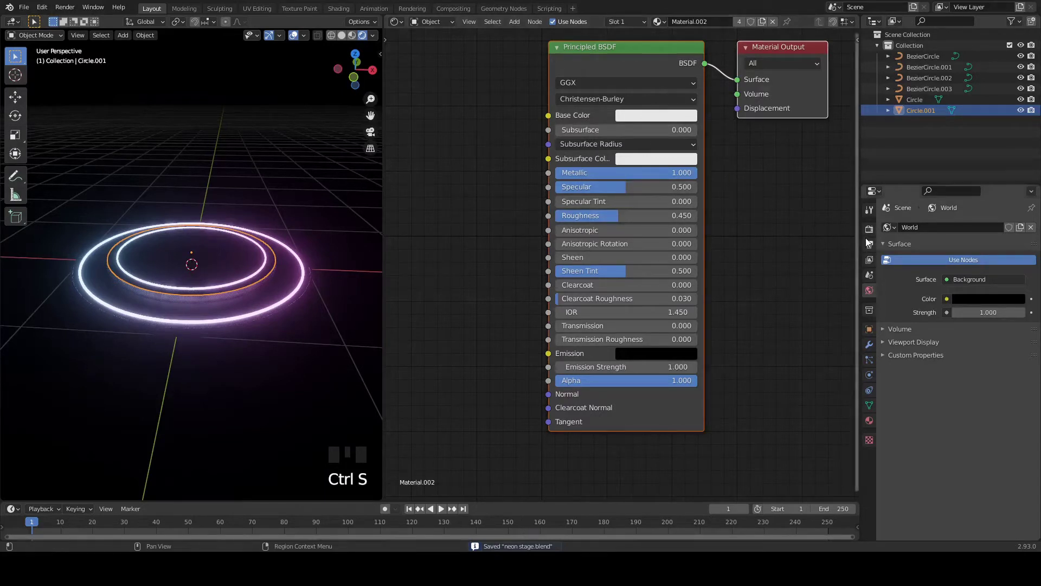
Add a spot light at the origin below the tiered platform, in front view
key(KP_1)
key(ctrl+s)
scroll(up, 3)
scroll(down, 3)
scroll(down, 3)
key(shift+a)
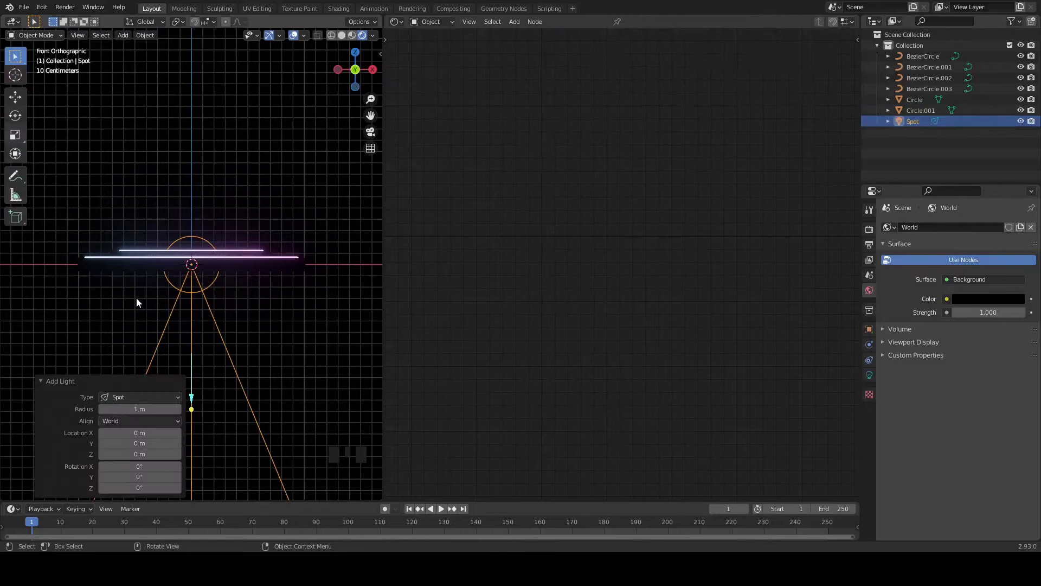
Raise the spotlight high above the stage along Z
key(g)
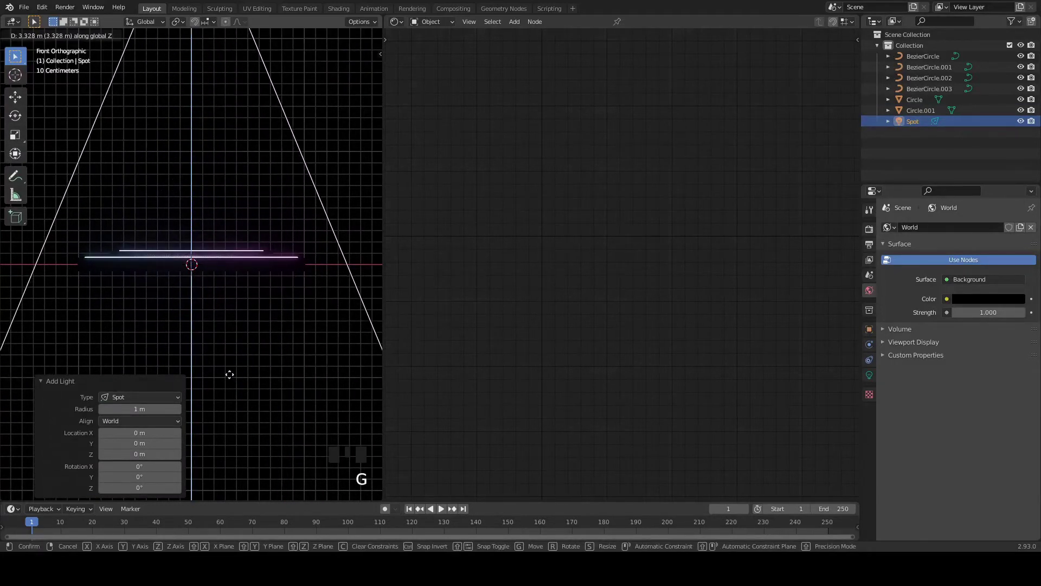
scroll(down, 3)
key(ctrl+s)
Add a floor plane scaled about 3.7x beneath the stage and save the file
key(shift+a)
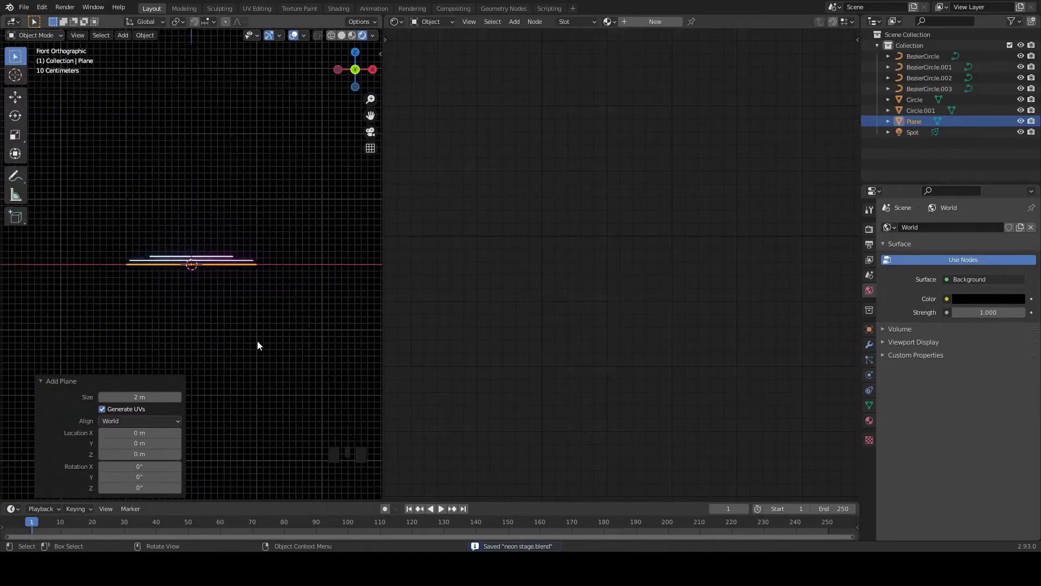
key(s)
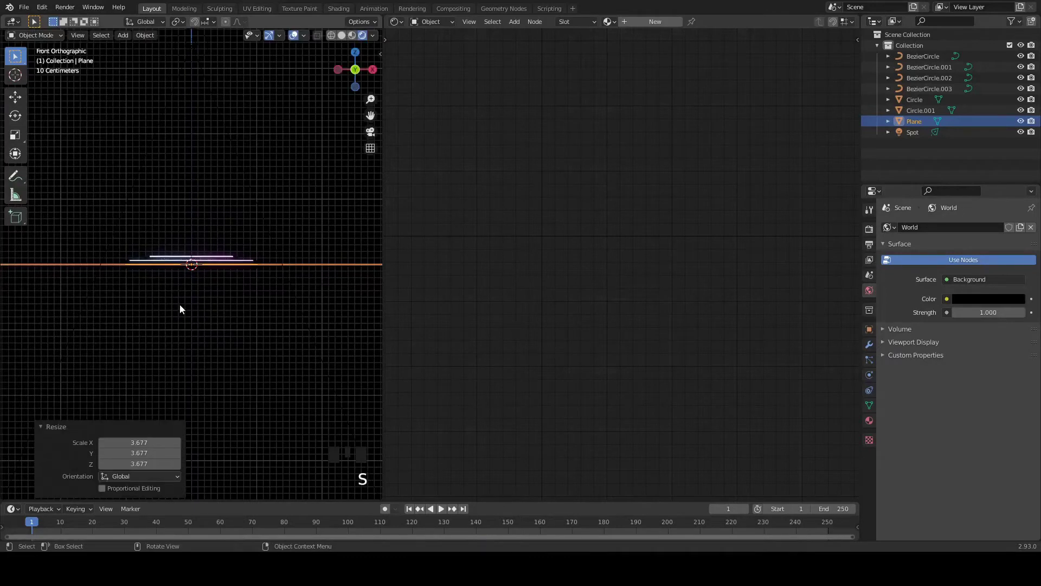
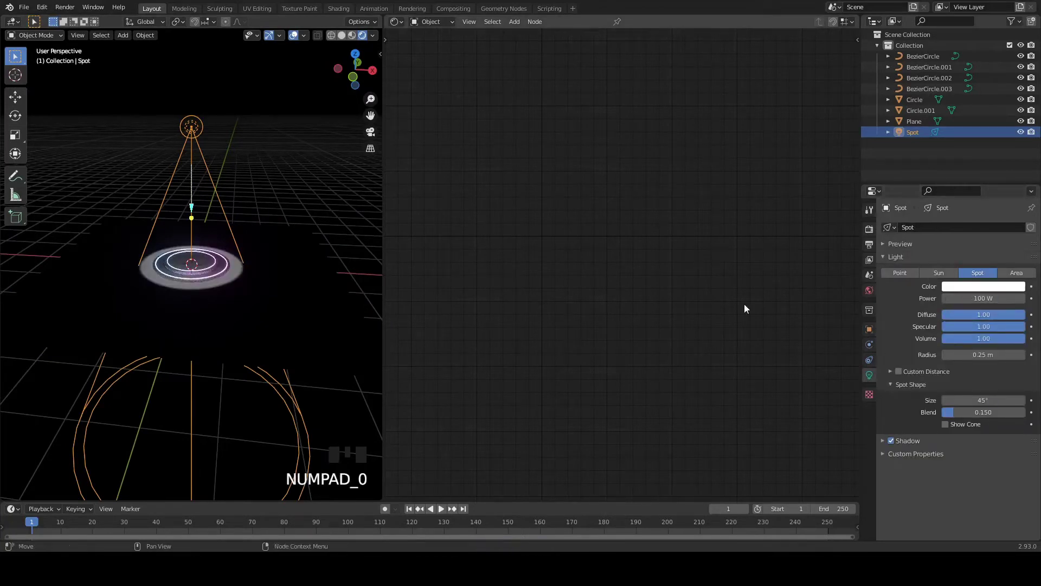
scroll(up, 3)
key(ctrl+s)
scroll(up, 3)
key(KP_1)
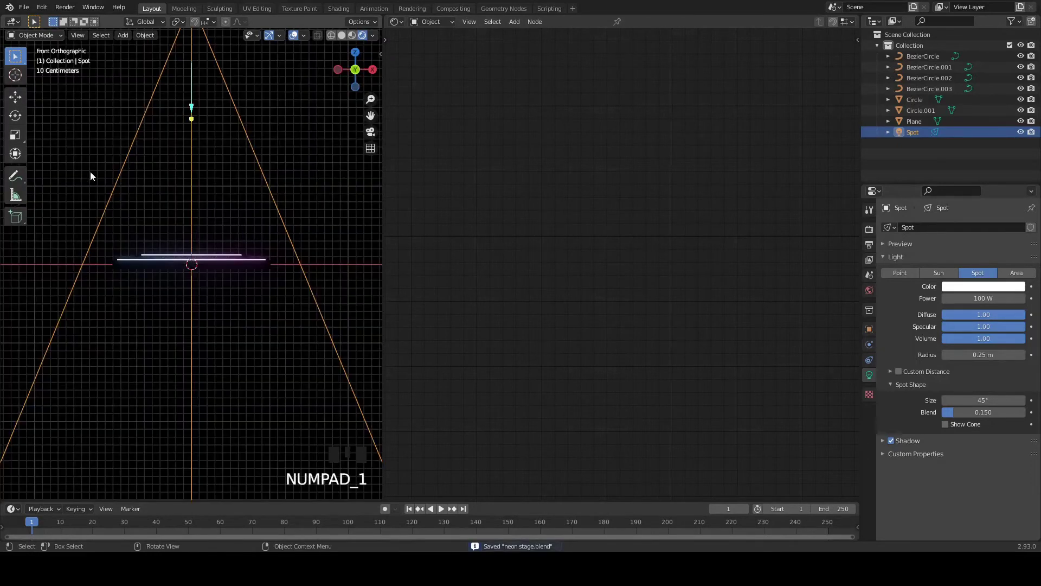
Add a camera, view through it, and pull it back along Y and up along Z to frame the stage
key(shift+a)
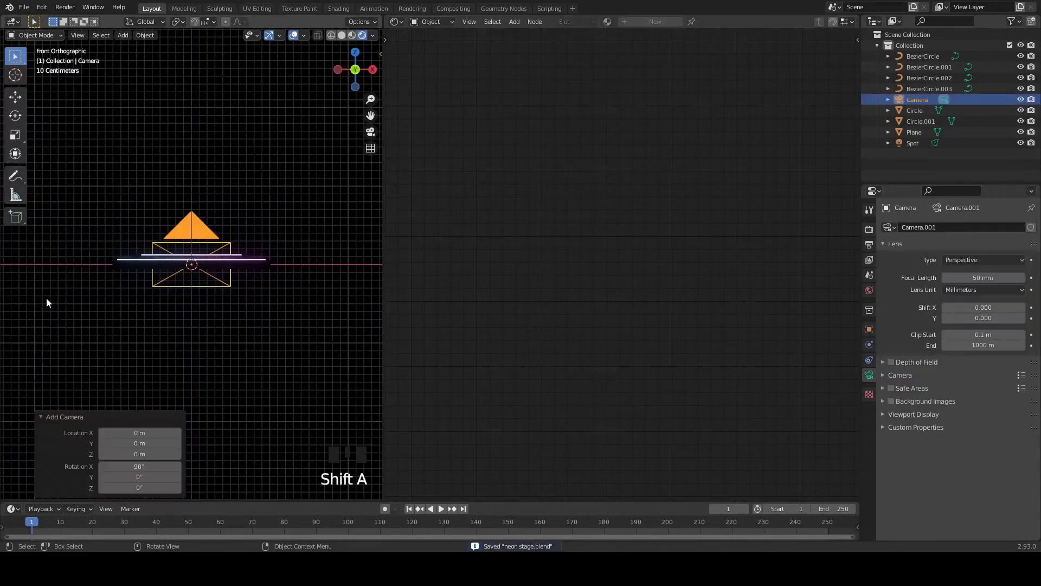
key(KP_0)
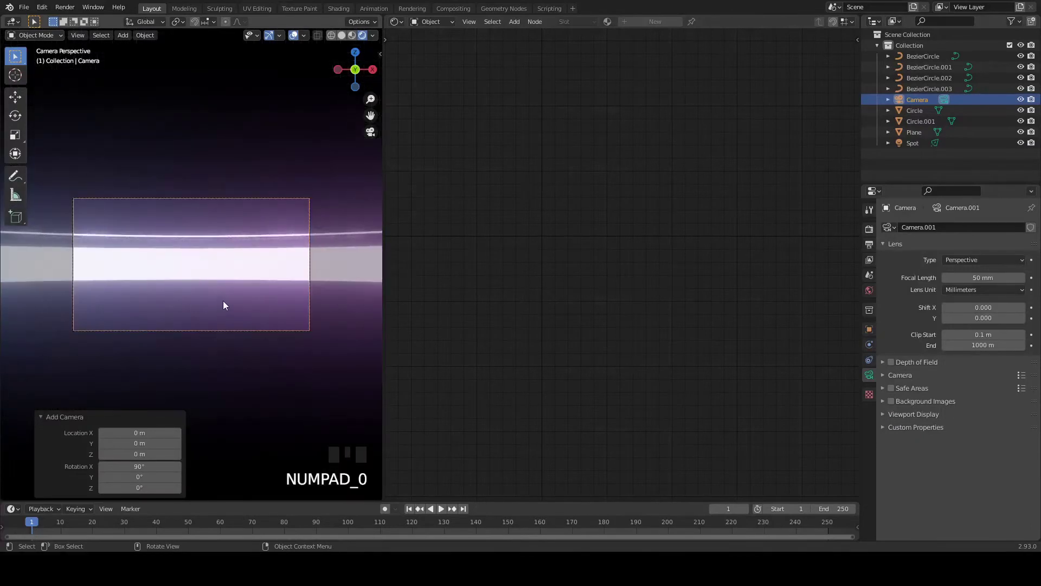
key(g)
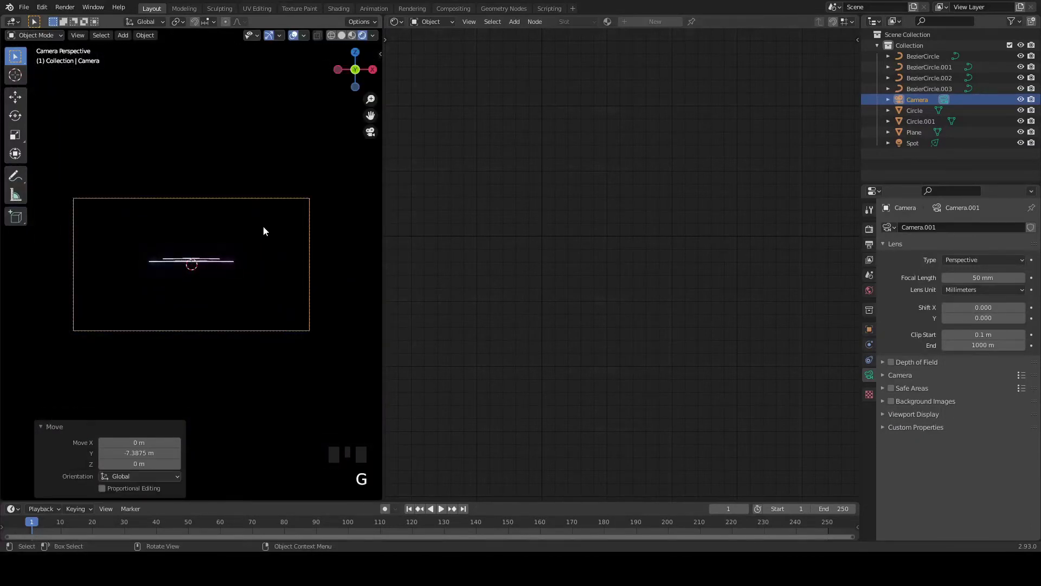
key(g)
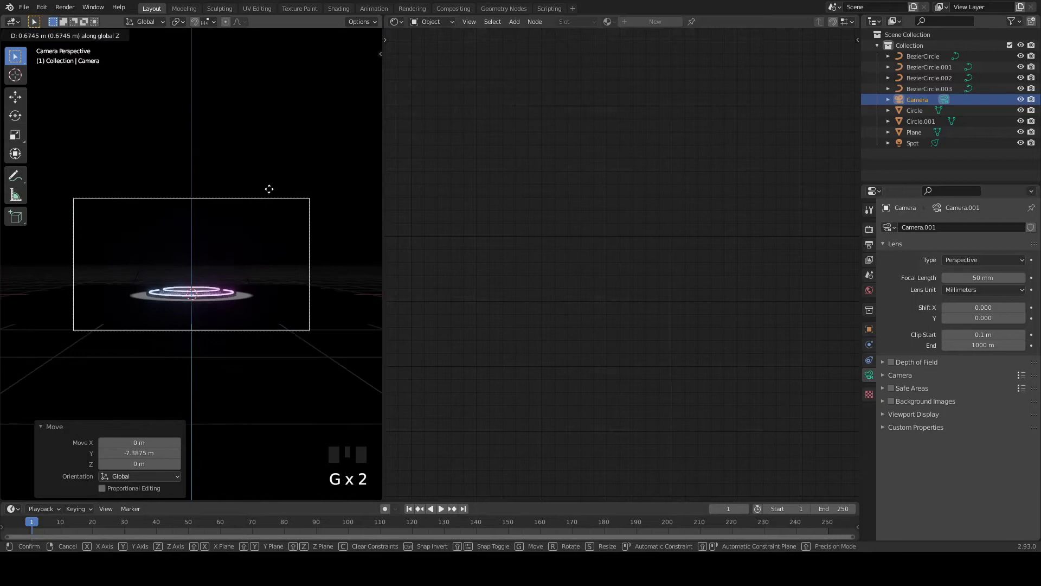
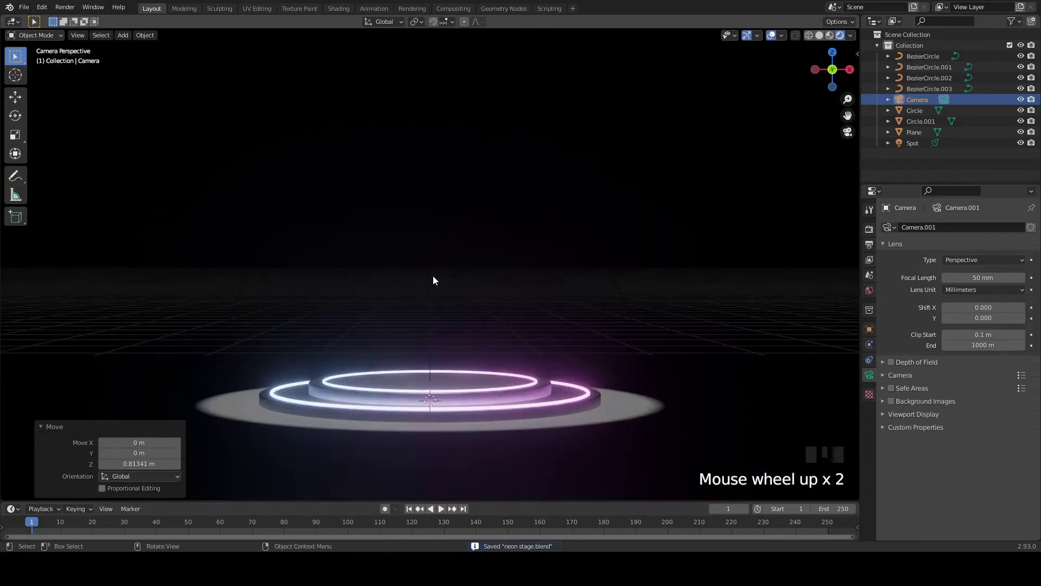
Tint the spotlight blue in Light properties and shift it about 1.35 m left along X
click(436, 276)
scroll(down, 3)
click(993, 288)
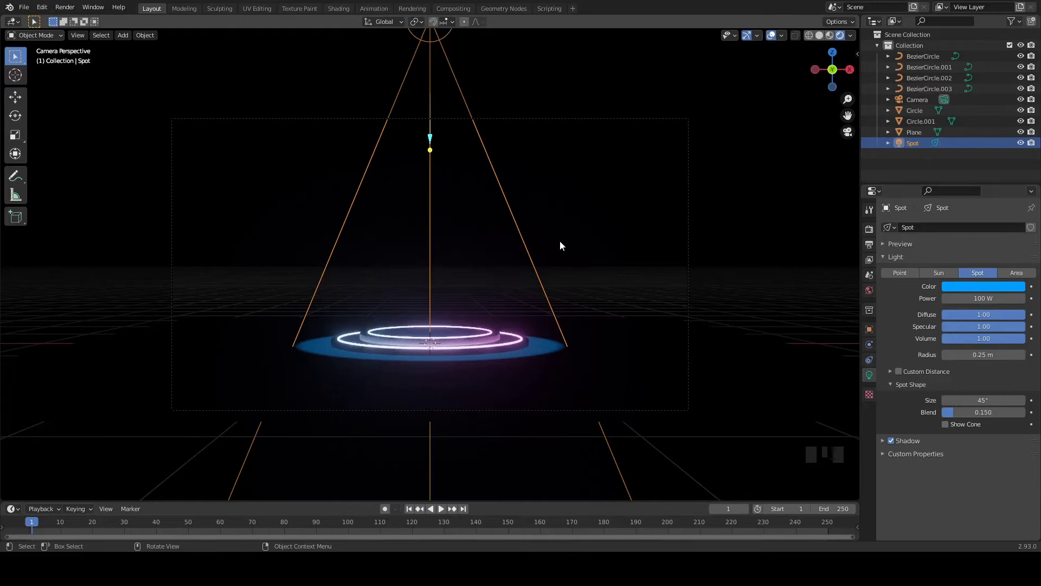
key(g)
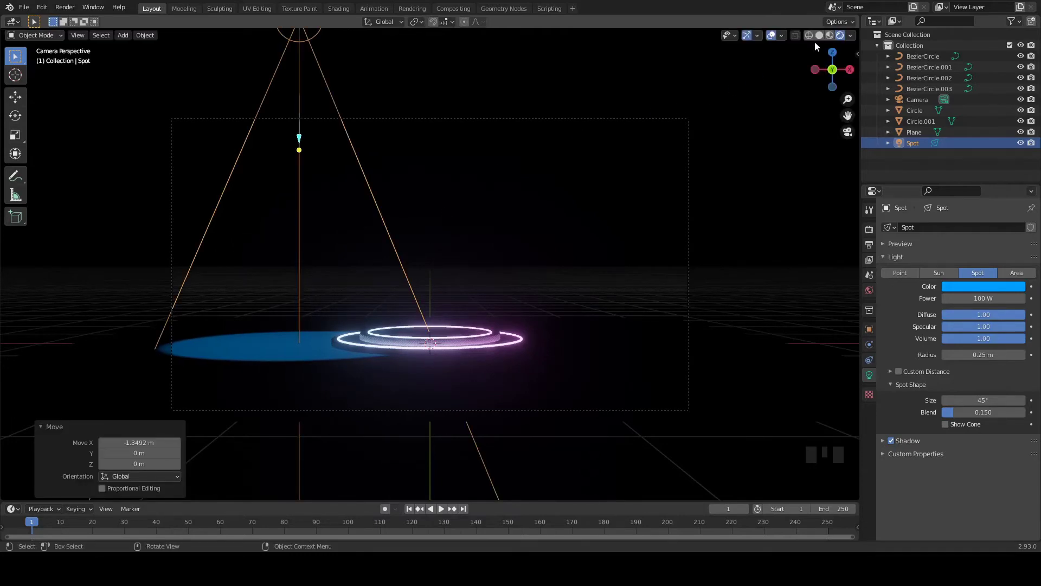
Check the spotlight in Solid shading from front and camera views, save, and show its Object transform values
click(820, 40)
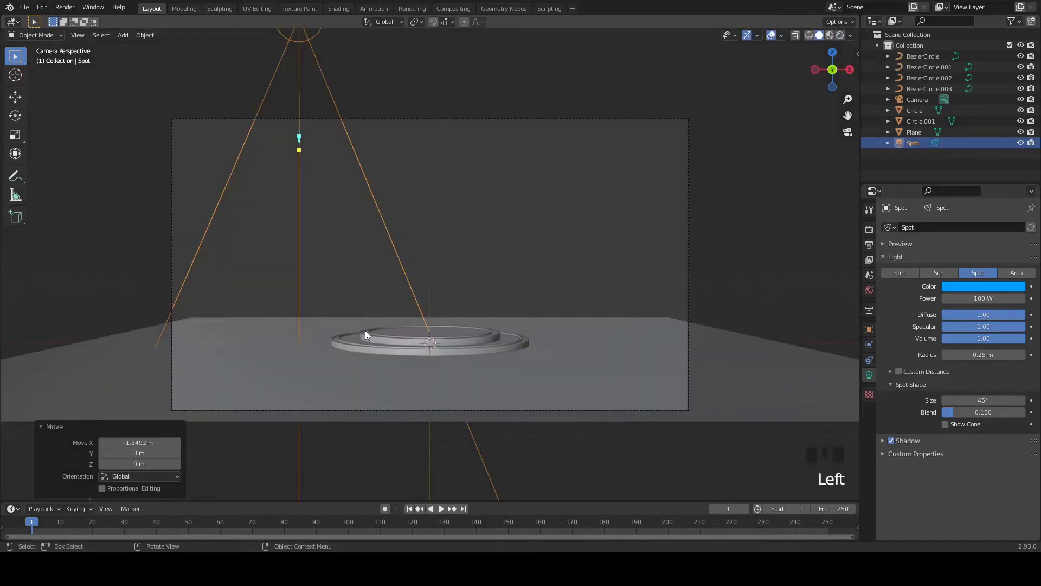
scroll(up, 3)
scroll(down, 3)
key(KP_1)
key(KP_0)
key(ctrl+s)
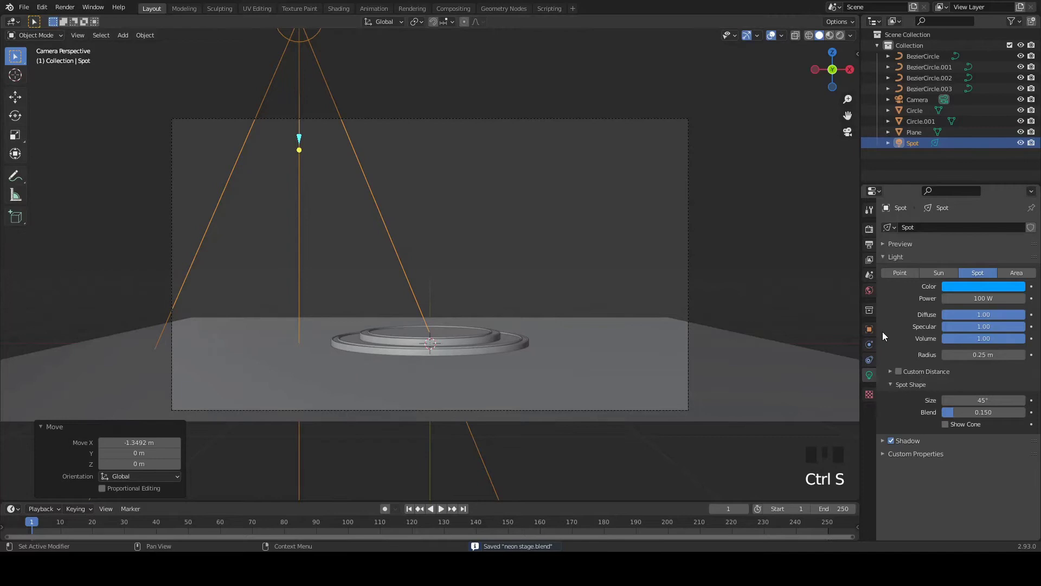
click(875, 331)
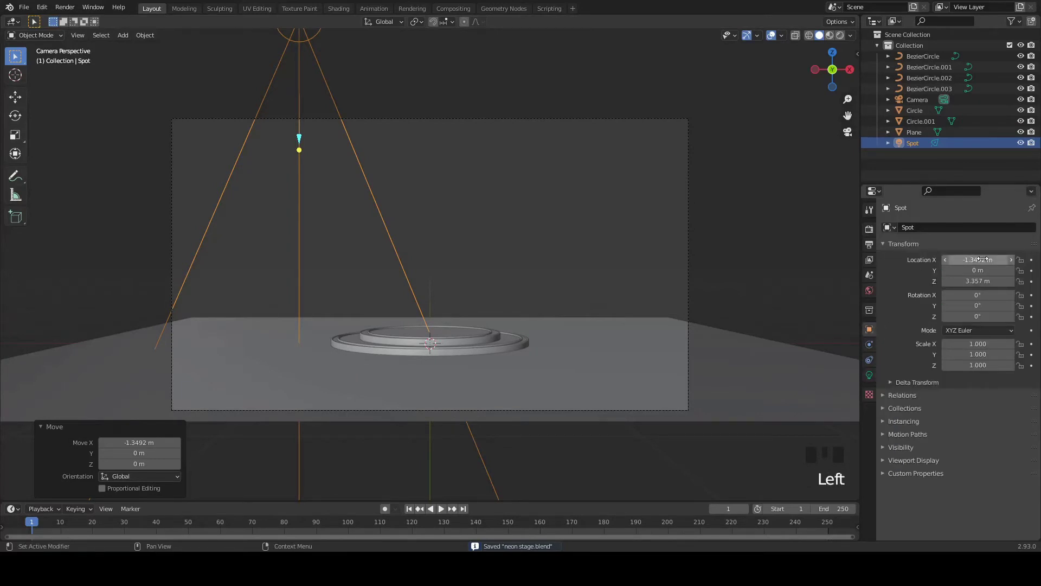
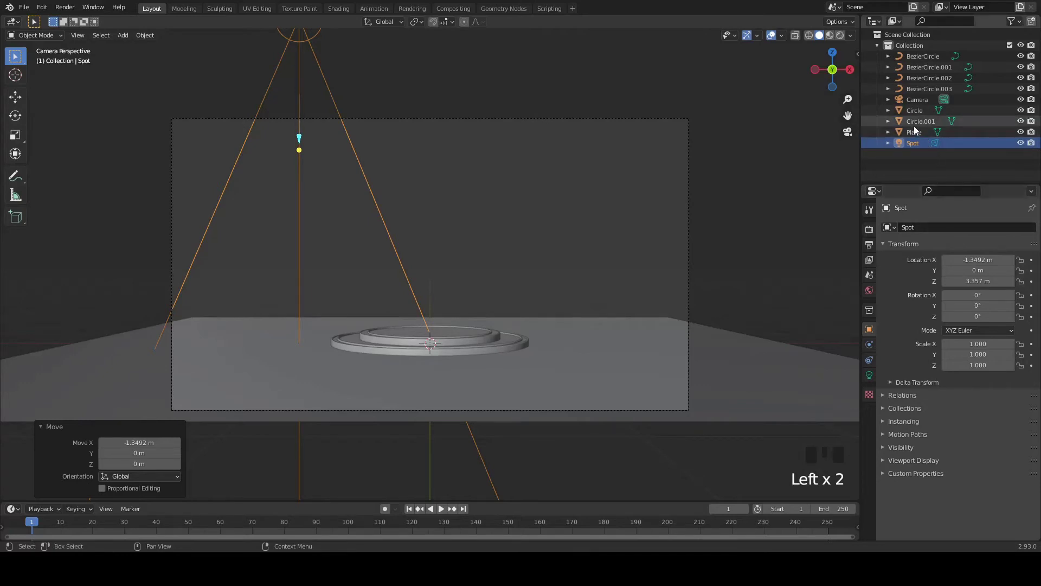
Duplicate the blue spotlight to the right side of the stage, undoing an accidental resize, and save
click(919, 99)
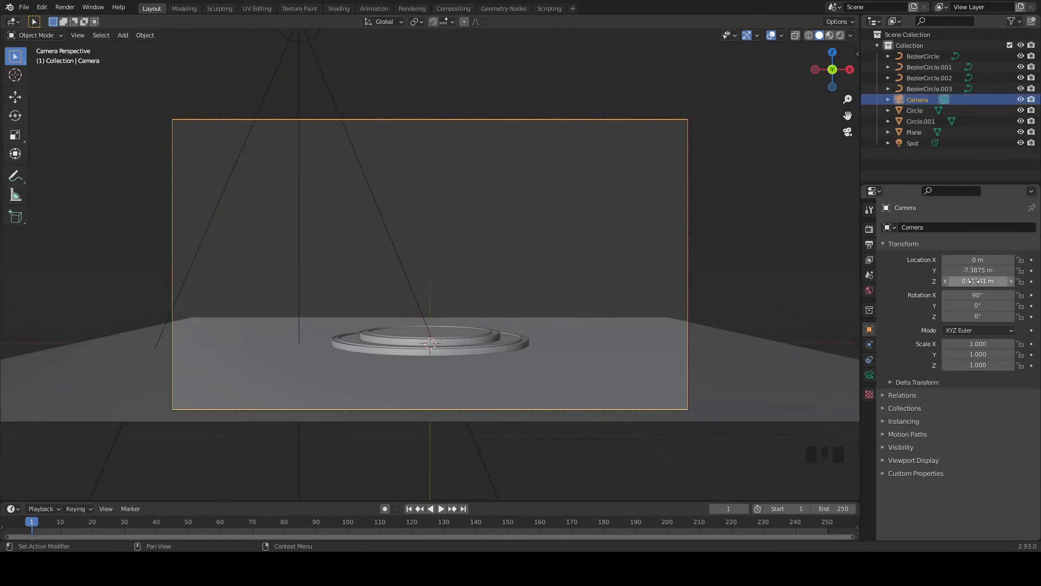
key(ctrl+s)
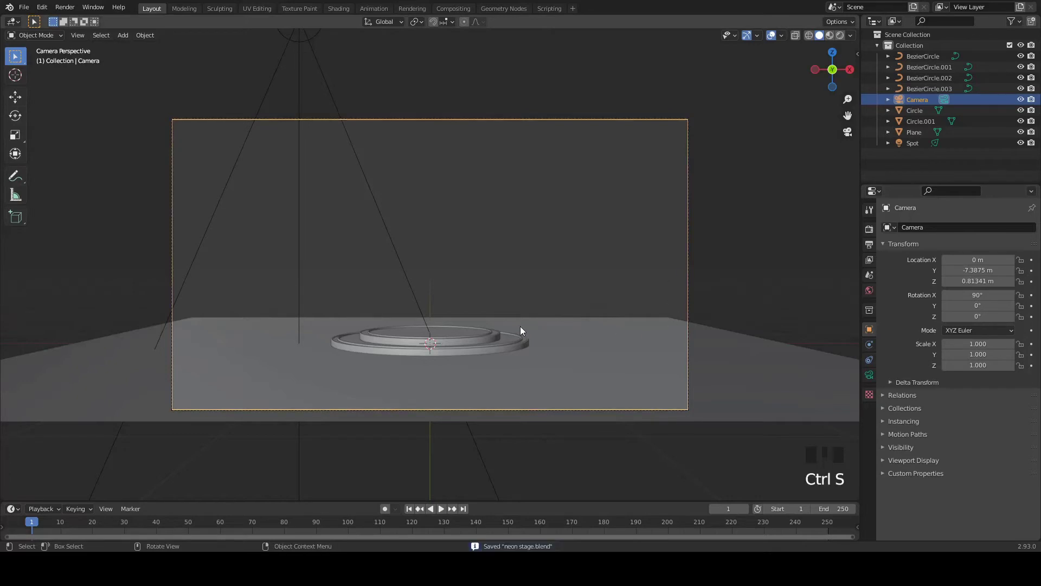
click(416, 298)
key(shift+d)
key(g)
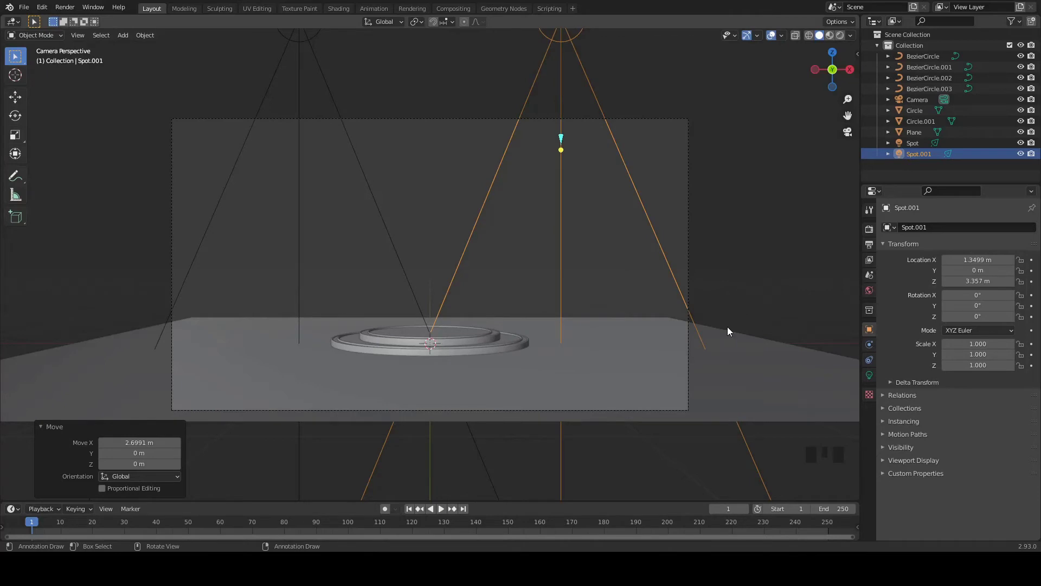
key(s)
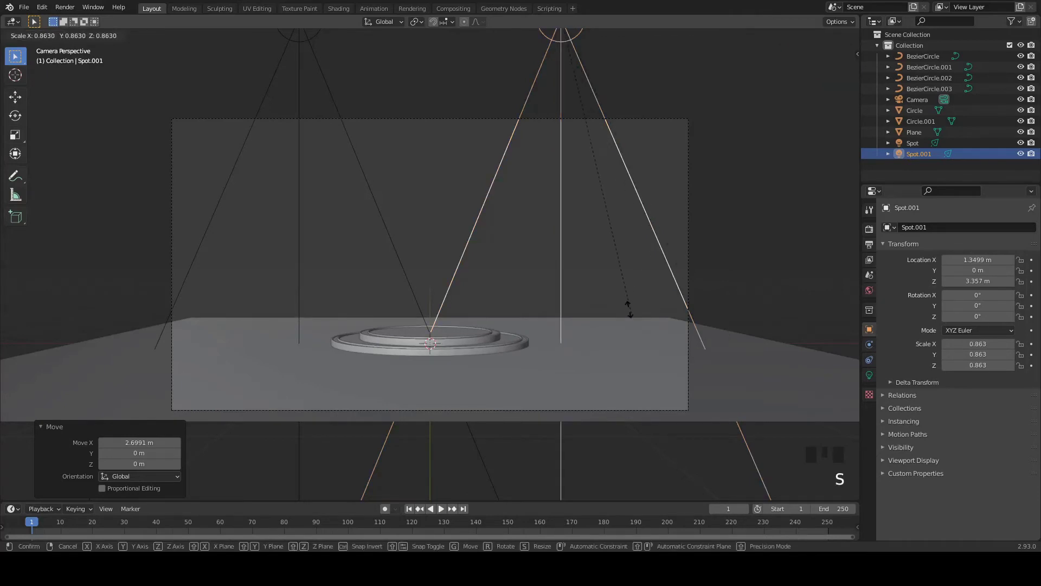
key(ctrl+z)
key(ctrl+s)
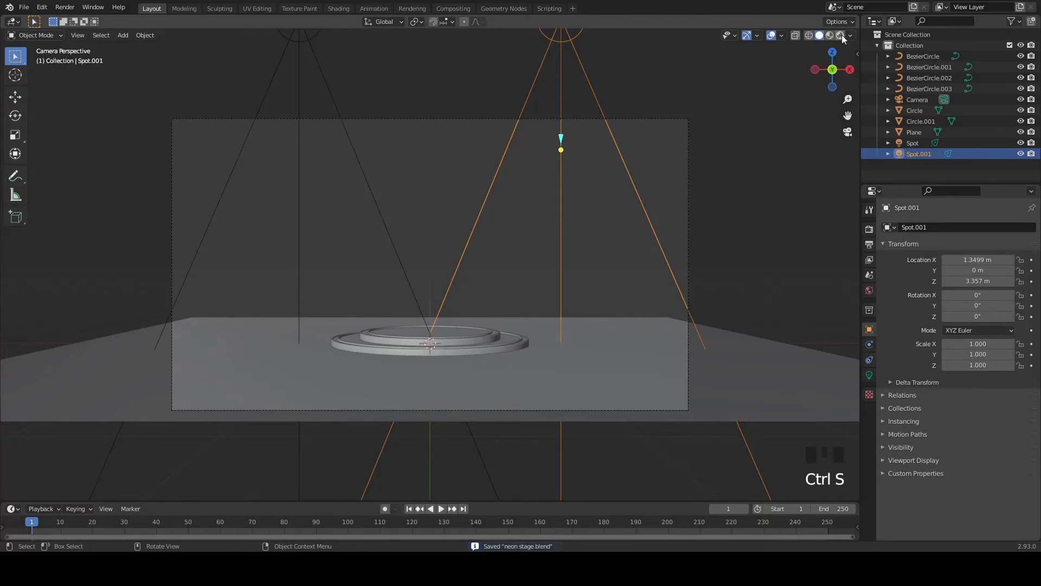
Switch the viewport to Rendered shading to preview the lighting
drag(843, 42, 649, 268)
Tilt the right spotlight about 23.5° around Y so its beam angles in over the stage
key(r)
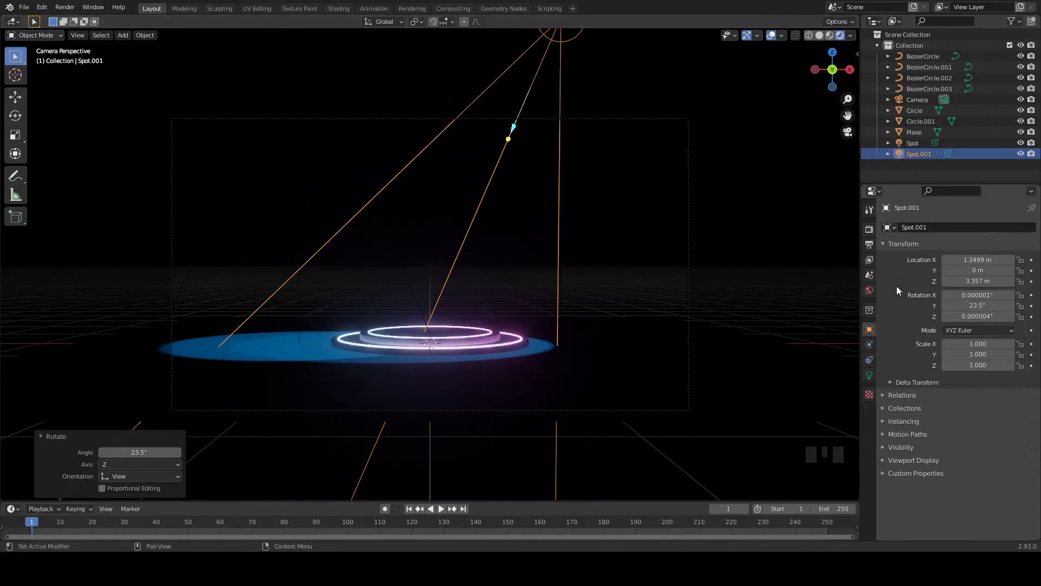
click(823, 38)
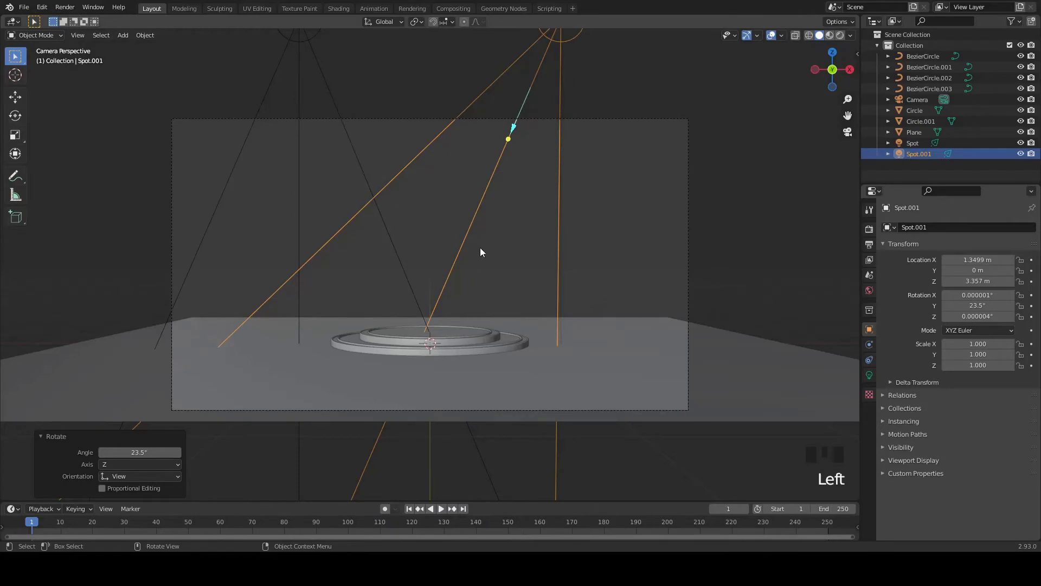
key(r)
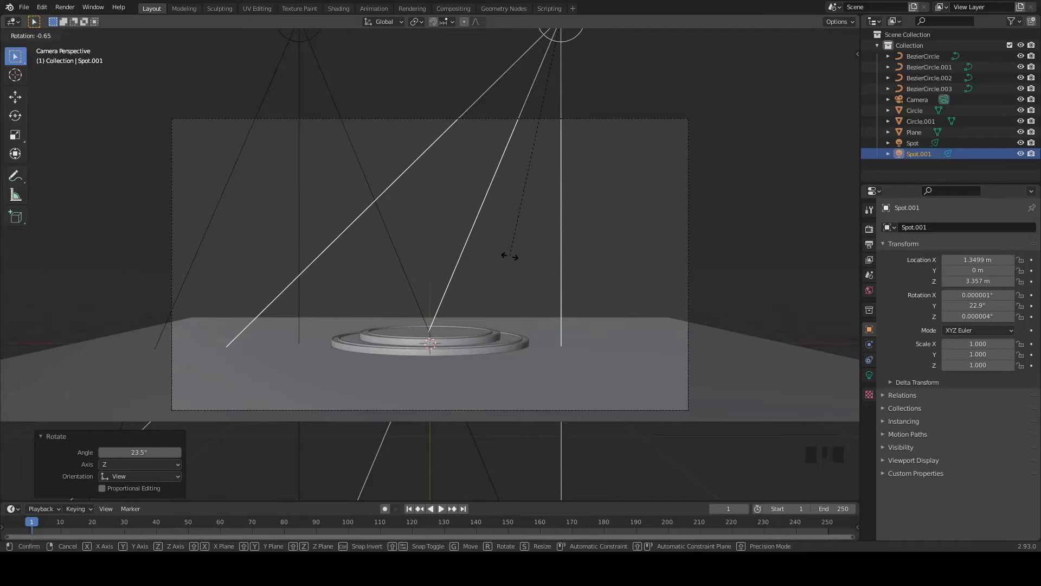
Tilt the left spotlight −22.6° the opposite way so the beams cross, save, and preview rendered
click(303, 228)
key(r)
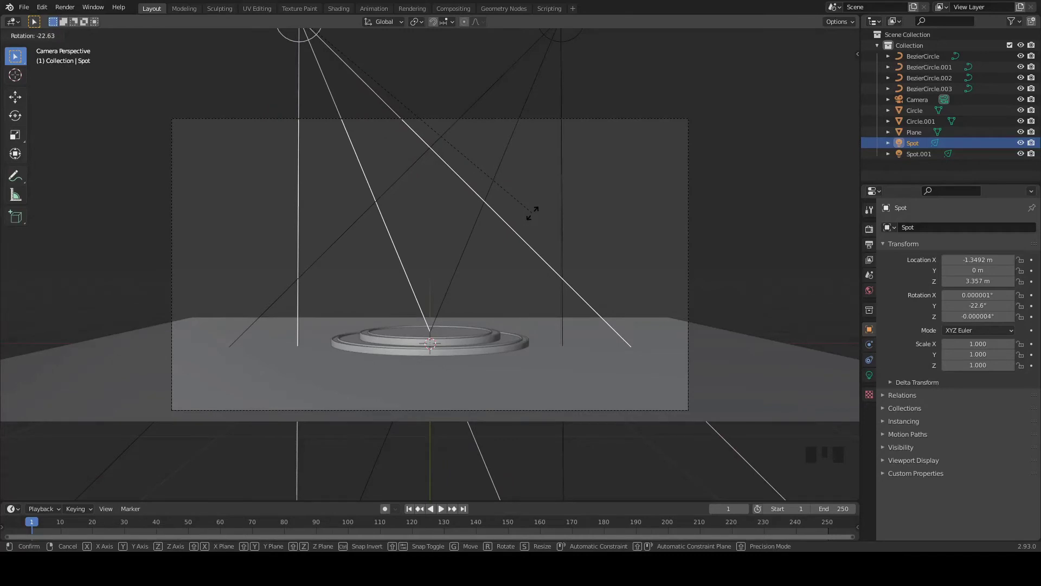
key(ctrl+s)
click(639, 230)
scroll(up, 3)
scroll(down, 3)
key(ctrl+s)
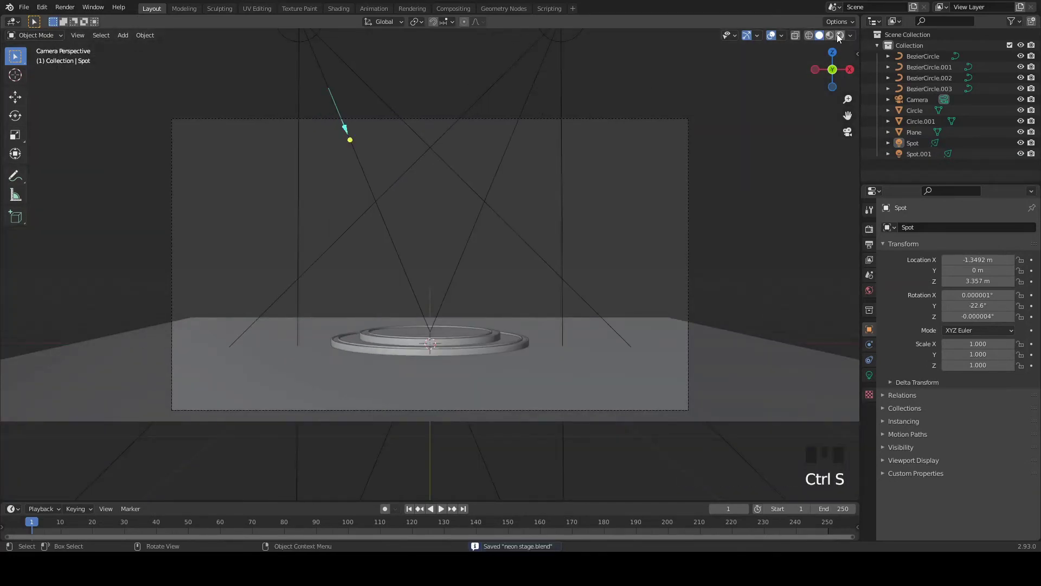
drag(841, 36, 873, 377)
Set the left spotlight's light colour to pink, save, and bring up the World properties
click(873, 376)
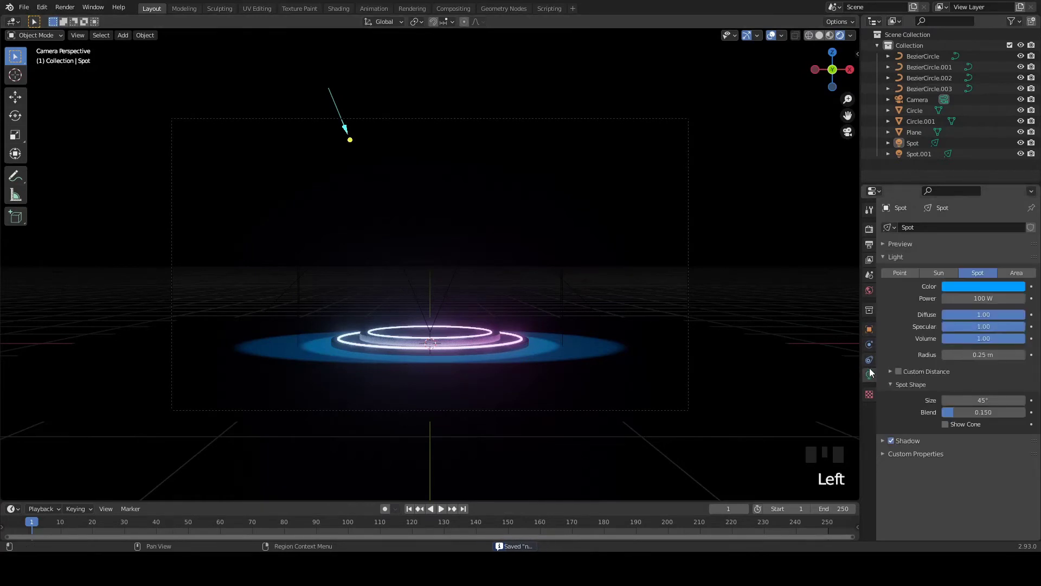
click(982, 289)
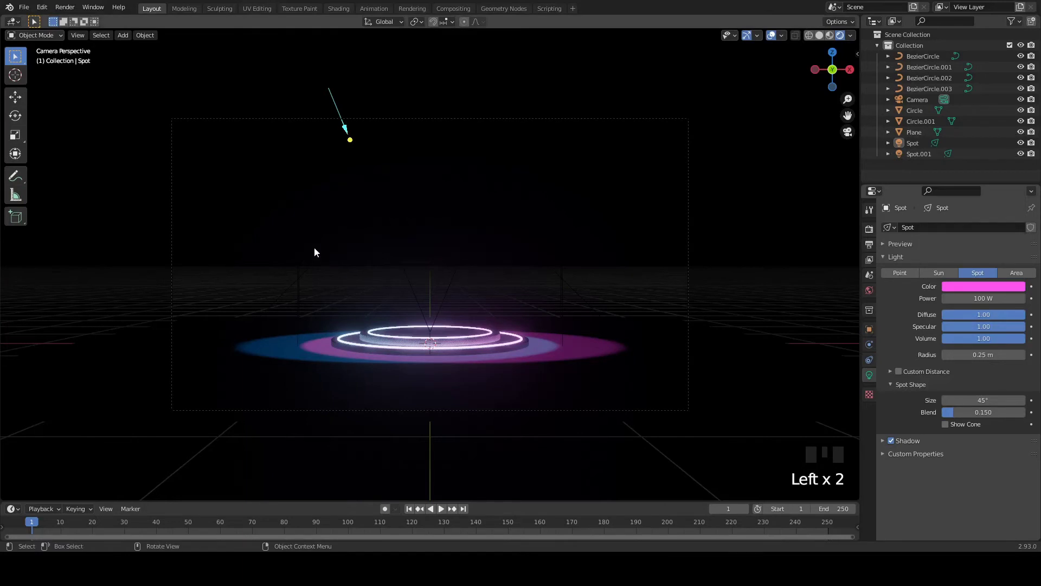
key(ctrl+s)
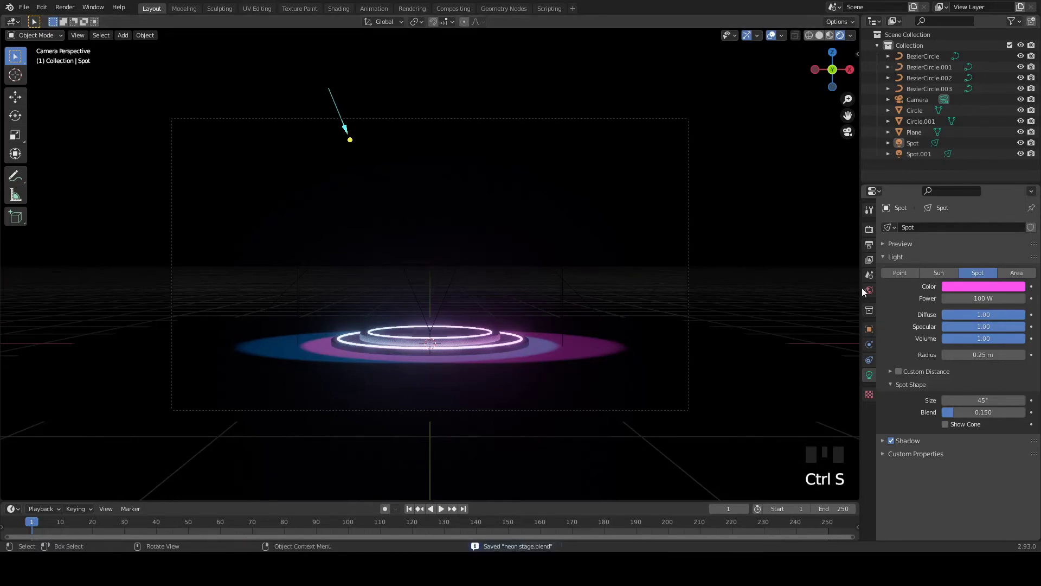
click(869, 291)
Set the world Volume Scatter density to 0.1 so the beams show in fog, and save
drag(890, 330, 531, 194)
key(ctrl+s)
key(ctrl+s)
key(ctrl+s)
Move the camera further back and slightly higher to frame both beams and the stage; save
click(569, 121)
key(g)
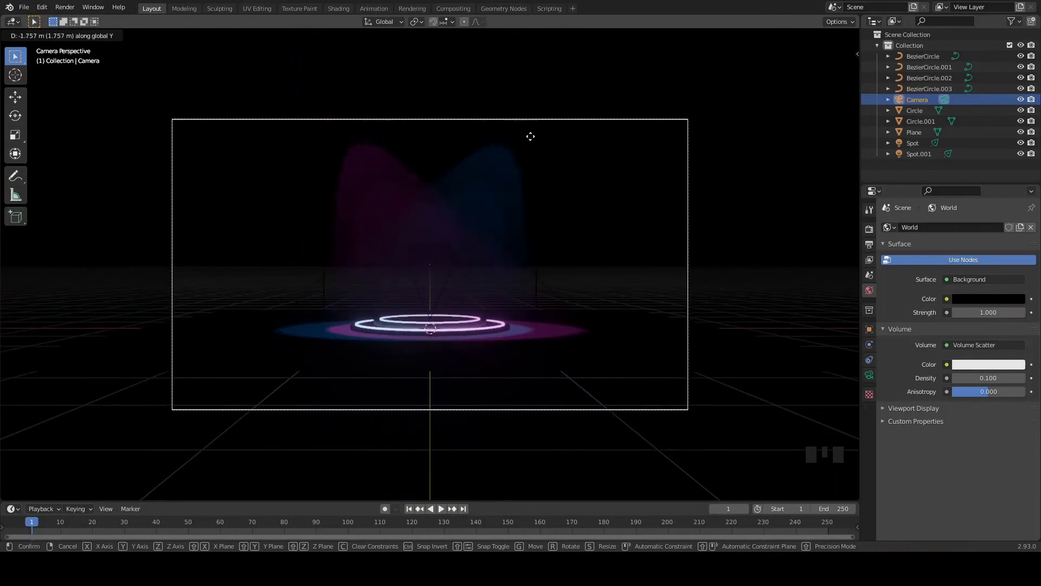
key(g)
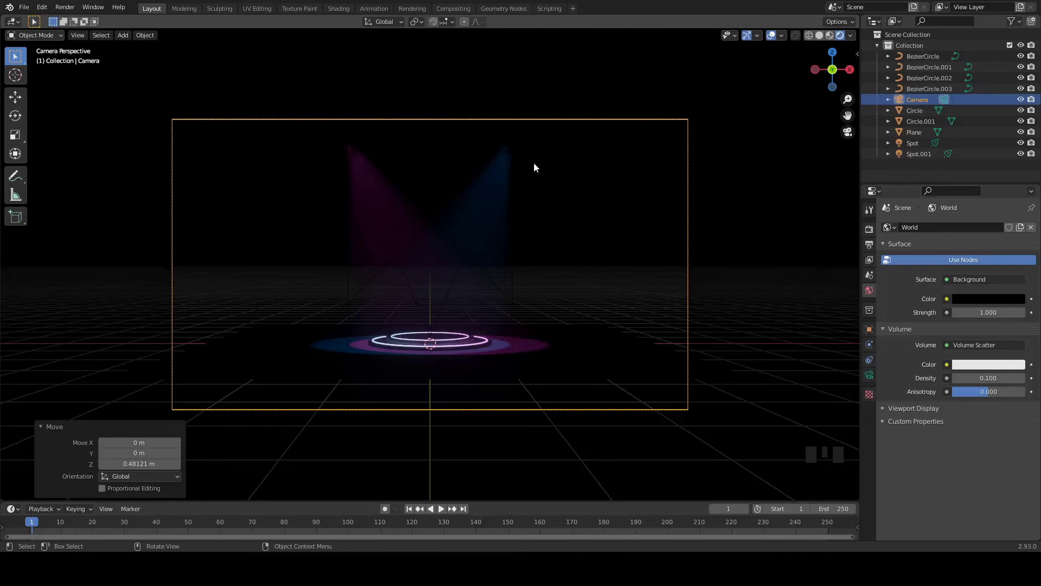
key(ctrl+s)
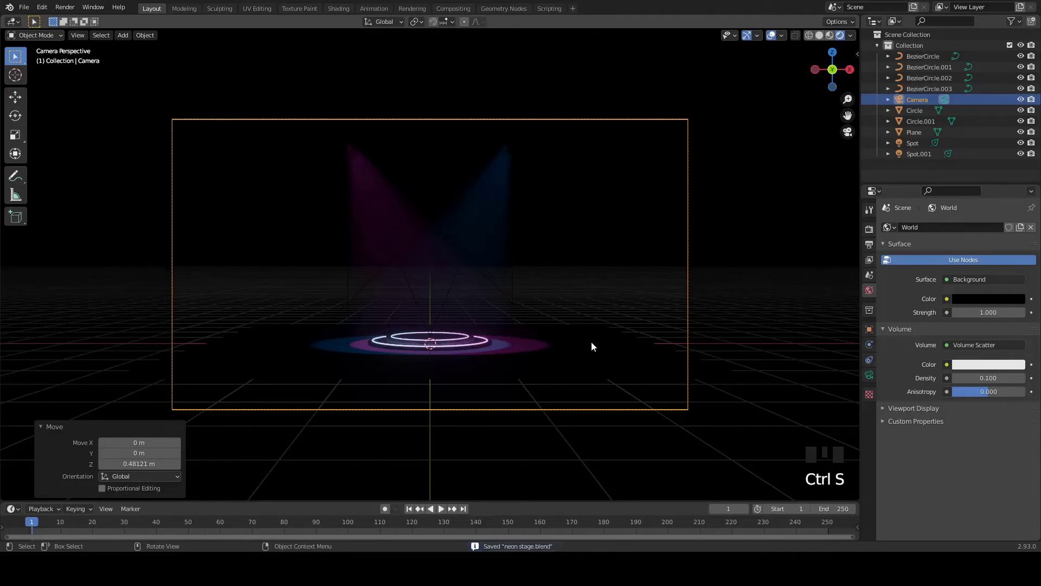
Scale up the floor plane and raise both spotlights to 1000 W power; save
click(591, 360)
key(s)
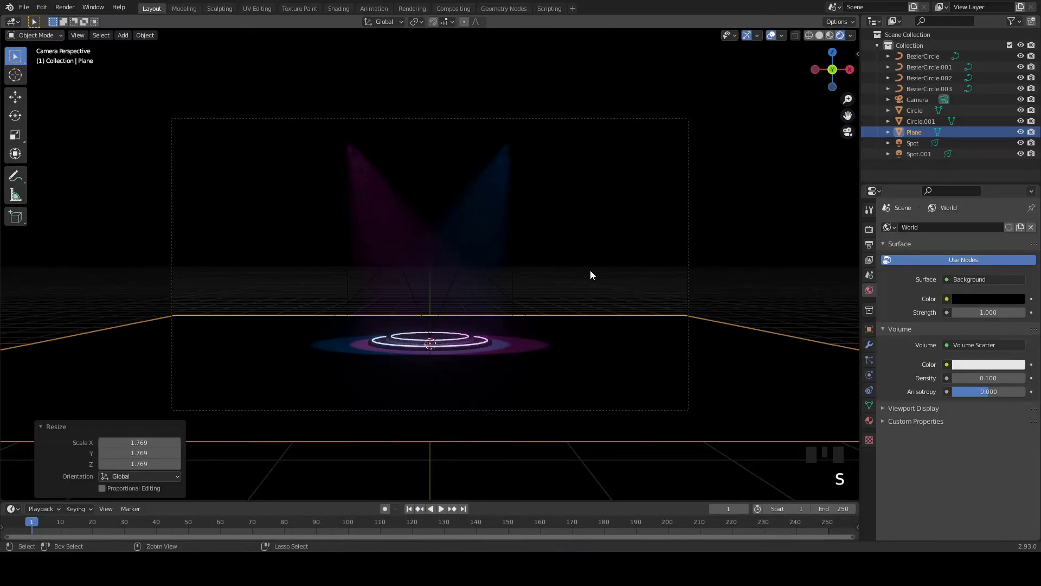
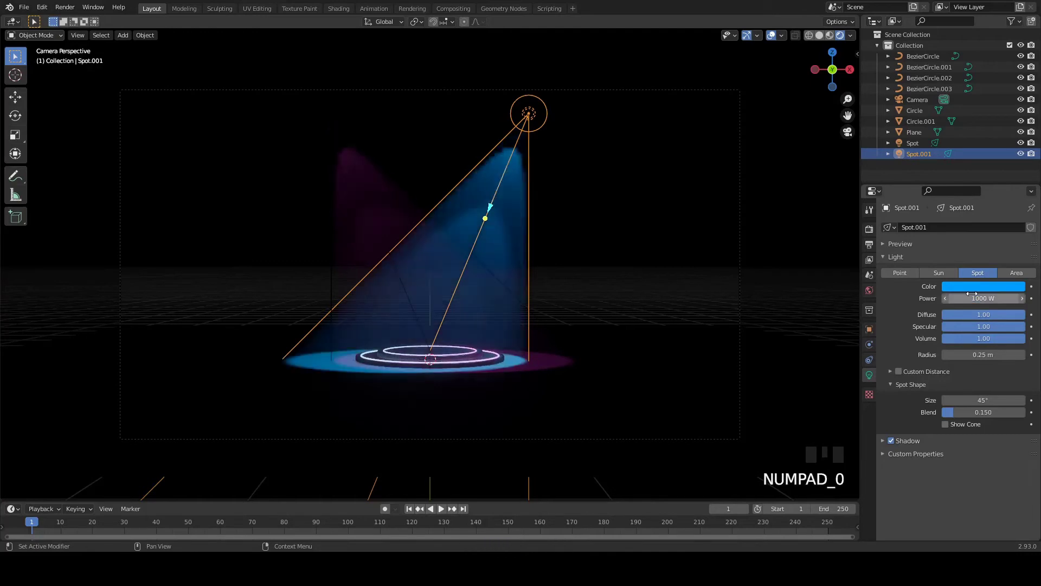
click(354, 168)
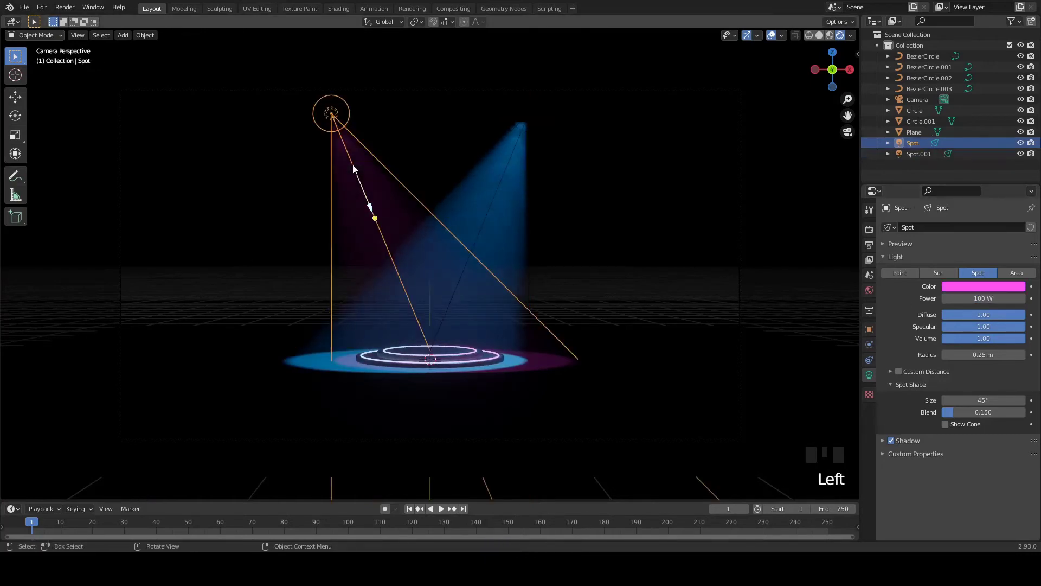
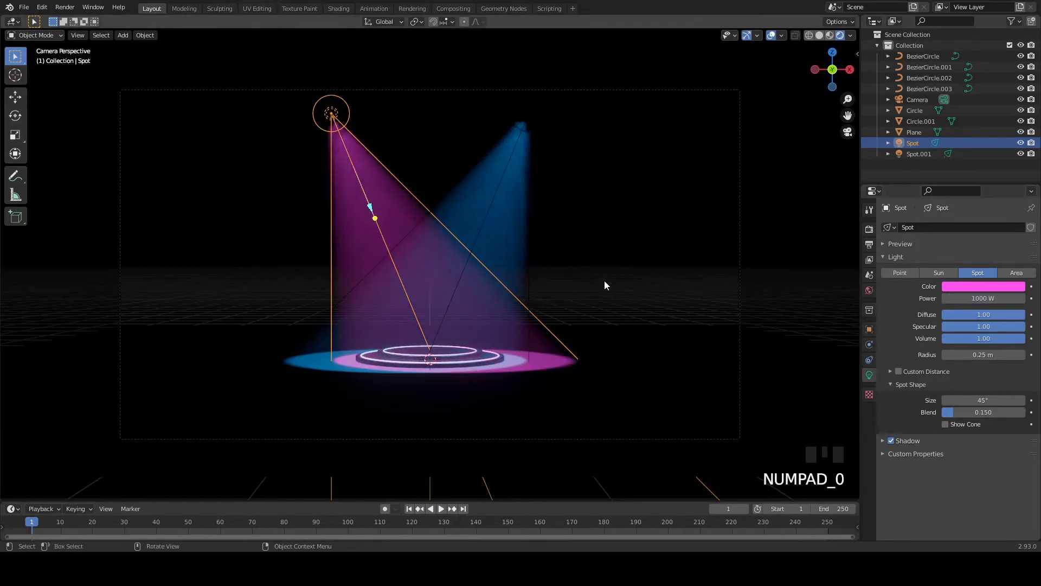
key(ctrl+s)
key(ctrl+s)
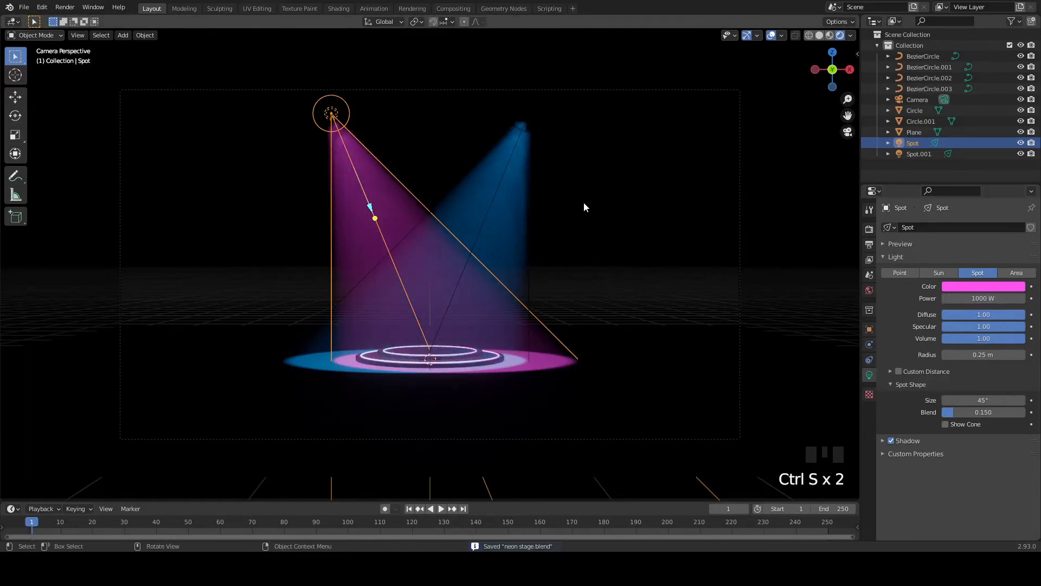
click(628, 349)
Give the floor plane a new Principled BSDF material (Material.004) with white base colour and save
click(870, 423)
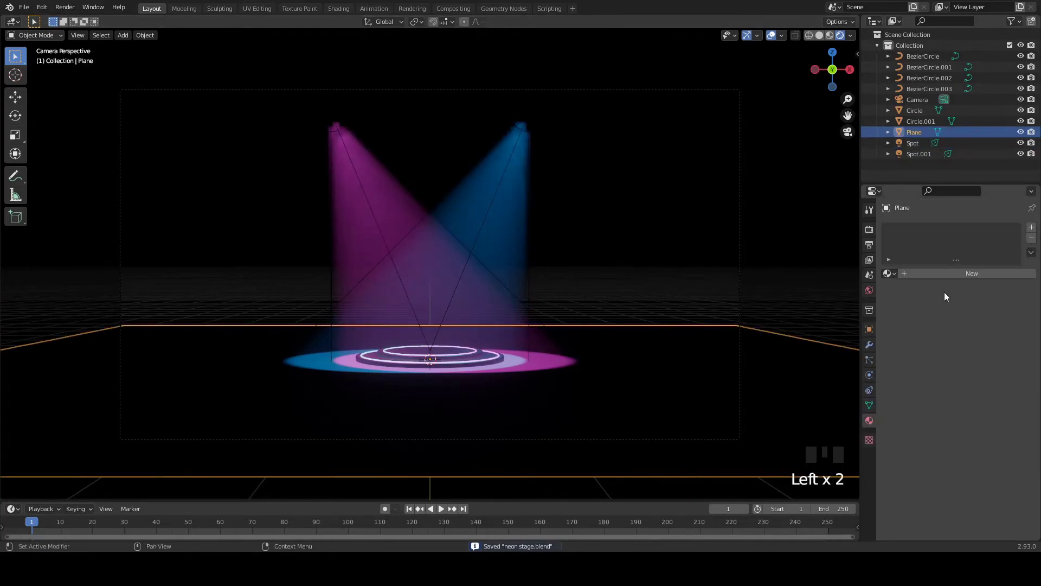
drag(949, 273, 996, 500)
drag(995, 501, 653, 203)
key(ctrl+s)
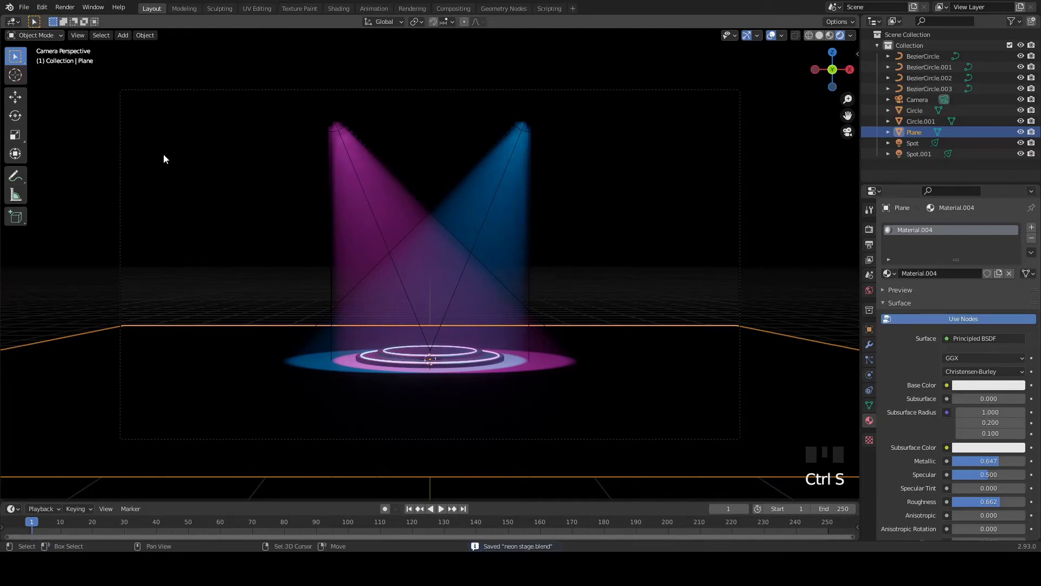
Add a plane rotated 90° upright behind the stage, widened and scaled tall into a backdrop wall
key(shift+a)
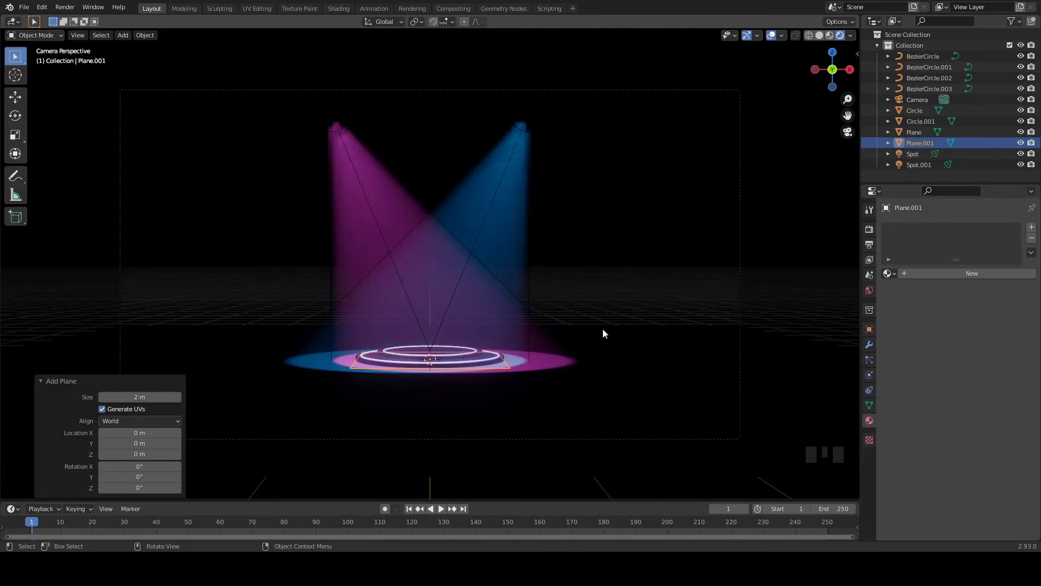
key(r)
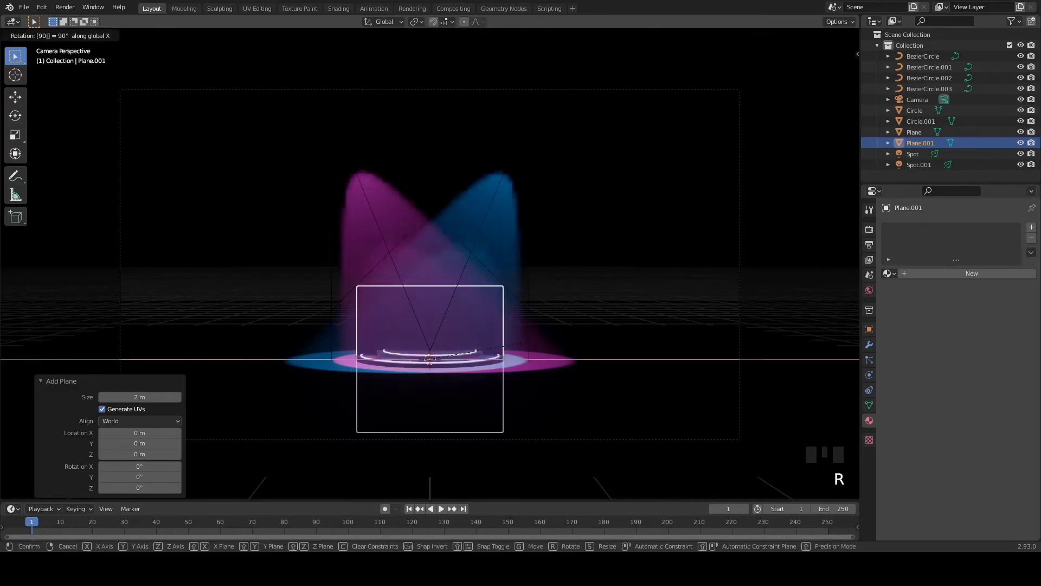
key(g)
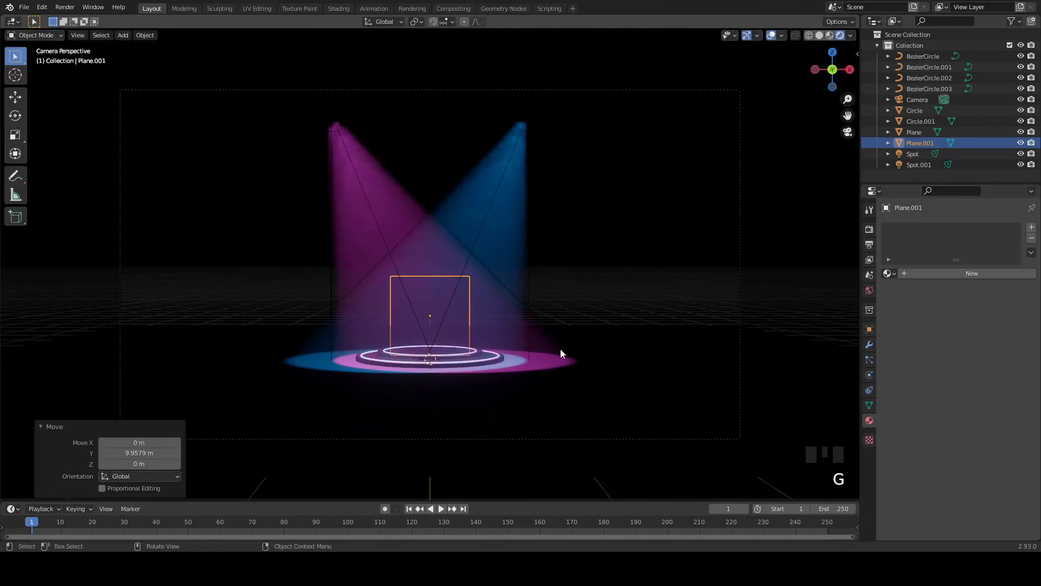
key(s)
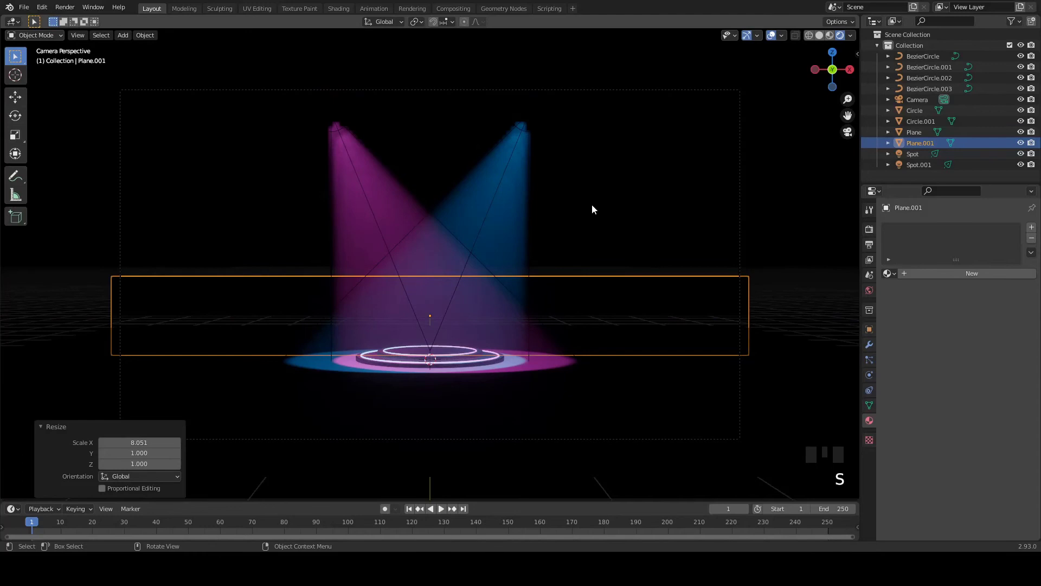
key(g)
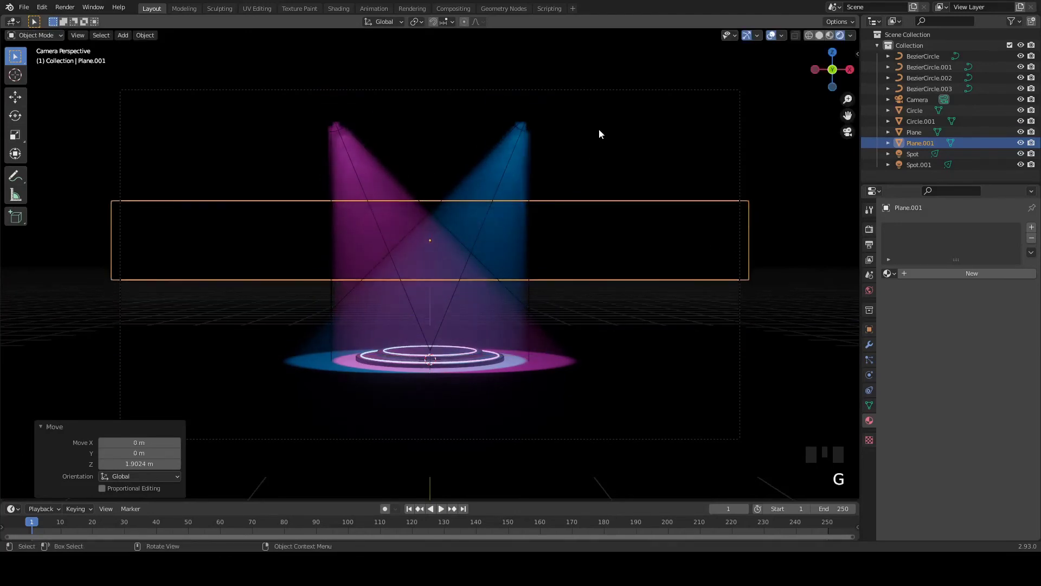
key(s)
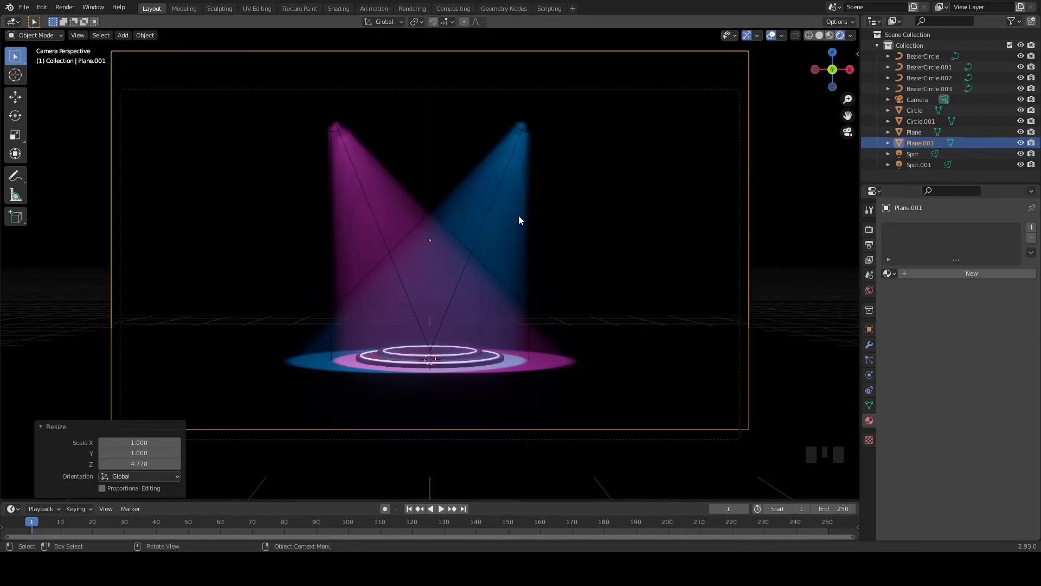
key(ctrl+s)
Stretch the floor plane deeper along Y and save
click(611, 339)
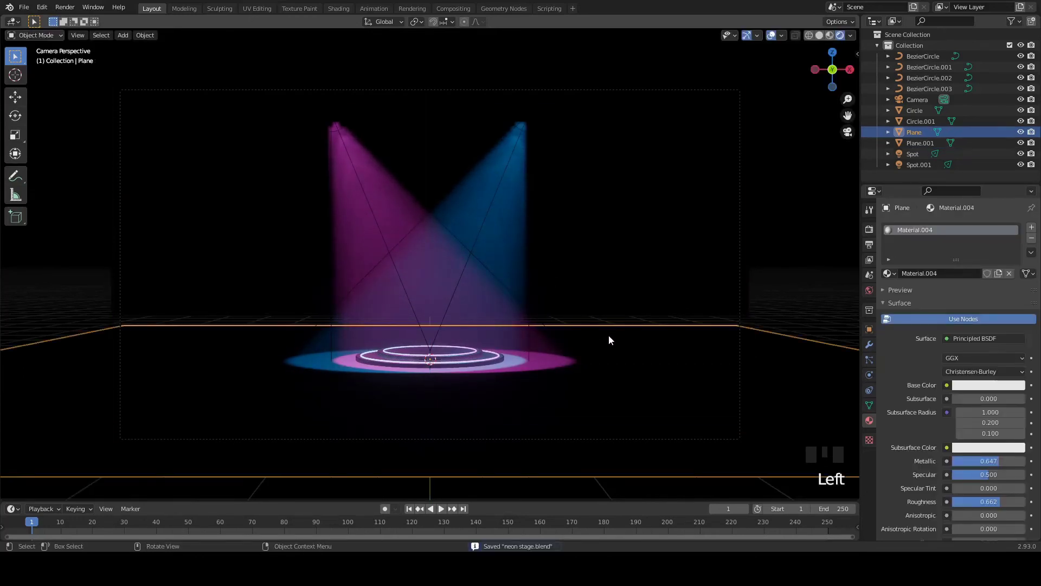
key(s)
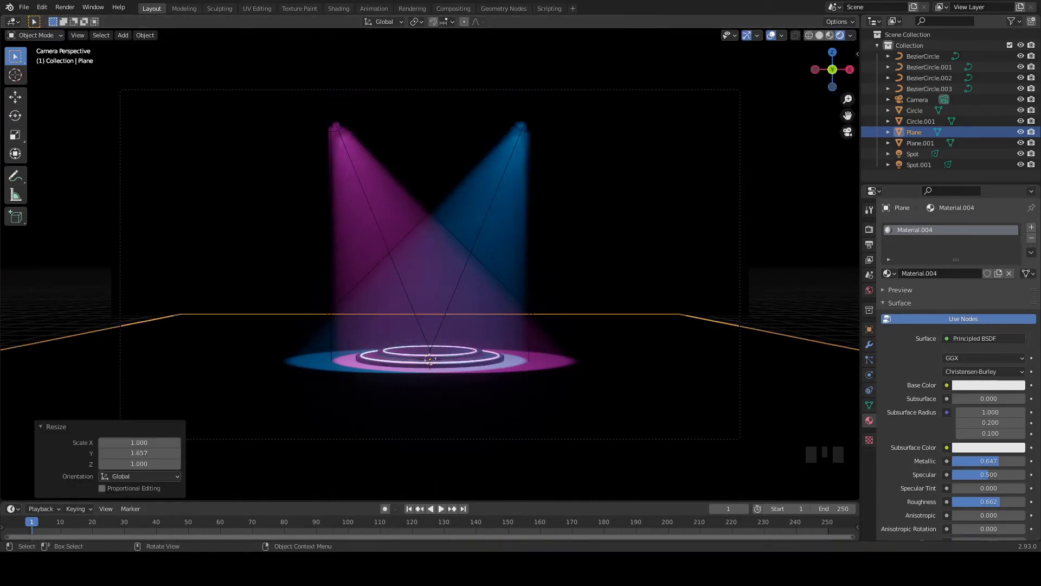
key(ctrl+s)
click(528, 127)
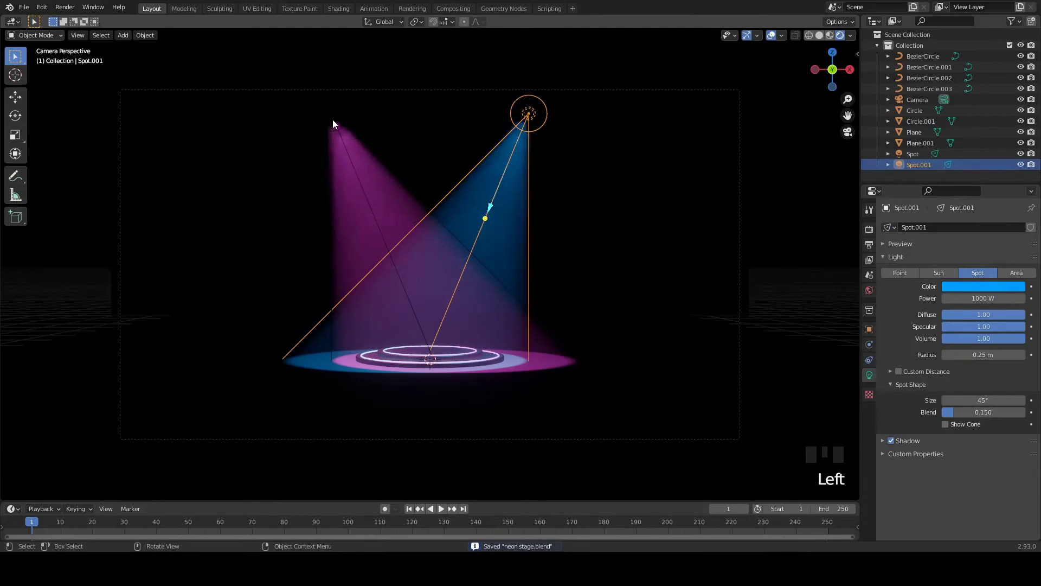
Duplicate the pink-and-blue spotlight pair and place copies further back beside the stage; save
click(335, 123)
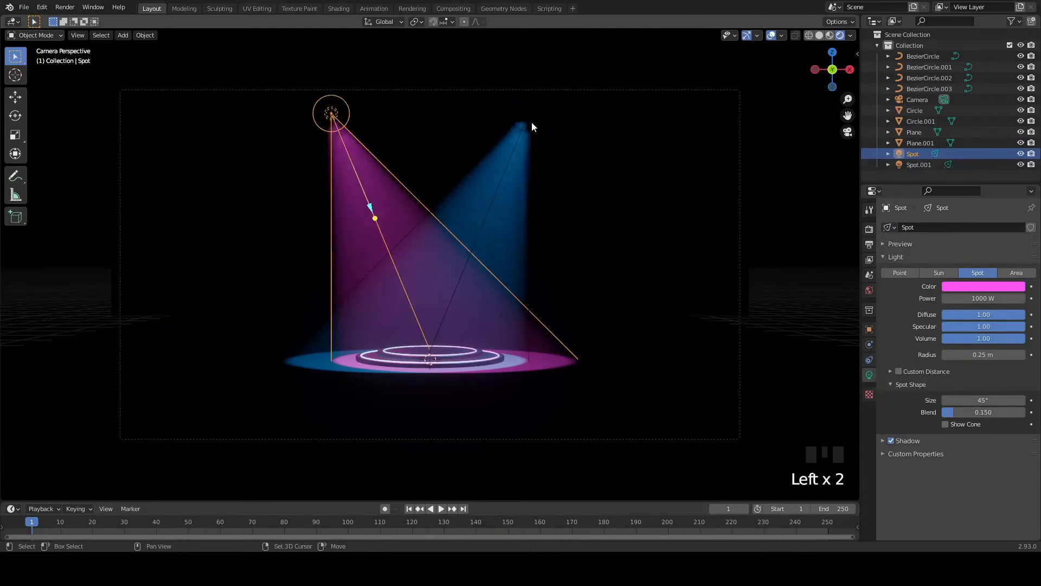
click(527, 121)
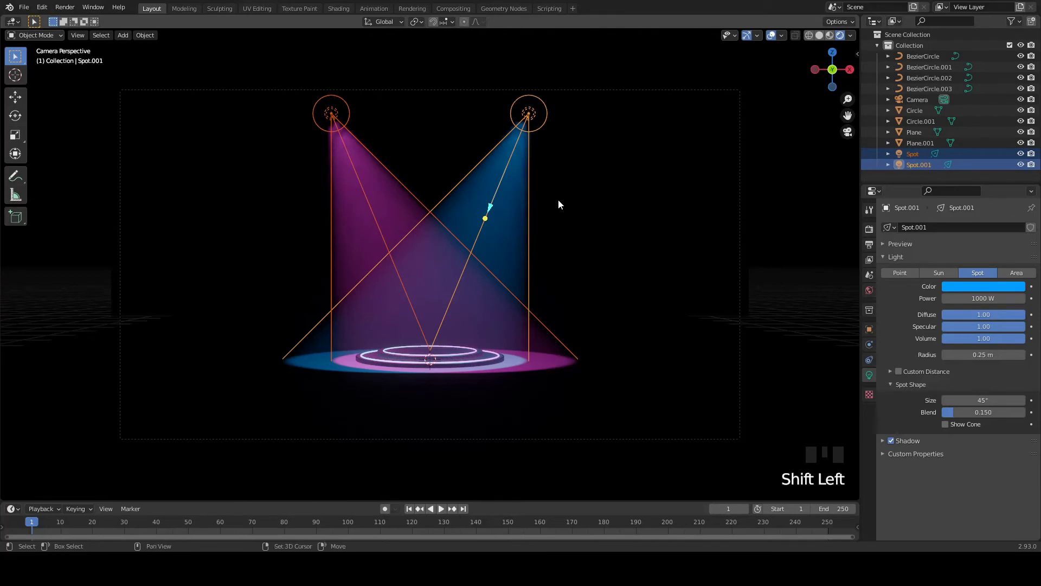
key(shift+d)
key(g)
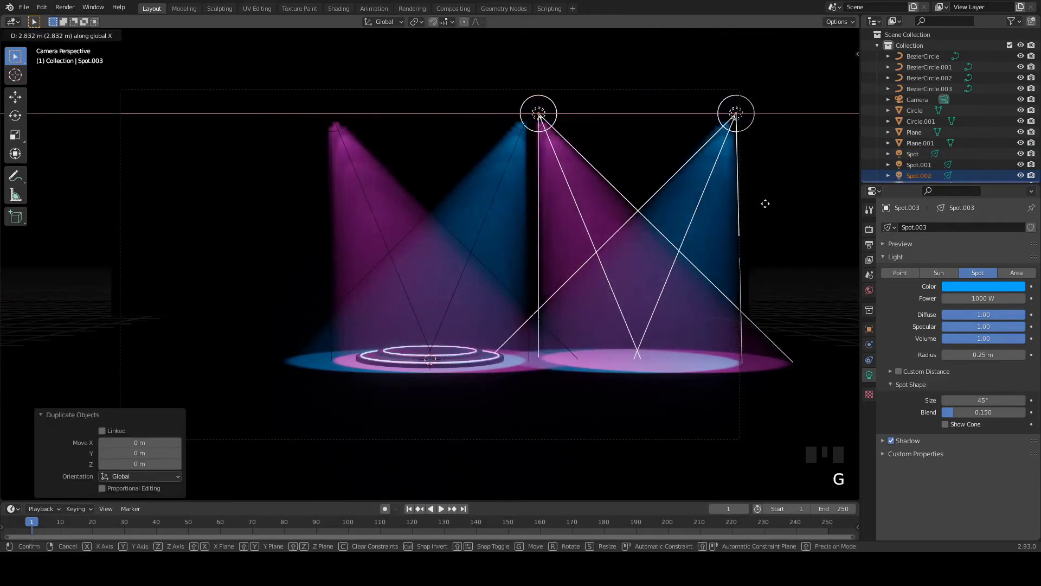
key(s)
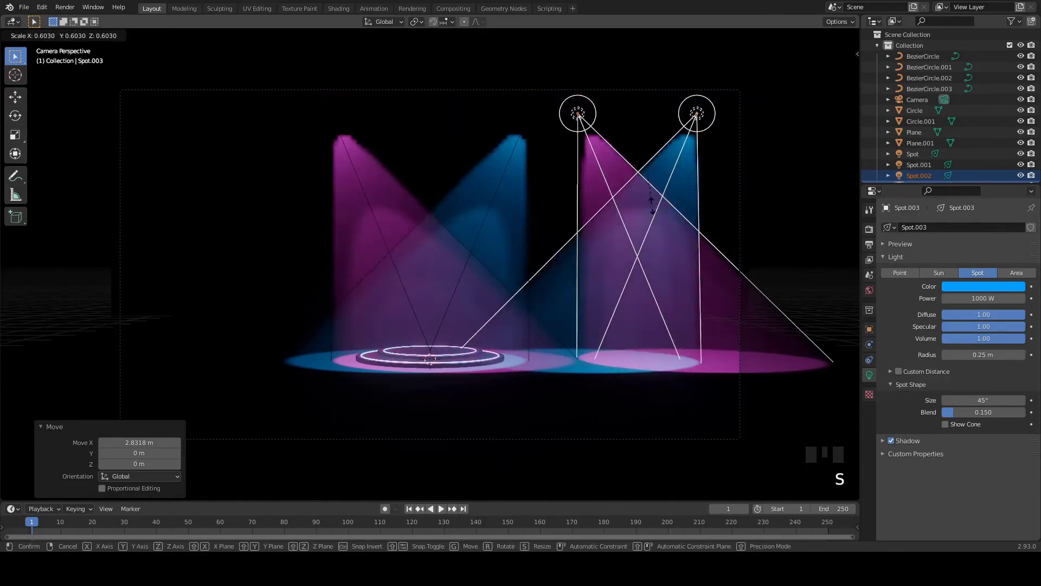
key(ctrl+z)
key(g)
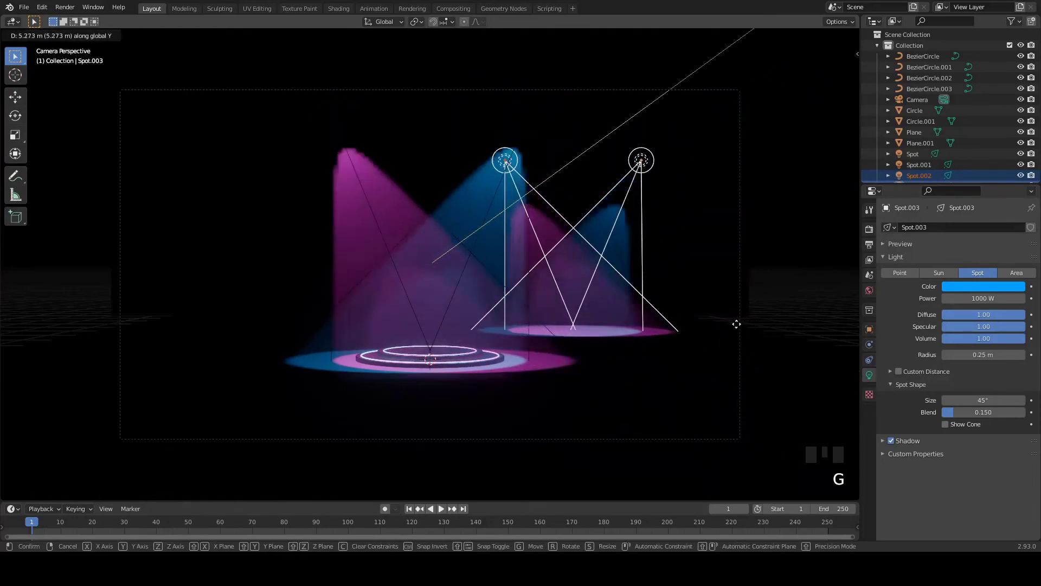
key(g)
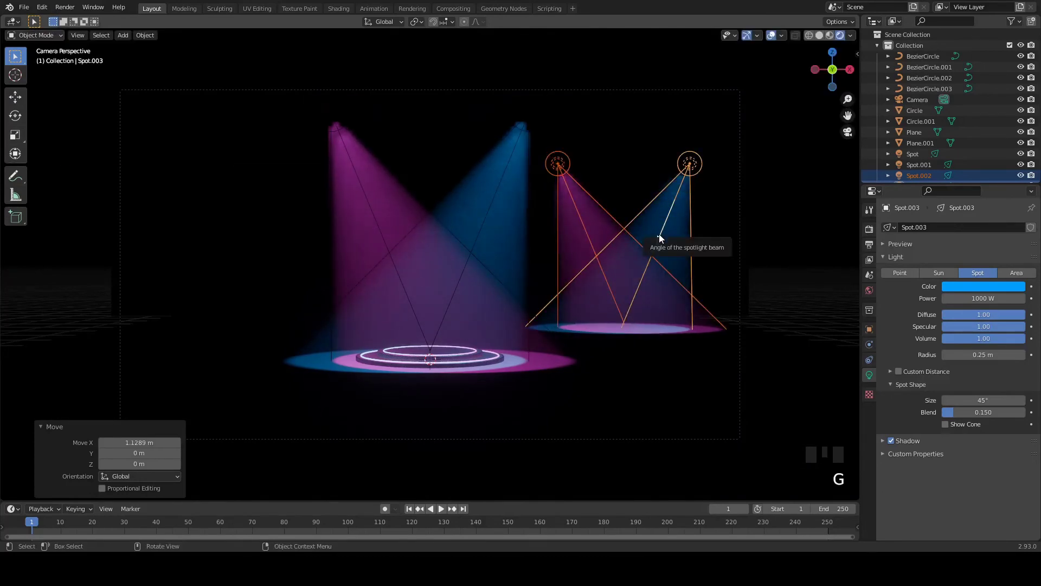
key(shift+d)
key(g)
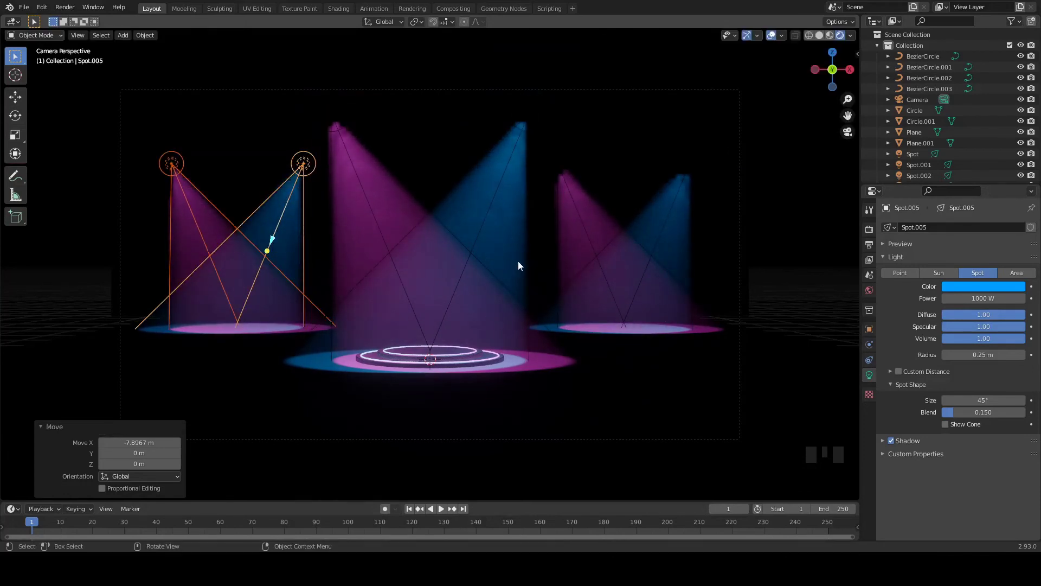
key(ctrl+s)
key(ctrl+s)
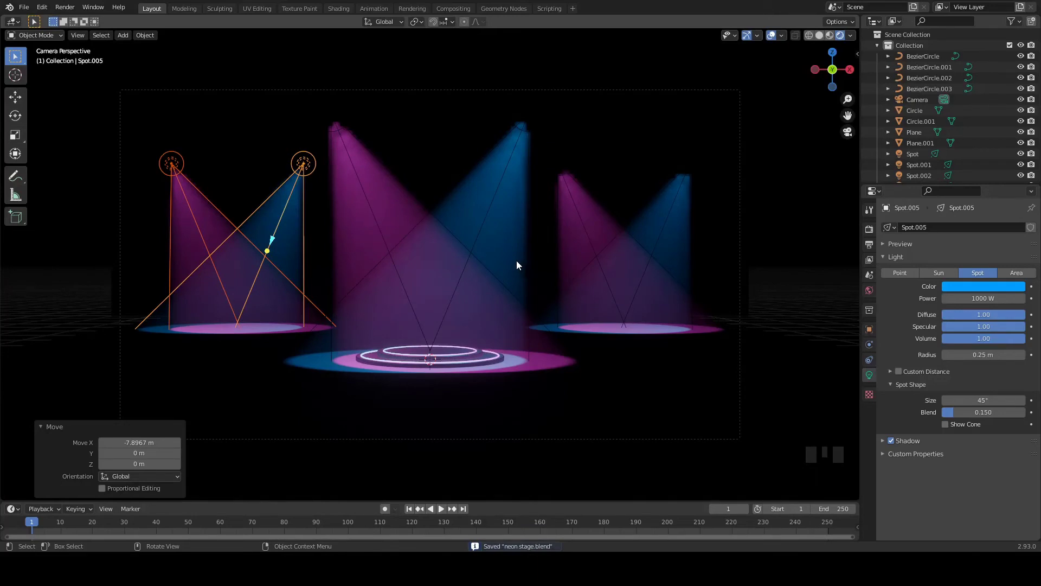
Duplicate the pair twice more, one set back and one on the right side, save, and add an area light
key(shift+d)
key(g)
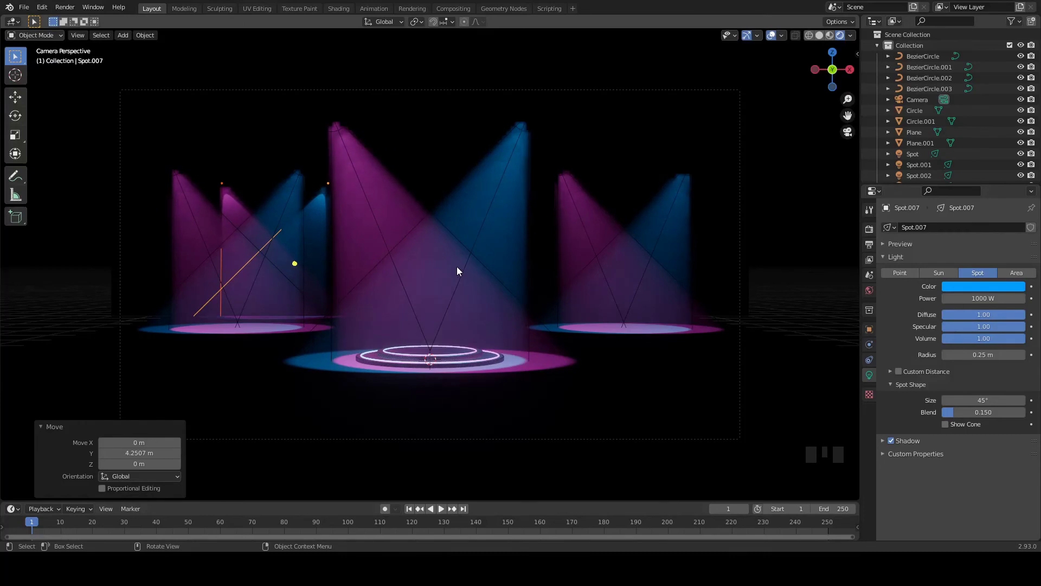
key(shift+d)
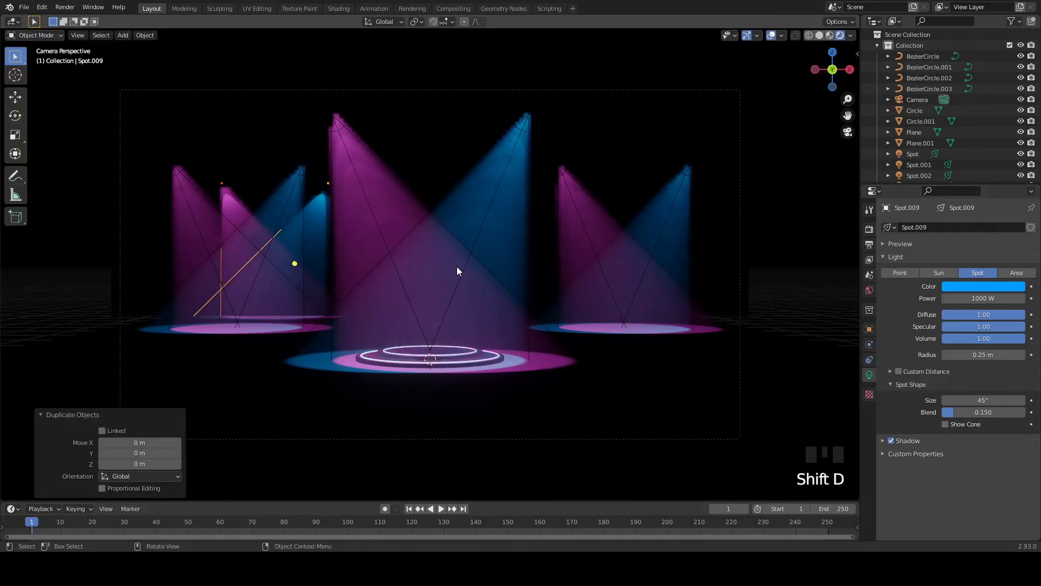
key(g)
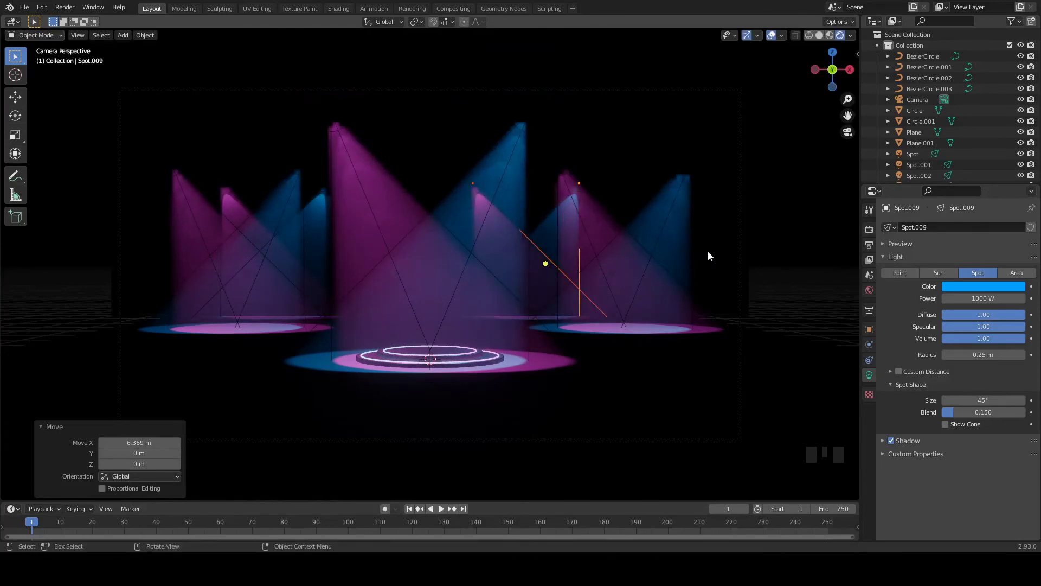
key(ctrl+s)
key(ctrl+s)
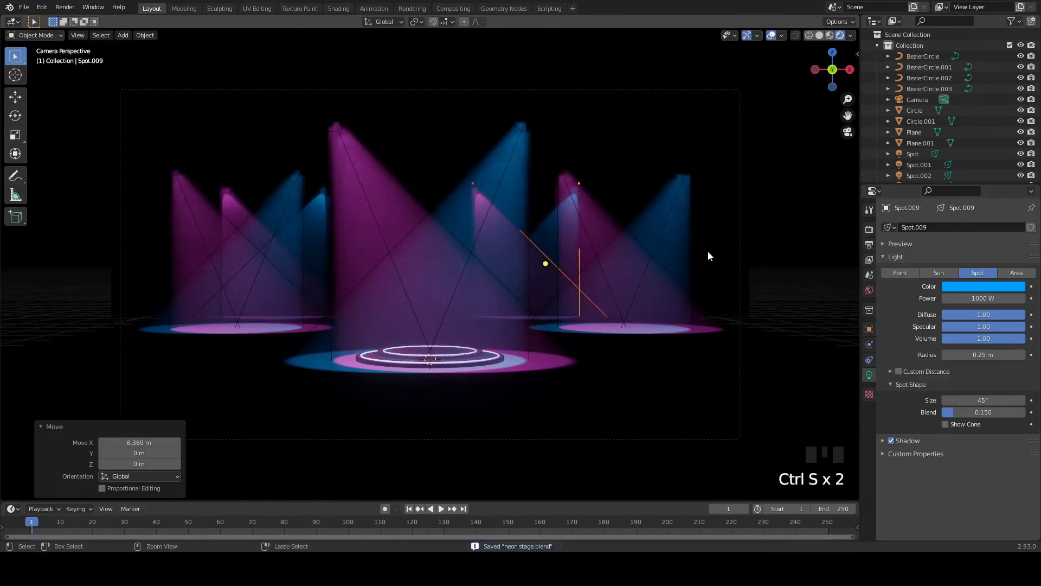
key(ctrl+s)
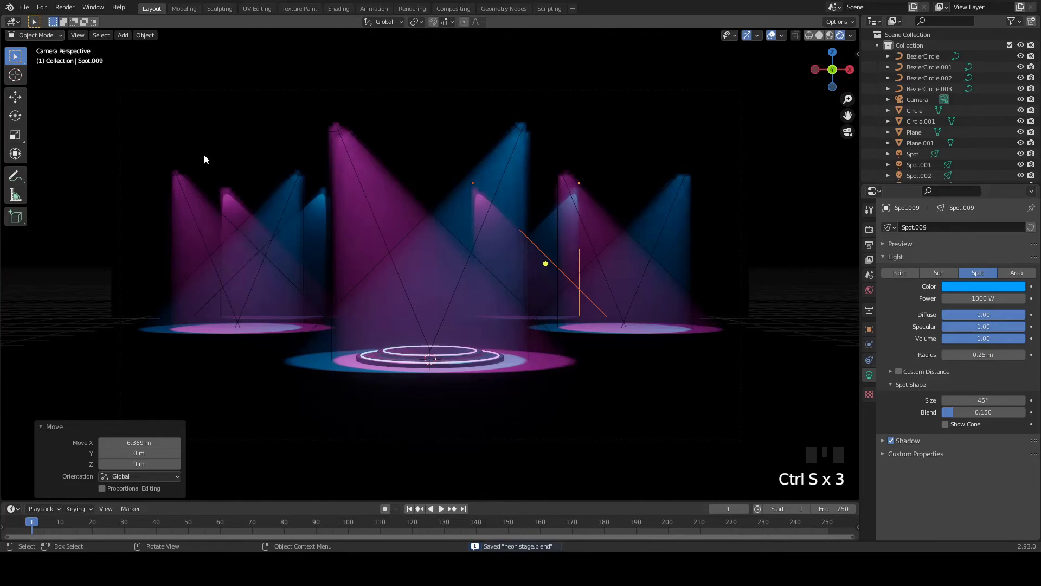
key(shift+a)
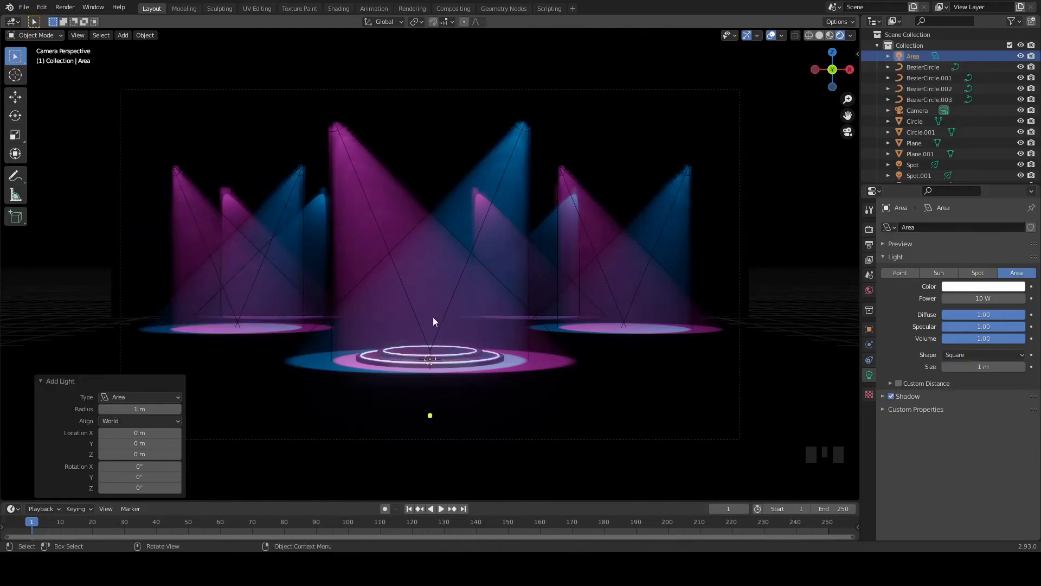
Raise the area light high above the centre ring, tint it blue at 100 W, and save
key(g)
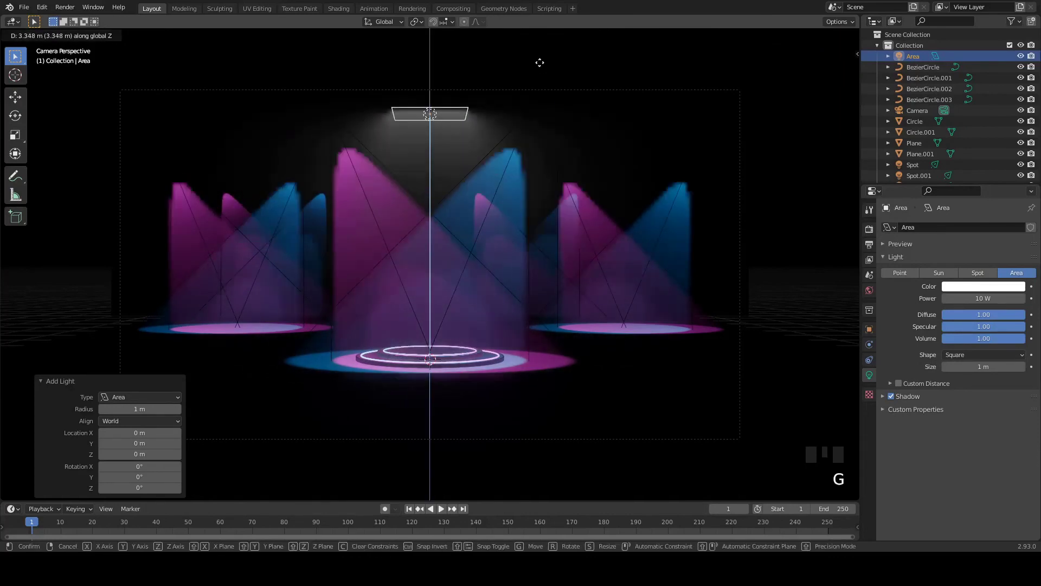
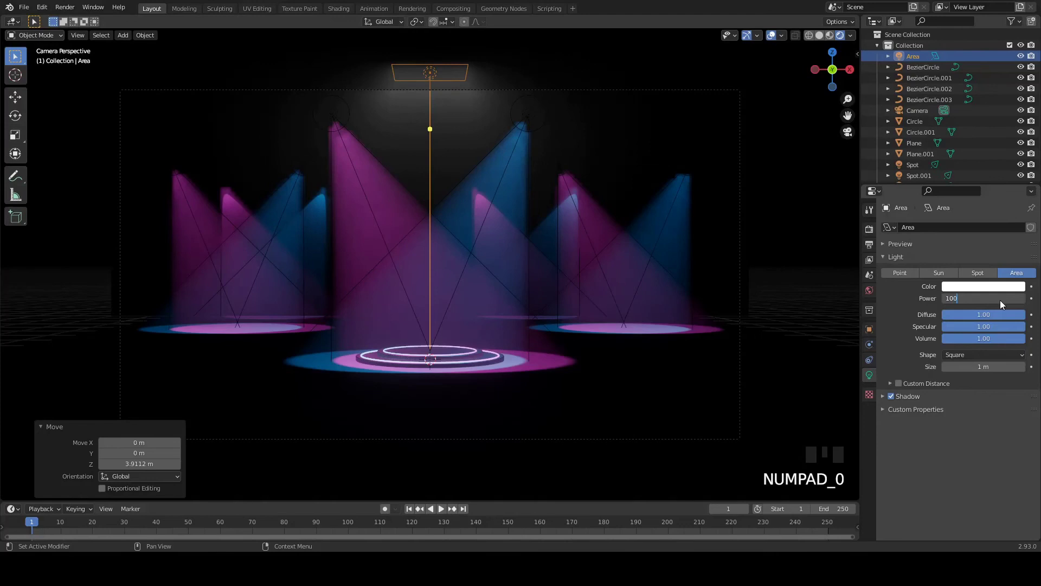
click(994, 290)
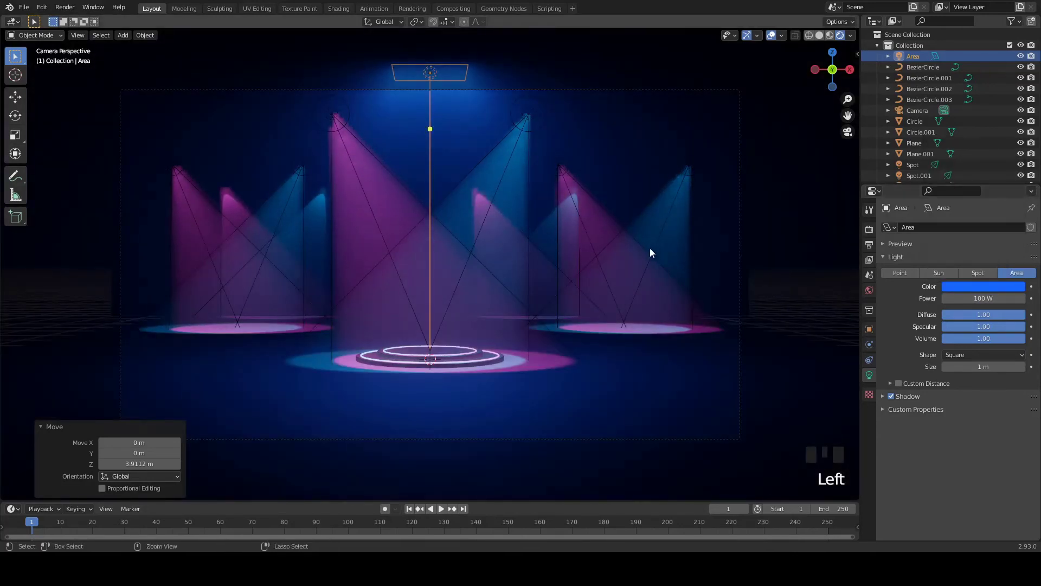
key(ctrl+s)
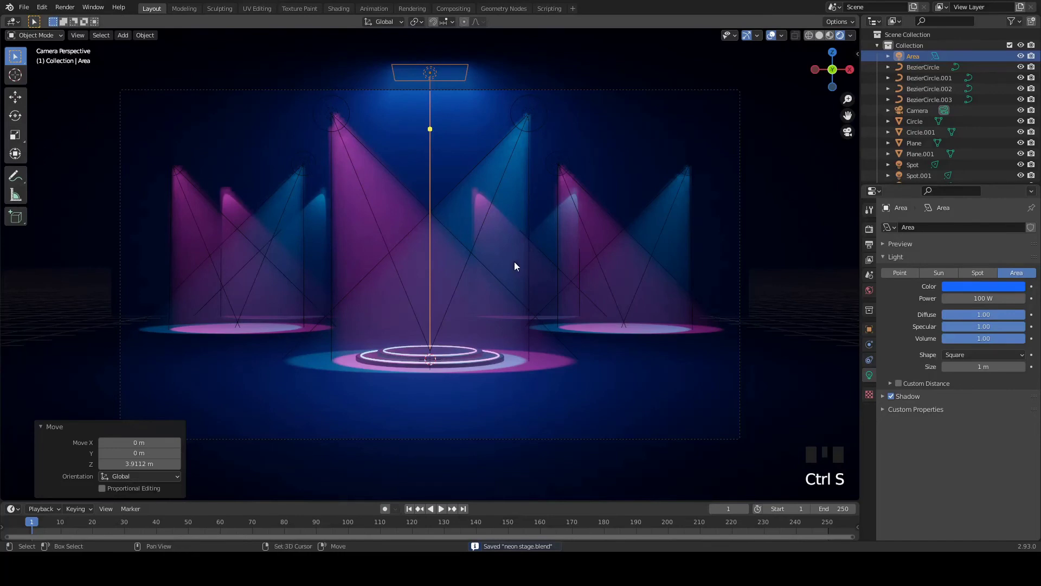
Duplicate the overhead area light sideways three times to make a row of four
key(shift+d)
key(g)
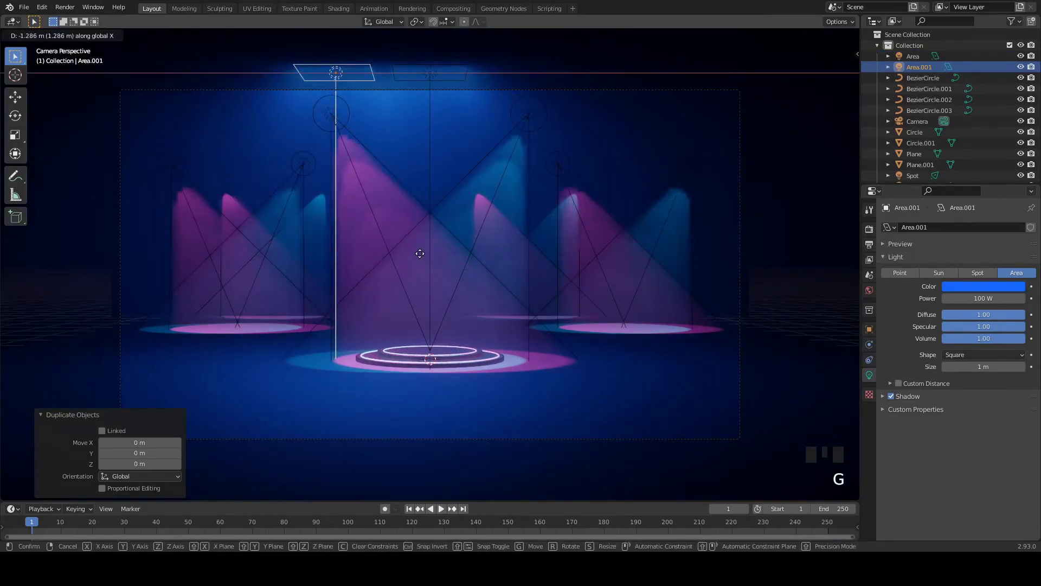
key(shift+d)
key(g)
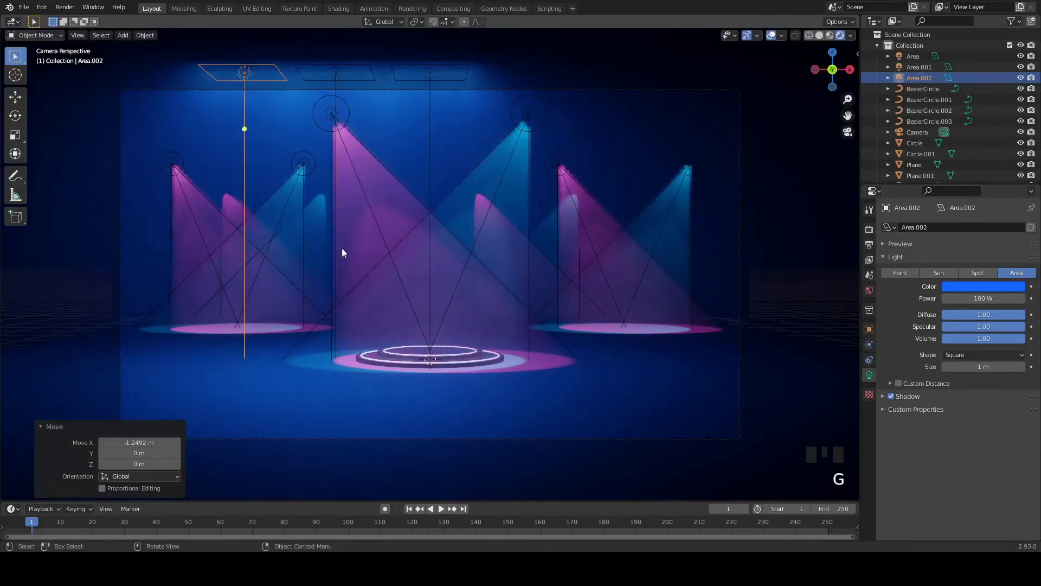
key(shift+d)
key(g)
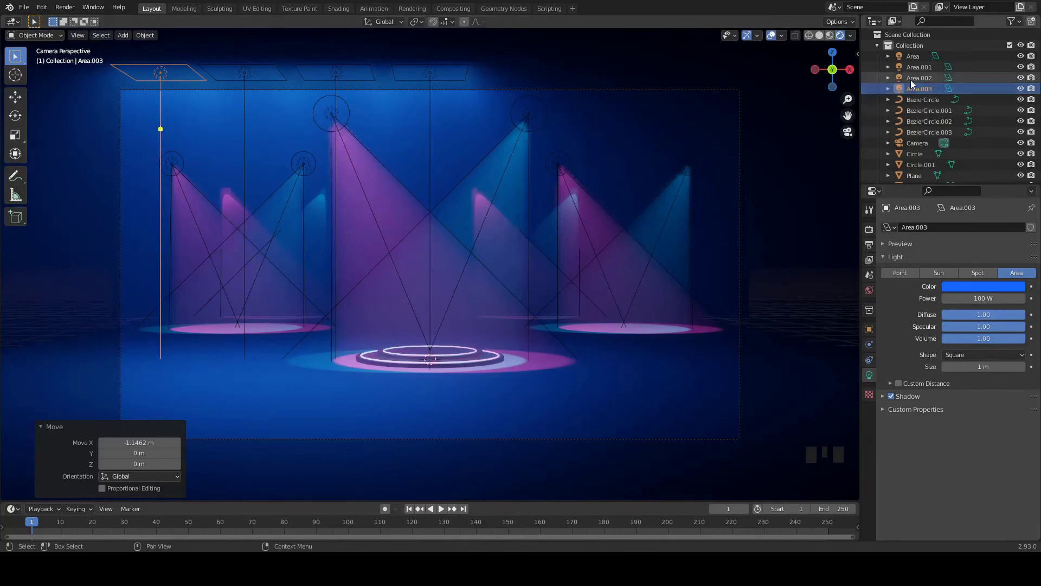
Copy the four area lights to the right for a row of eight, and save the file
click(921, 57)
key(shift+Down)
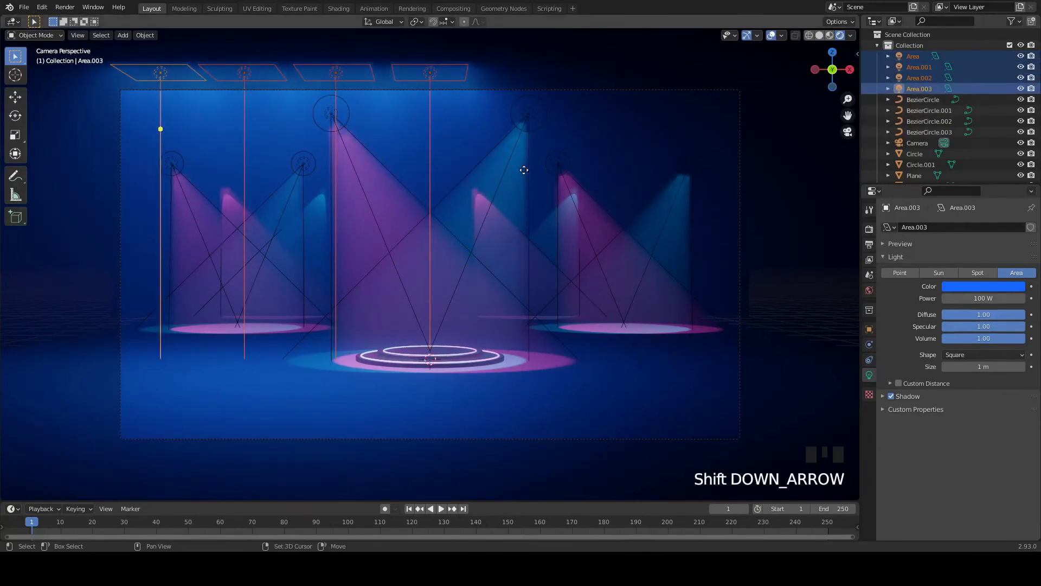
key(shift+d)
key(g)
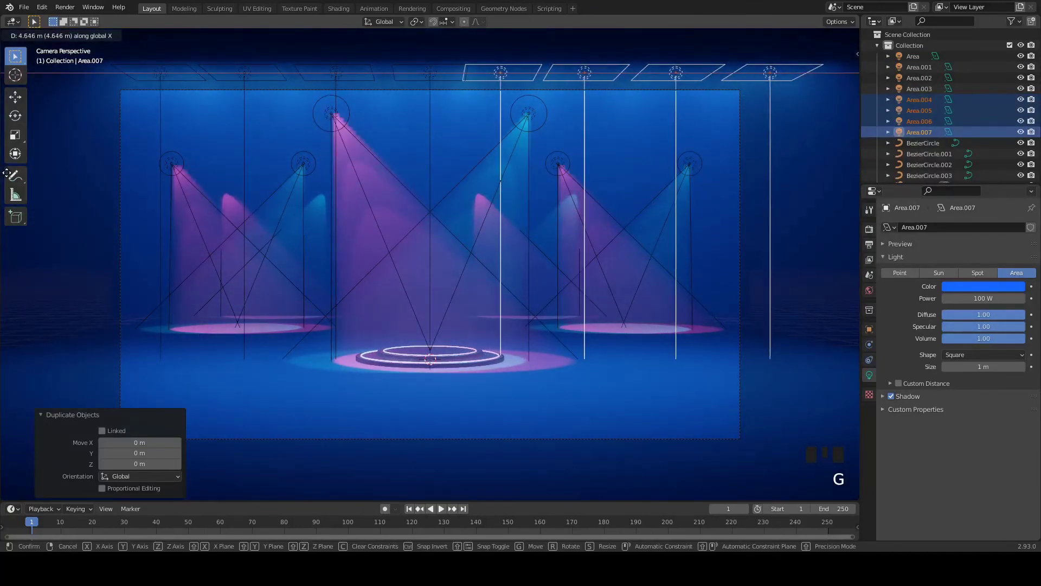
key(ctrl+s)
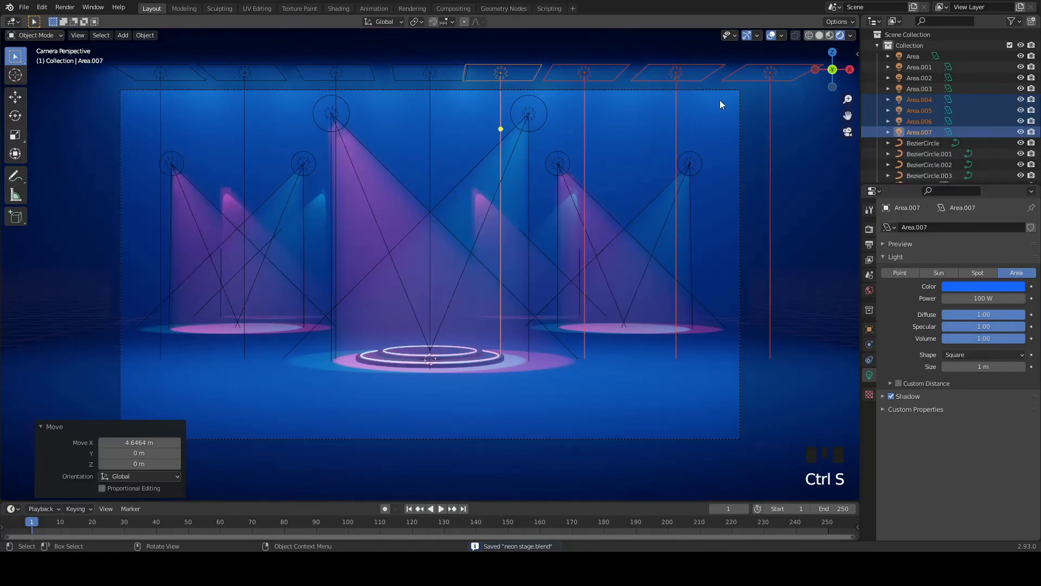
click(730, 92)
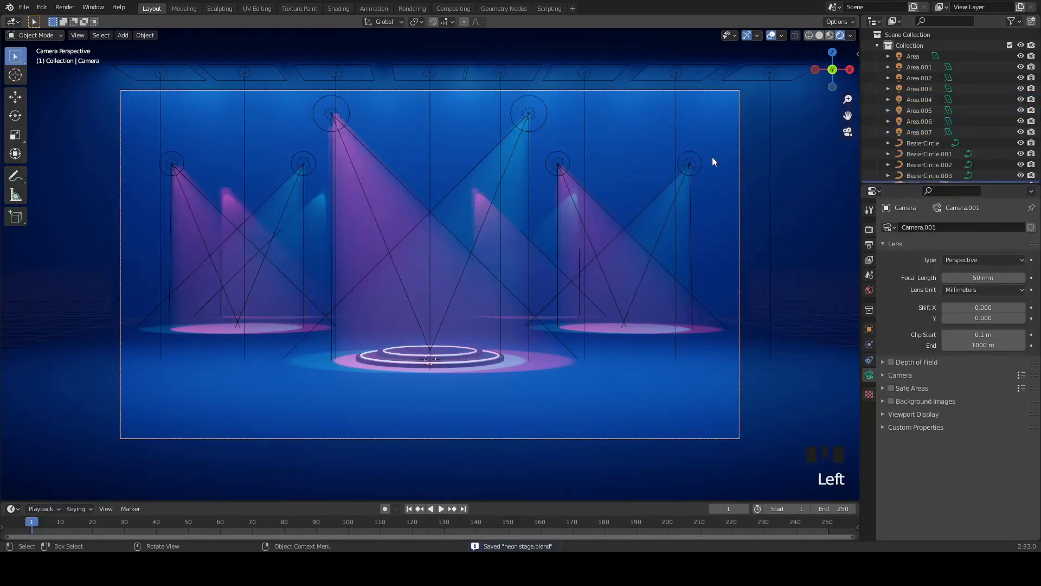
key(ctrl+s)
key(ctrl+s)
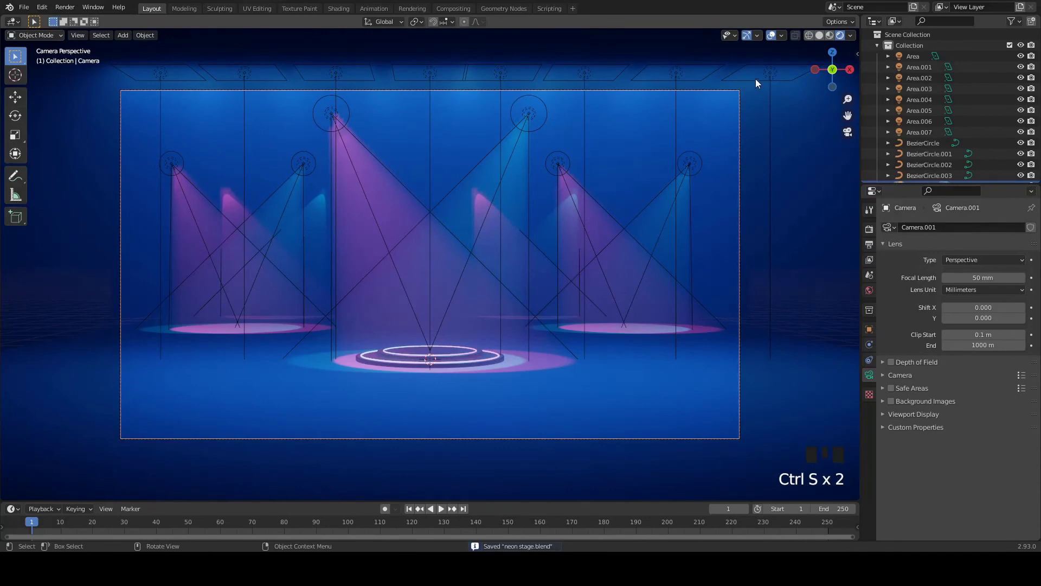
Recolour Area.004 cyan, Area.005 violet and Area.007 pink in Light properties
click(773, 74)
click(968, 287)
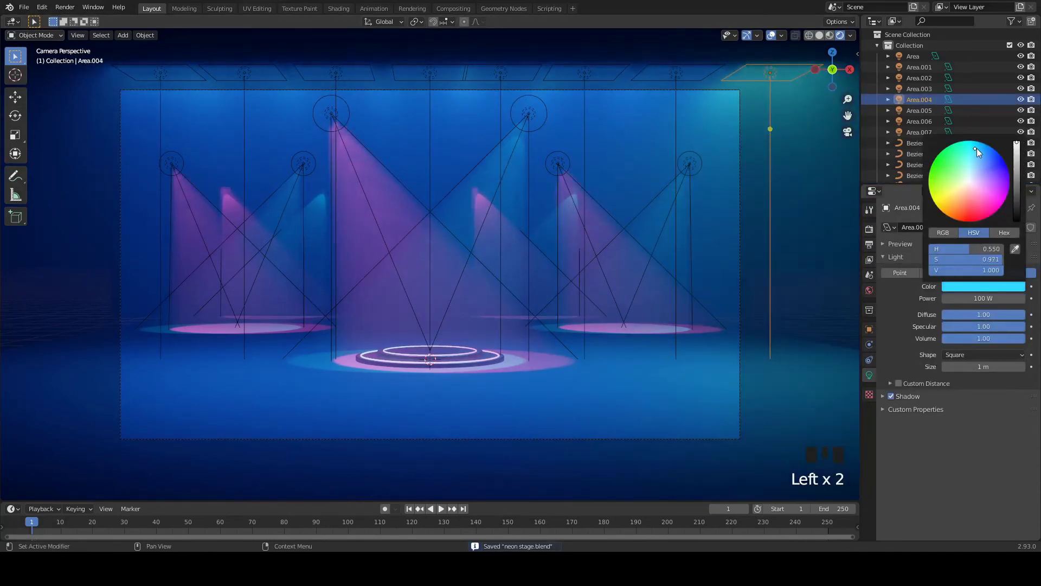
click(681, 76)
click(973, 287)
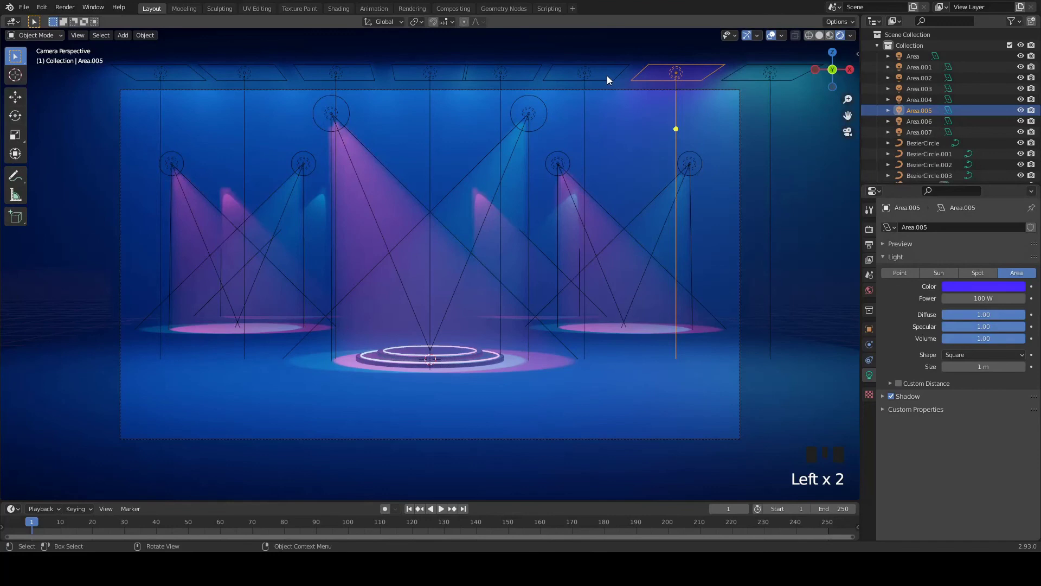
click(584, 75)
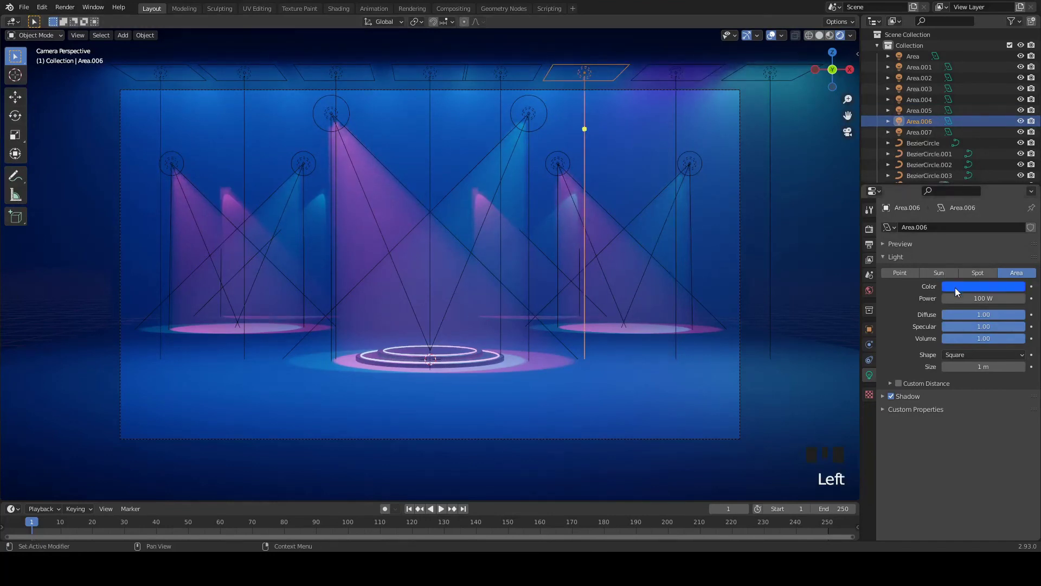
click(506, 77)
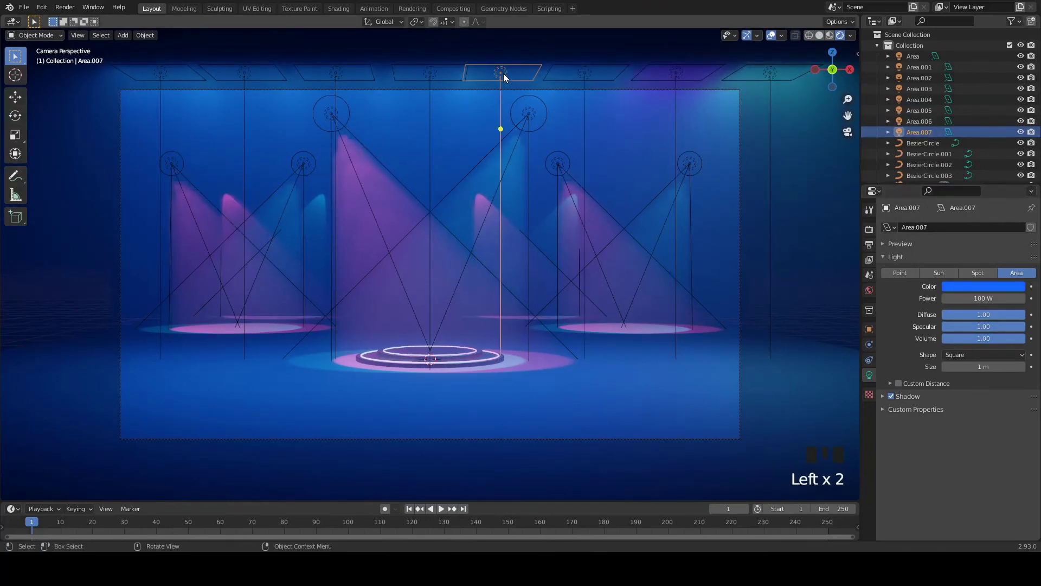
click(680, 76)
drag(976, 285, 588, 78)
click(505, 74)
click(975, 287)
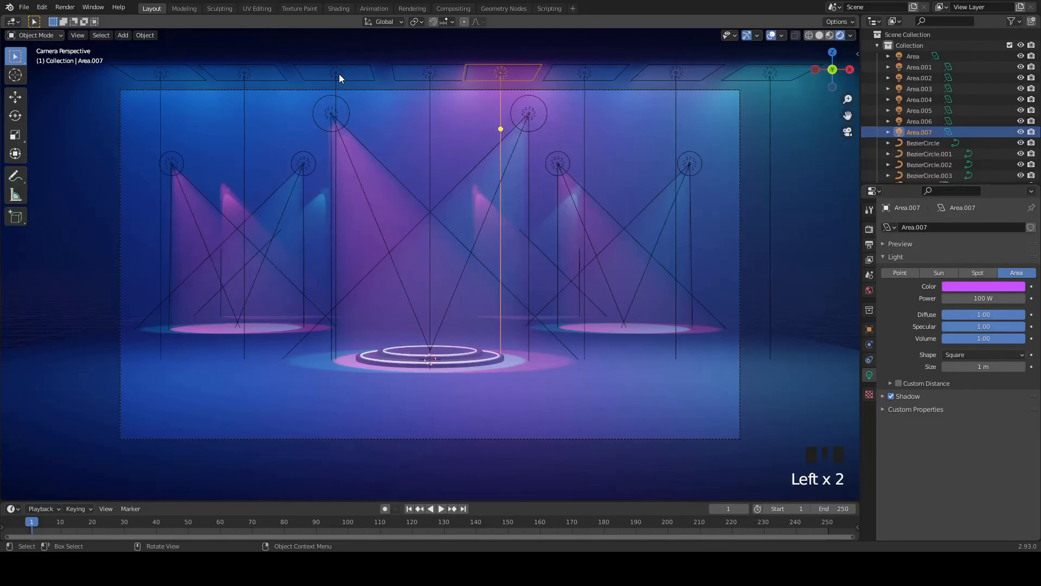
Recolour Area.001 pink and Area.003 cyan
click(340, 74)
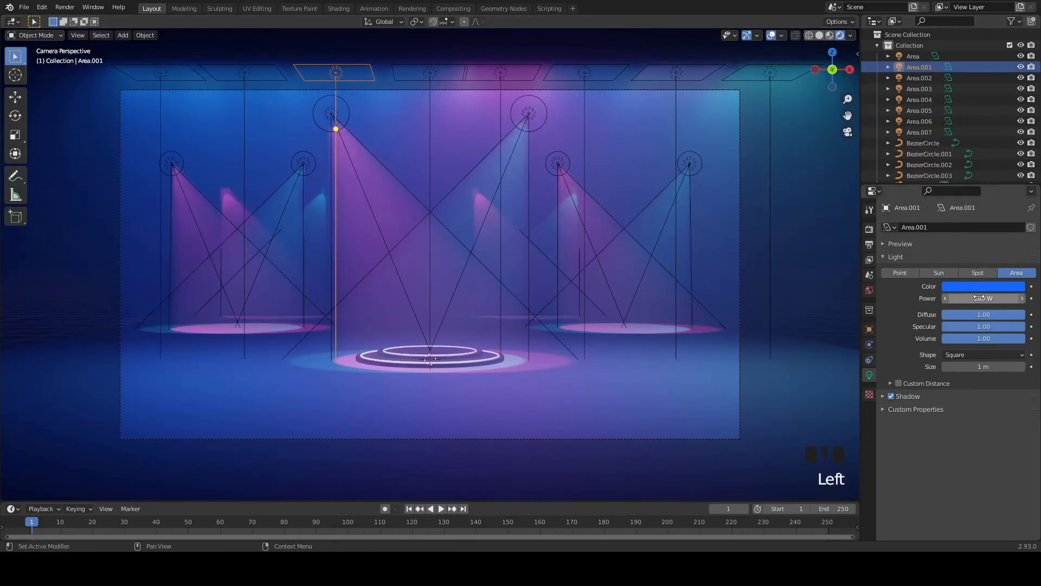
click(983, 292)
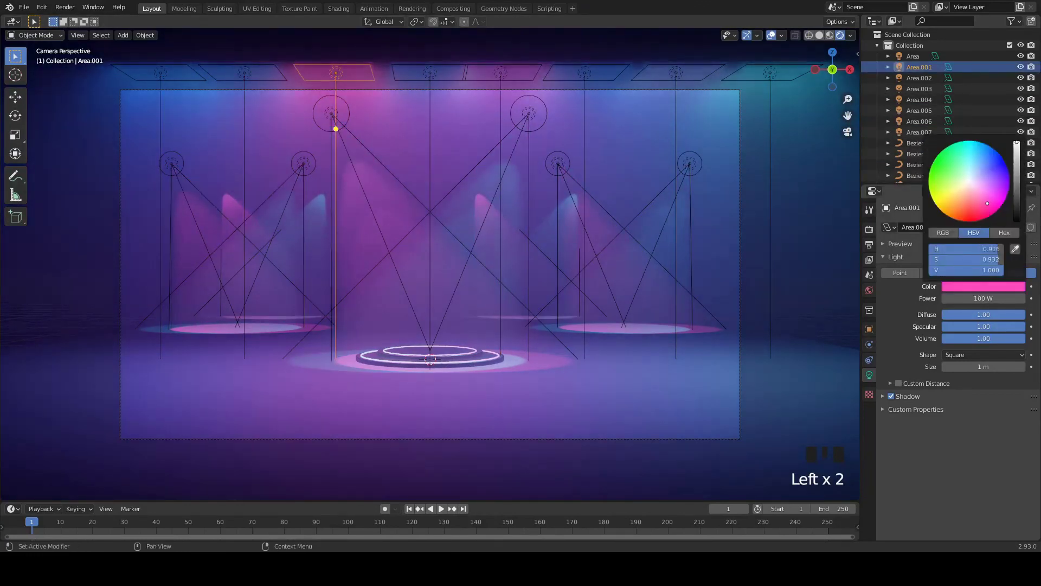
click(163, 74)
click(986, 289)
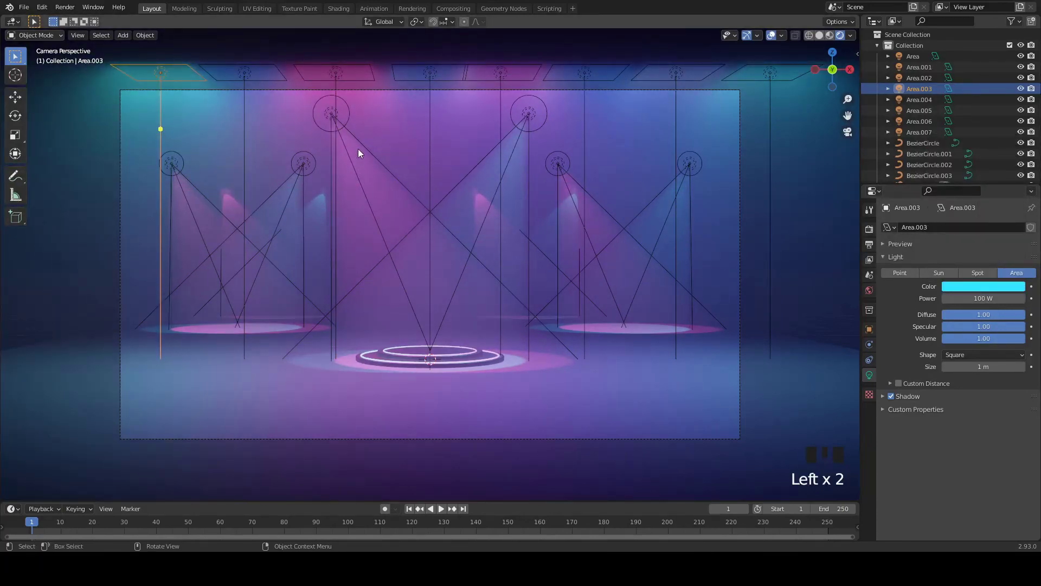
Hide viewport overlays and zoom the camera view to fill the viewport
scroll(up, 3)
key(ctrl+s)
drag(772, 38, 749, 39)
scroll(down, 3)
key(ctrl+s)
scroll(up, 3)
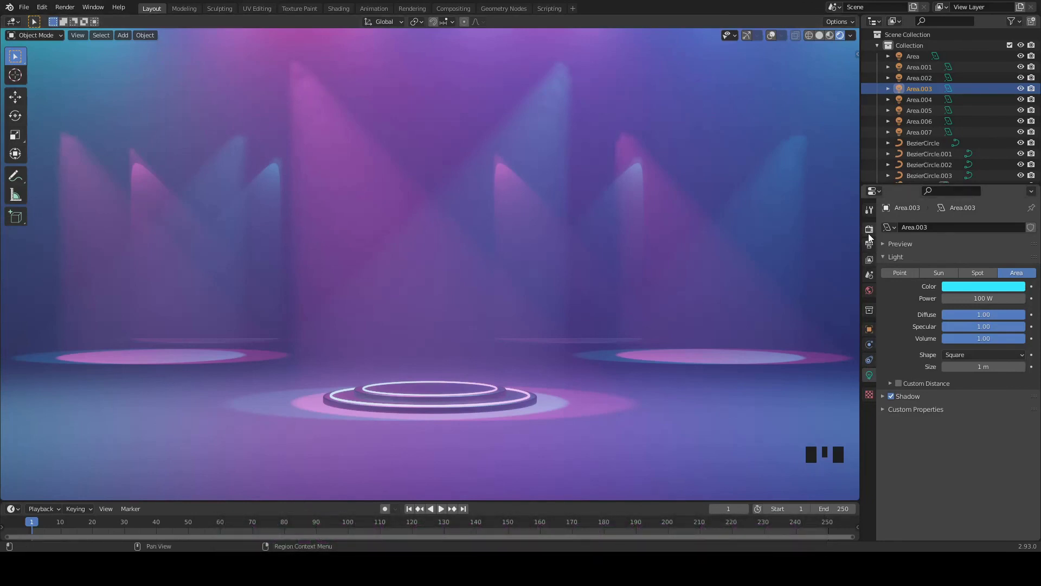
Check Eevee render settings with ambient occlusion, bloom and screen space reflections on, and save
drag(871, 235, 903, 416)
scroll(down, 3)
drag(960, 483, 899, 430)
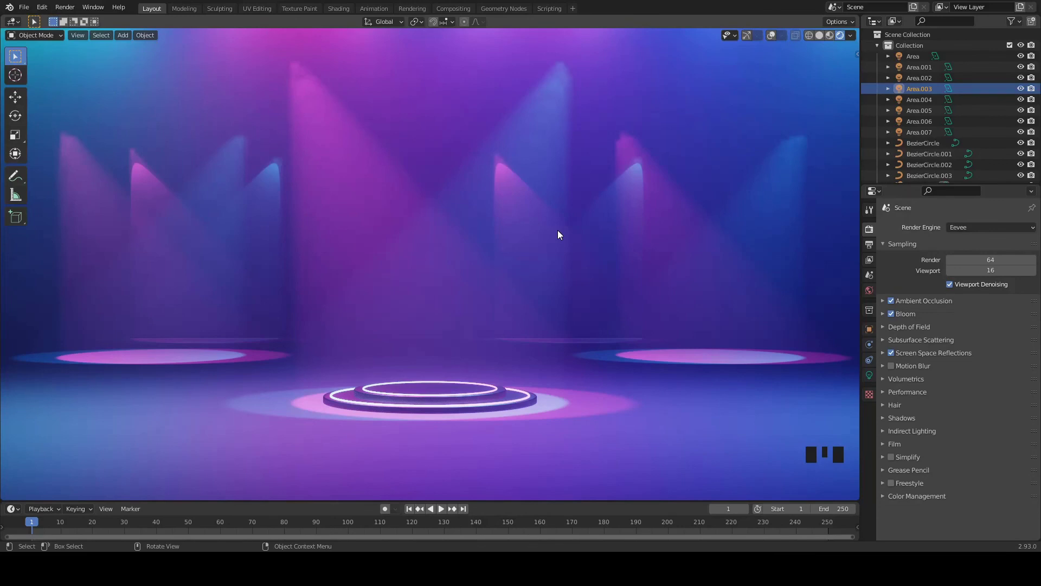
key(ctrl+s)
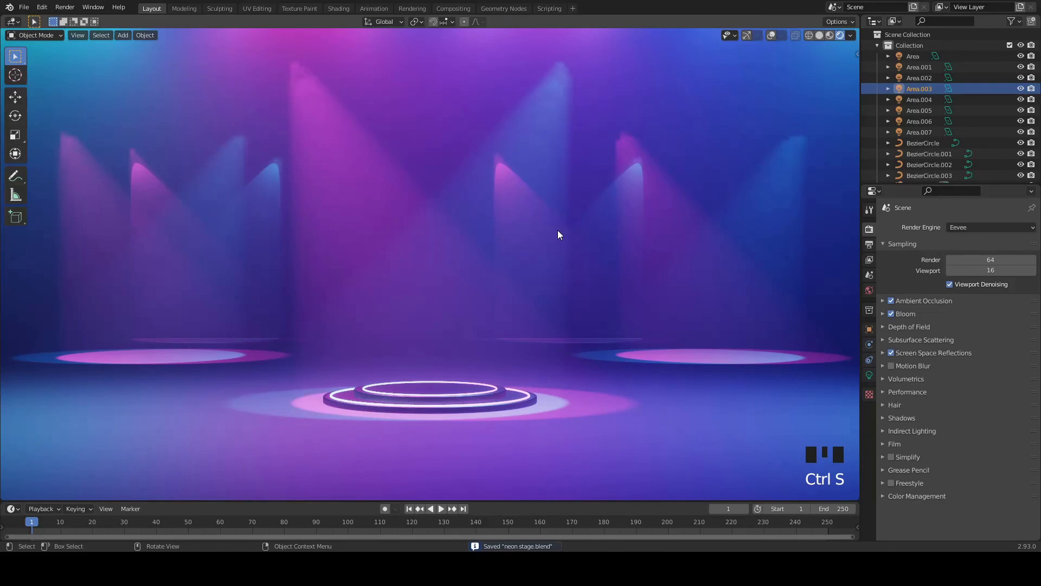